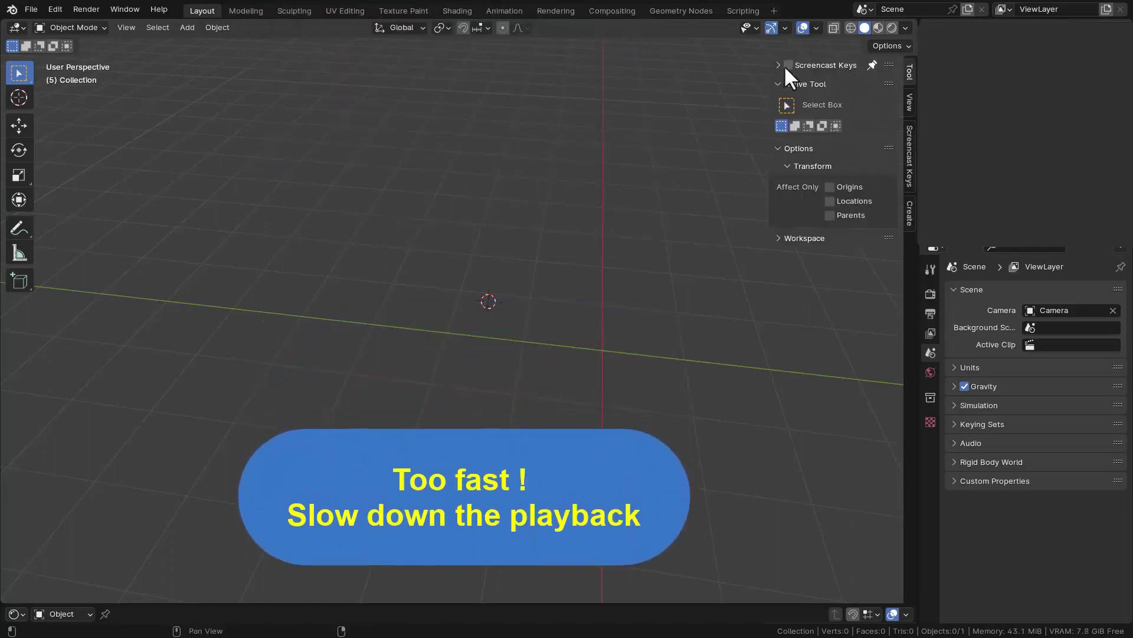
Step: Add a cube to the empty scene and scale it into a wider, flatter box
key(n)
key(shift+a)
key(shift+c)
middle_click(606, 308)
key(shift+a)
key(shift+a)
key(s)
key(shift+z)
drag(614, 315, 571, 306)
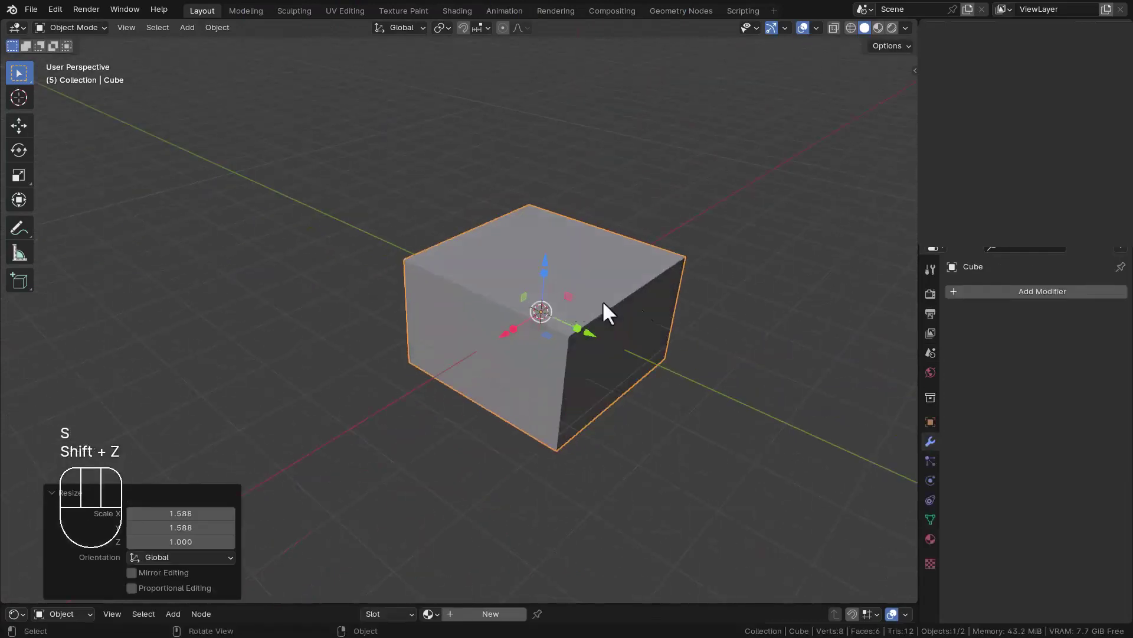
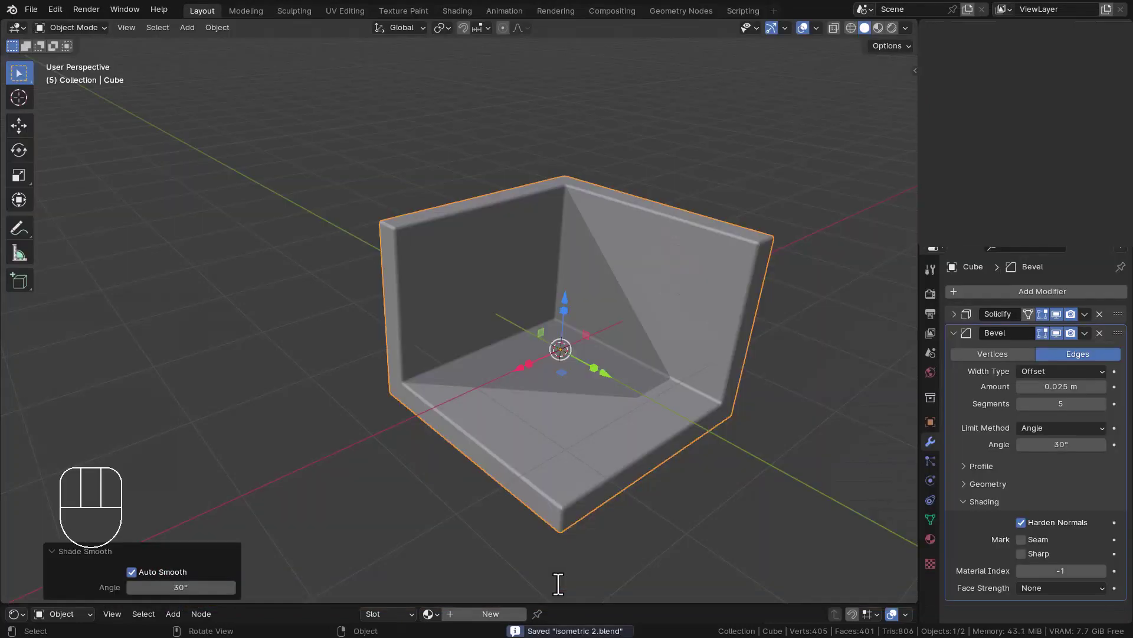
Step: Save, then shape a thin strip of the floor and separate it as its own board object
middle_click(641, 221)
key(ctrl+s)
middle_click(644, 265)
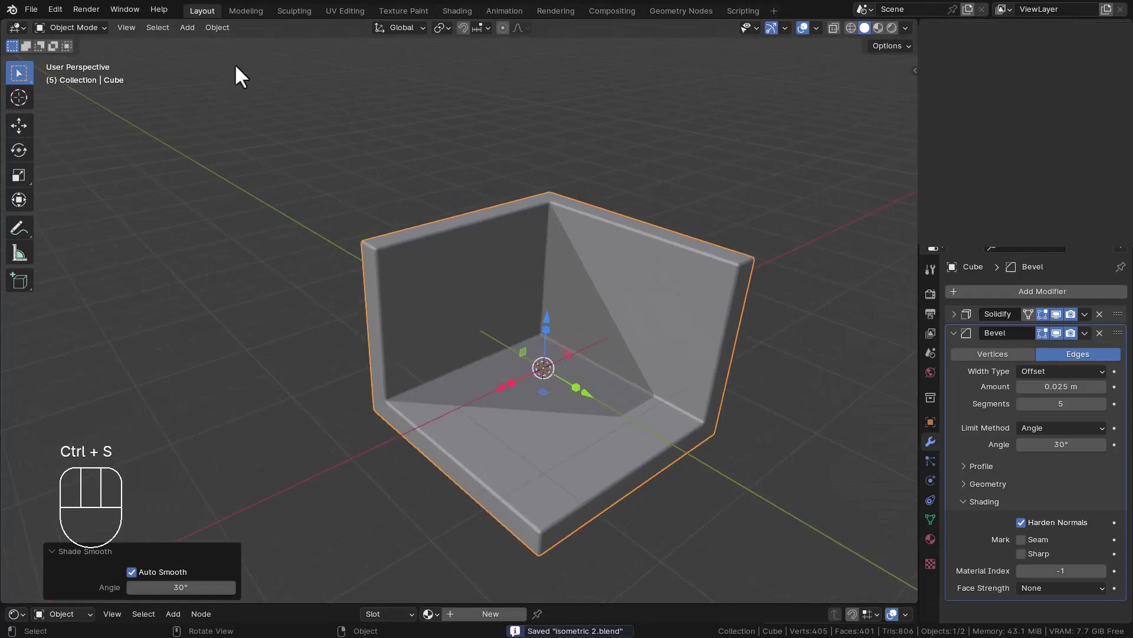
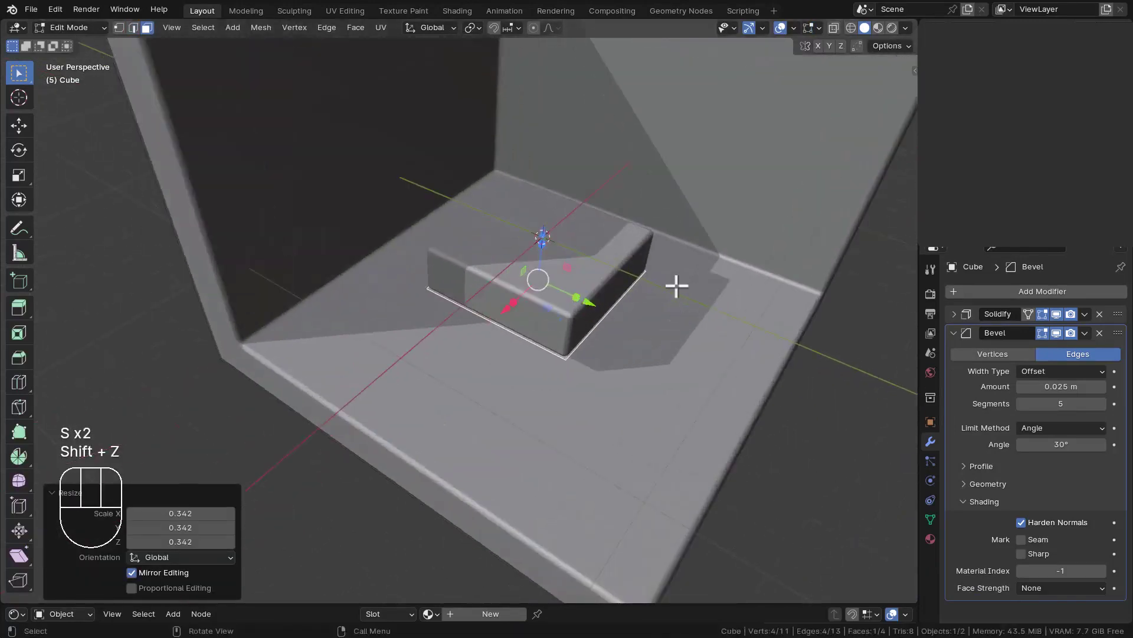
key(ctrl+a)
key(Tab)
key(Tab)
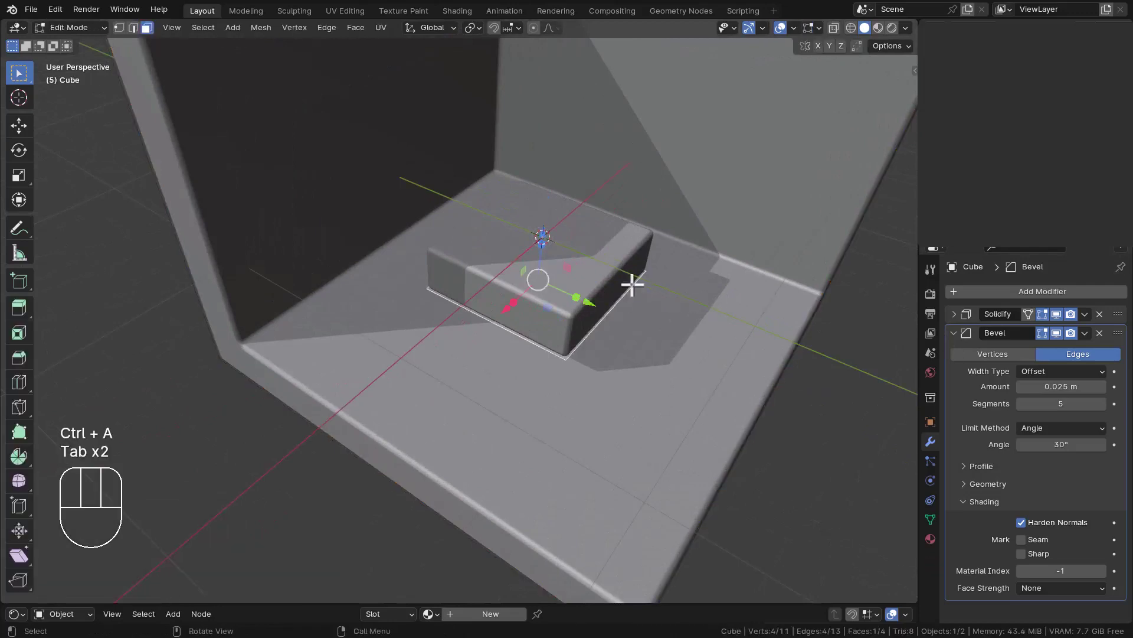
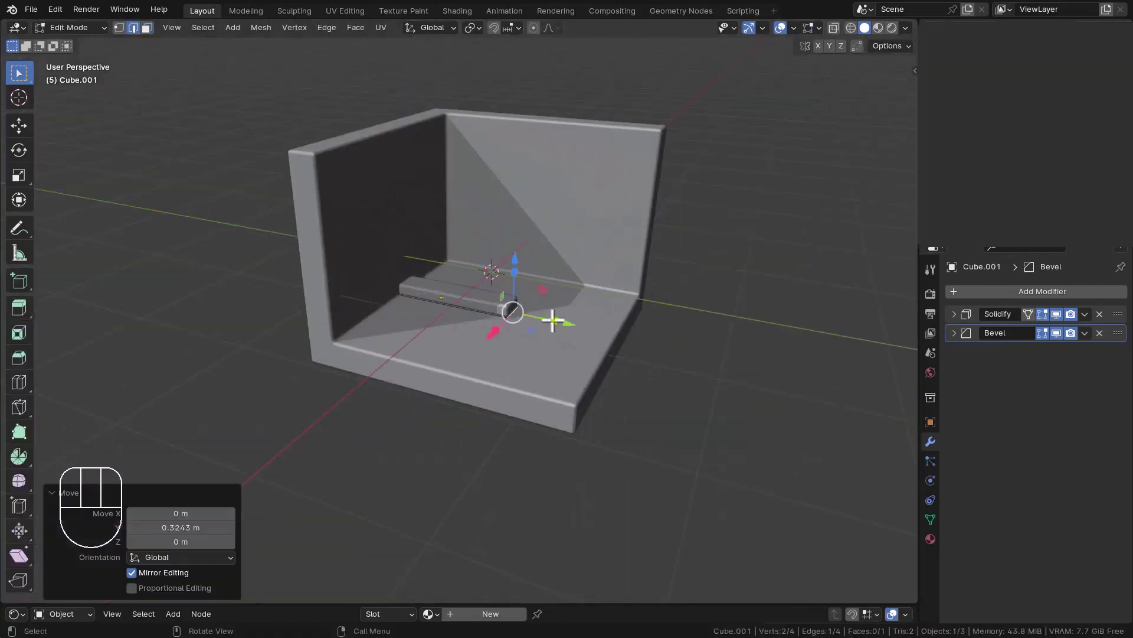
Step: Repeat the floorboard with two Array modifiers into rows of planks and apply them
key(Tab)
click(334, 306)
drag(588, 270, 654, 292)
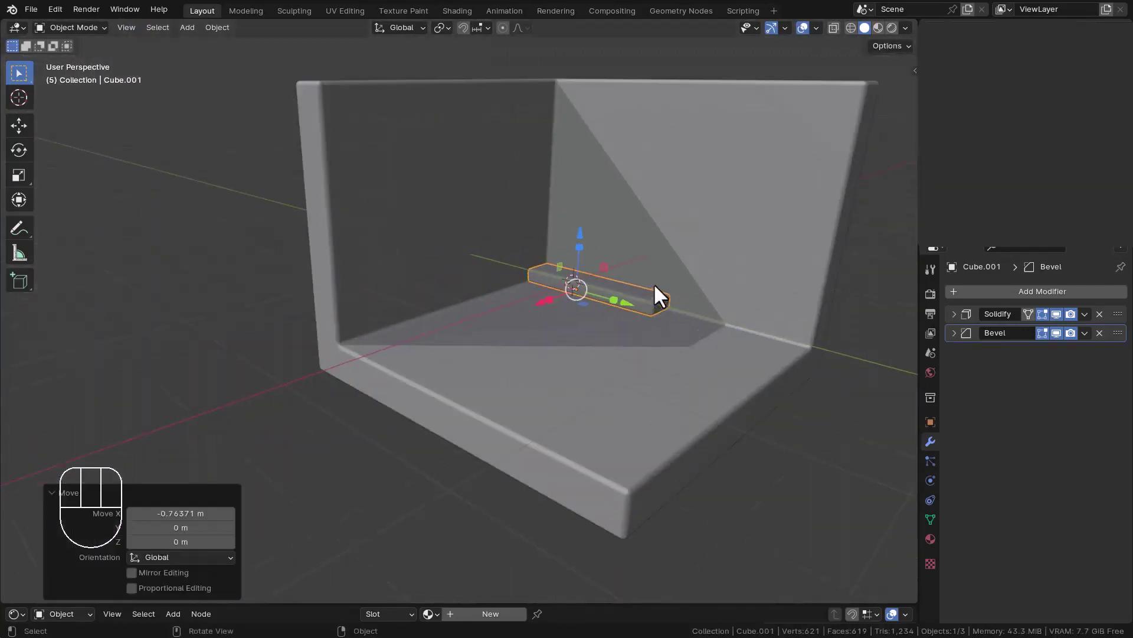
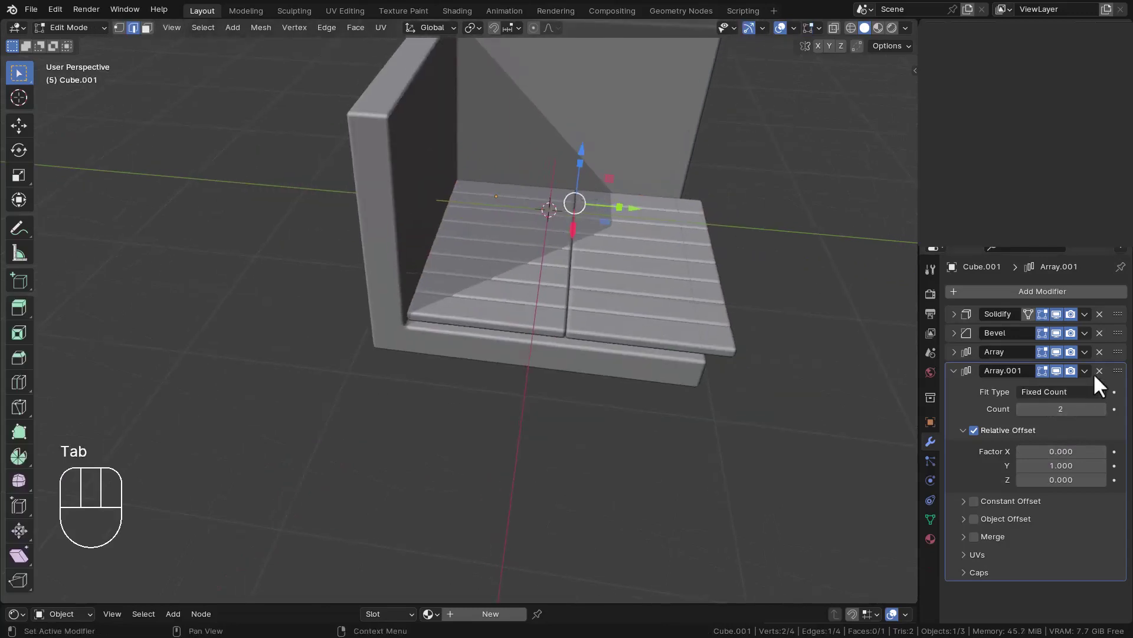
drag(1089, 379, 1008, 340)
key(Tab)
drag(1092, 381, 1079, 377)
click(1085, 362)
double_click(1082, 363)
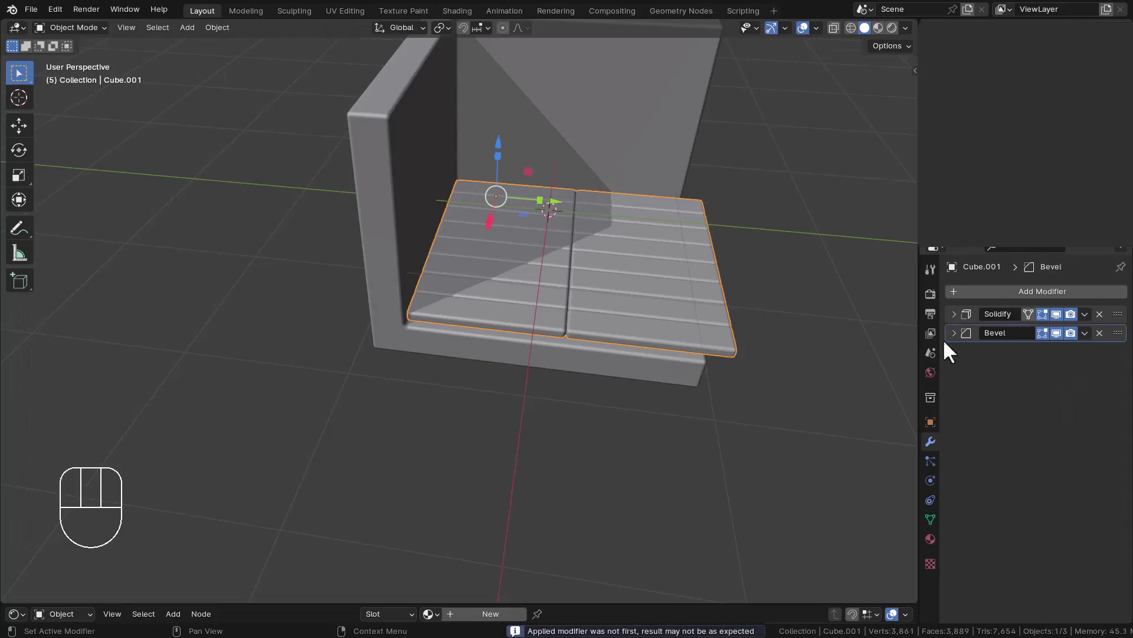
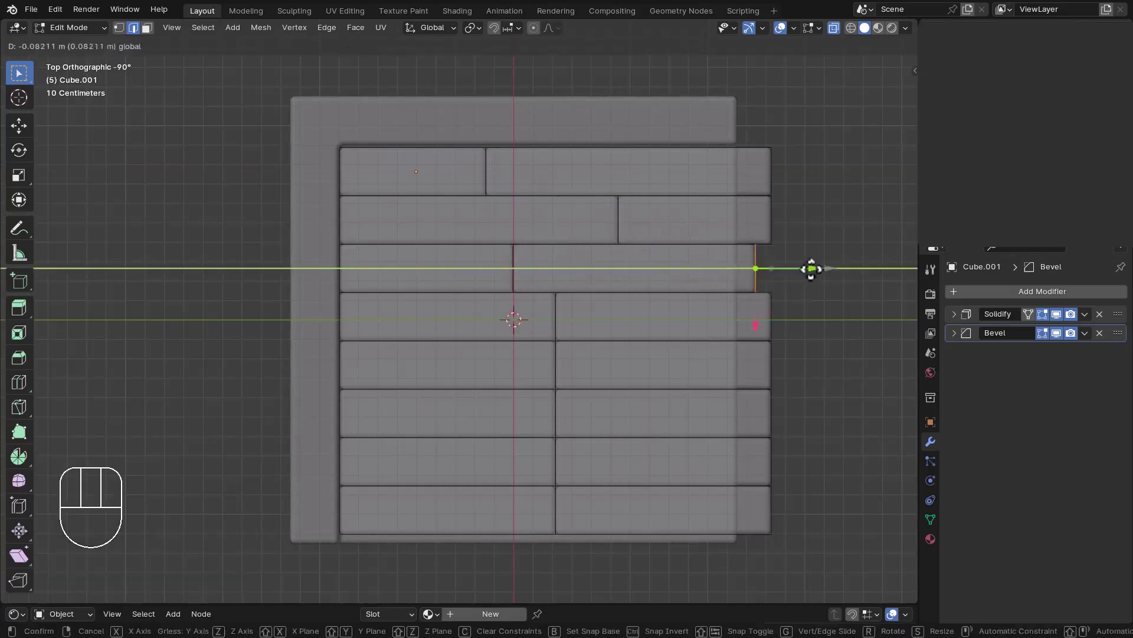
Step: Edge-slide the first set of board ends to uneven lengths in top view
key(c)
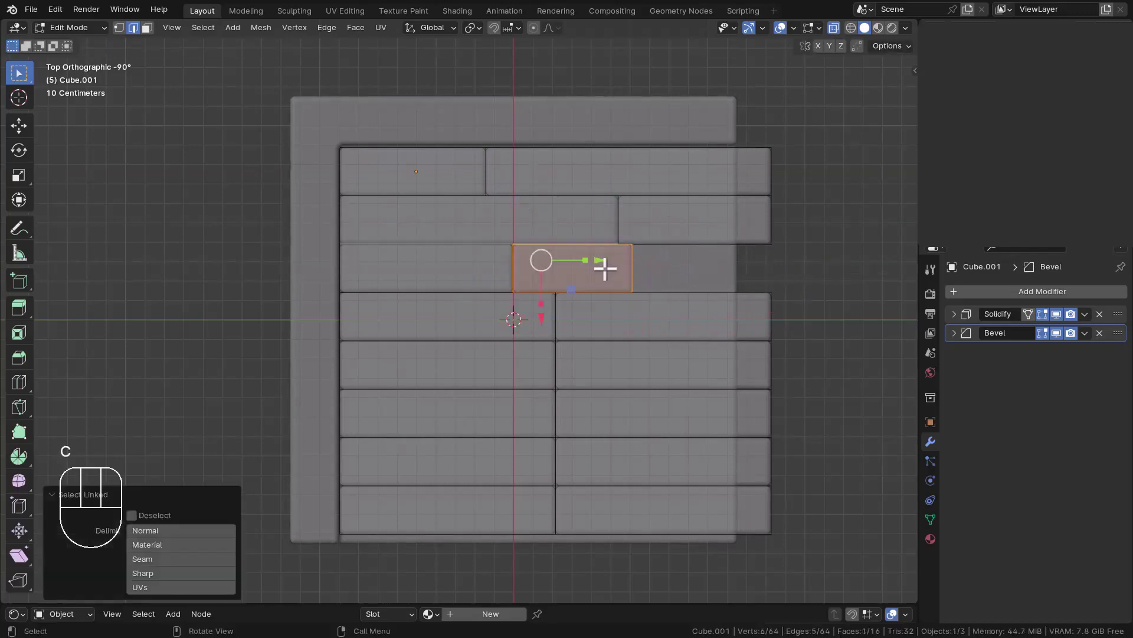
key(alt+d)
key(ctrl+z)
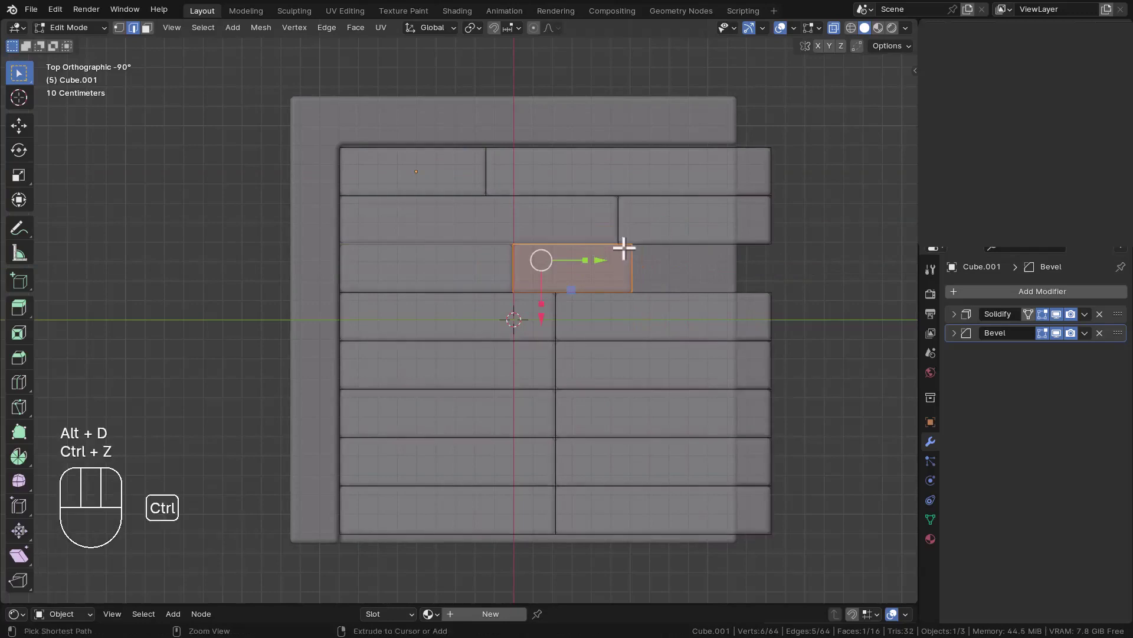
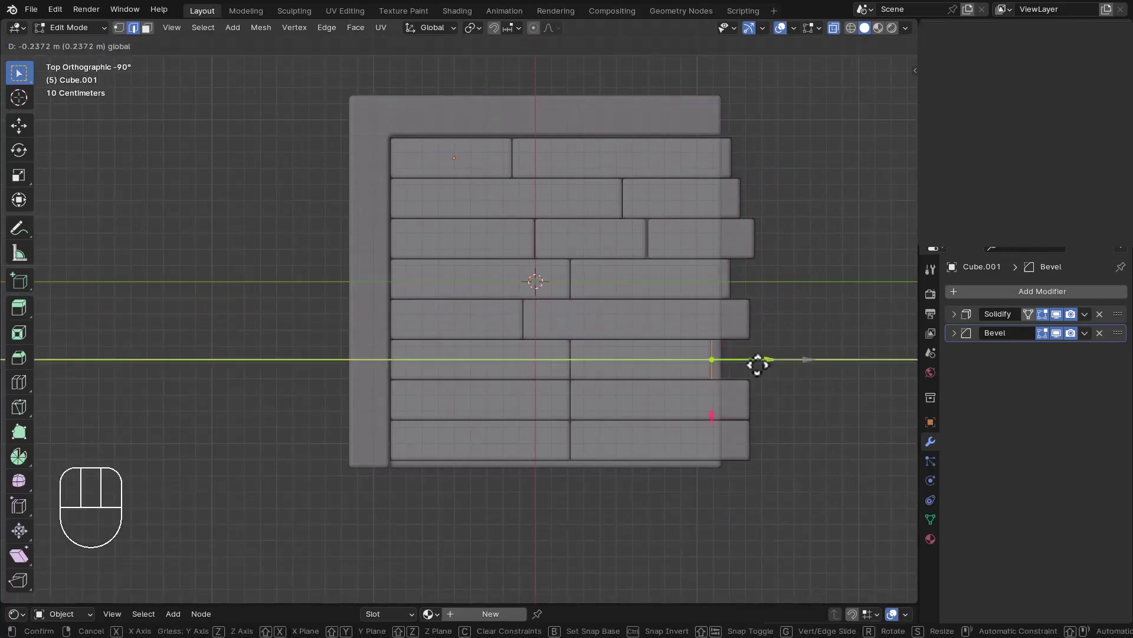
key(c)
key(shift+d)
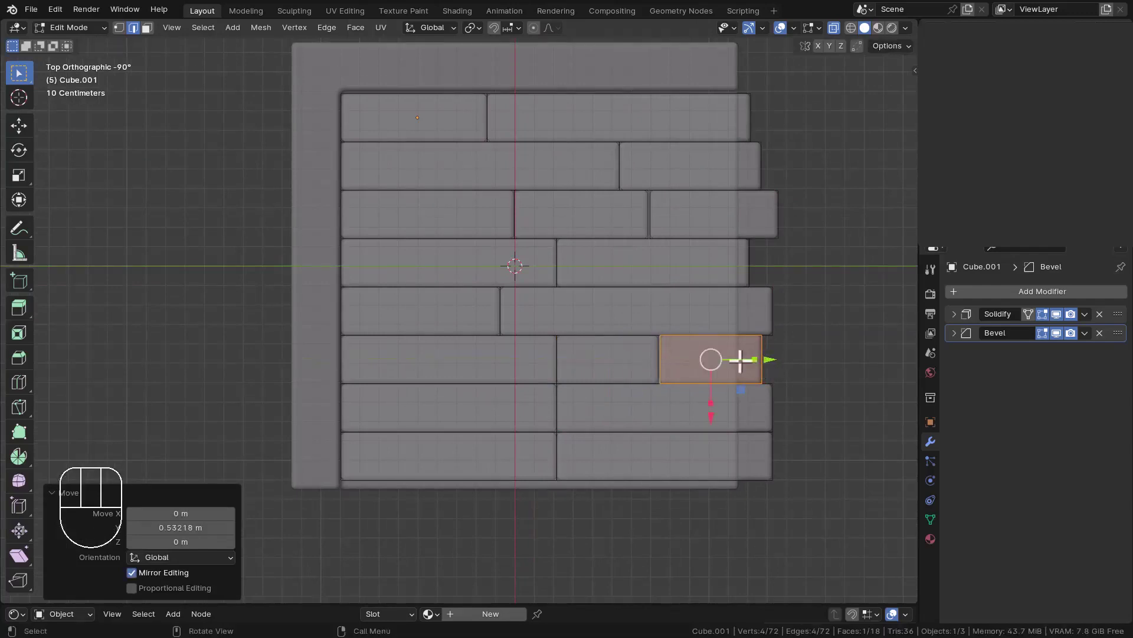
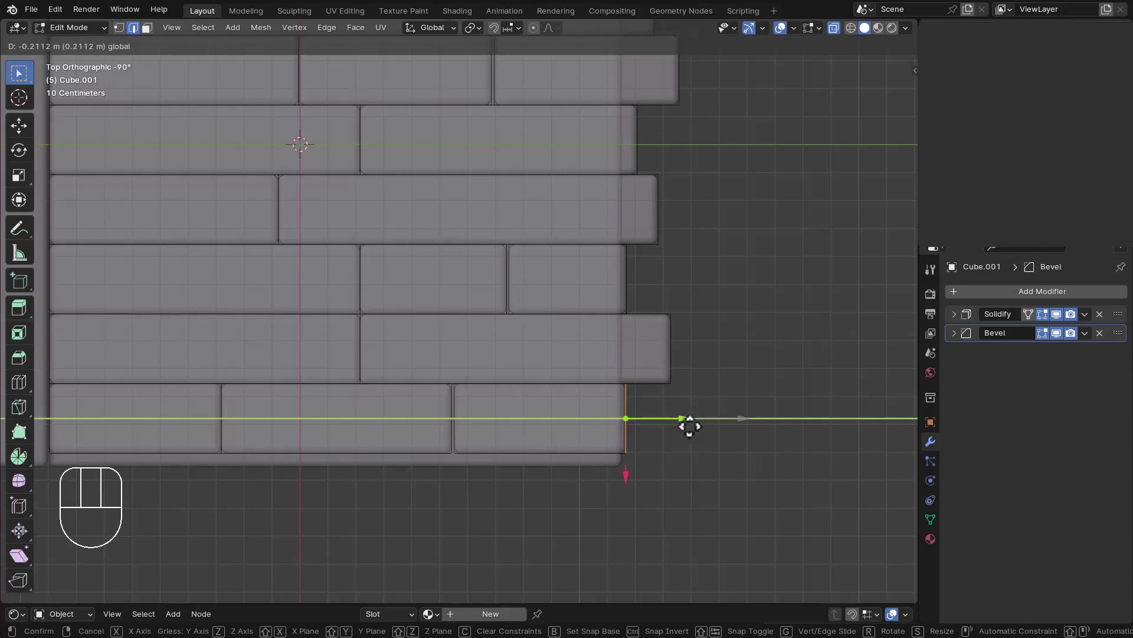
key(Tab)
drag(653, 407, 624, 332)
key(alt+z)
drag(723, 373, 586, 347)
drag(572, 362, 589, 371)
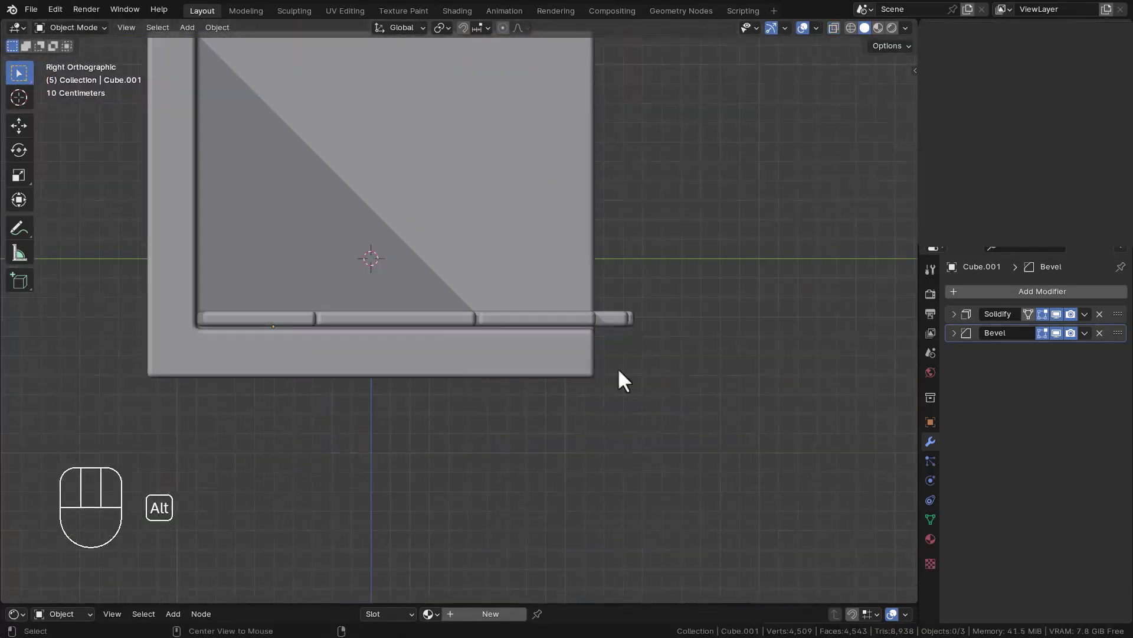
middle_click(623, 284)
Step: Stagger the remaining board ends into an overlapping plank pattern and save the file
key(Tab)
key(c)
key(alt+z)
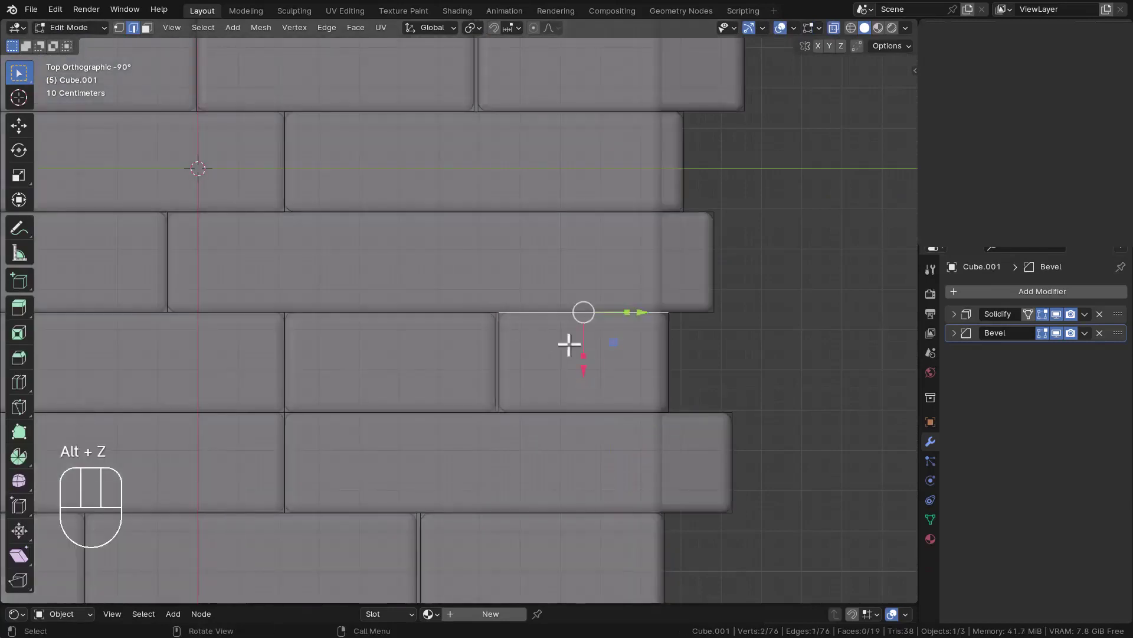
key(c)
key(c)
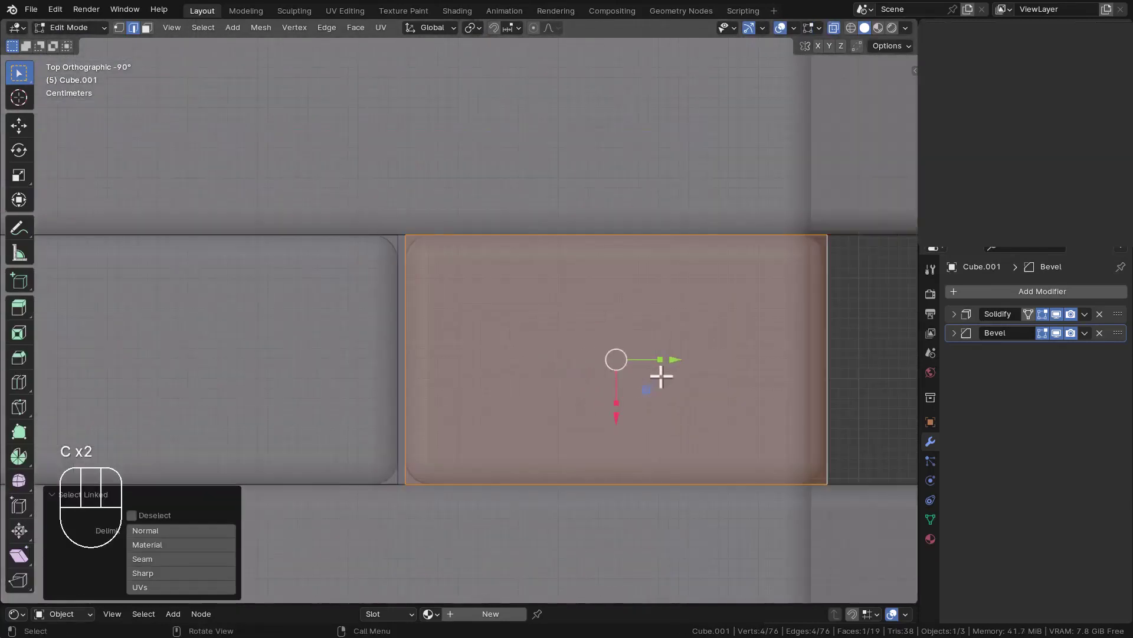
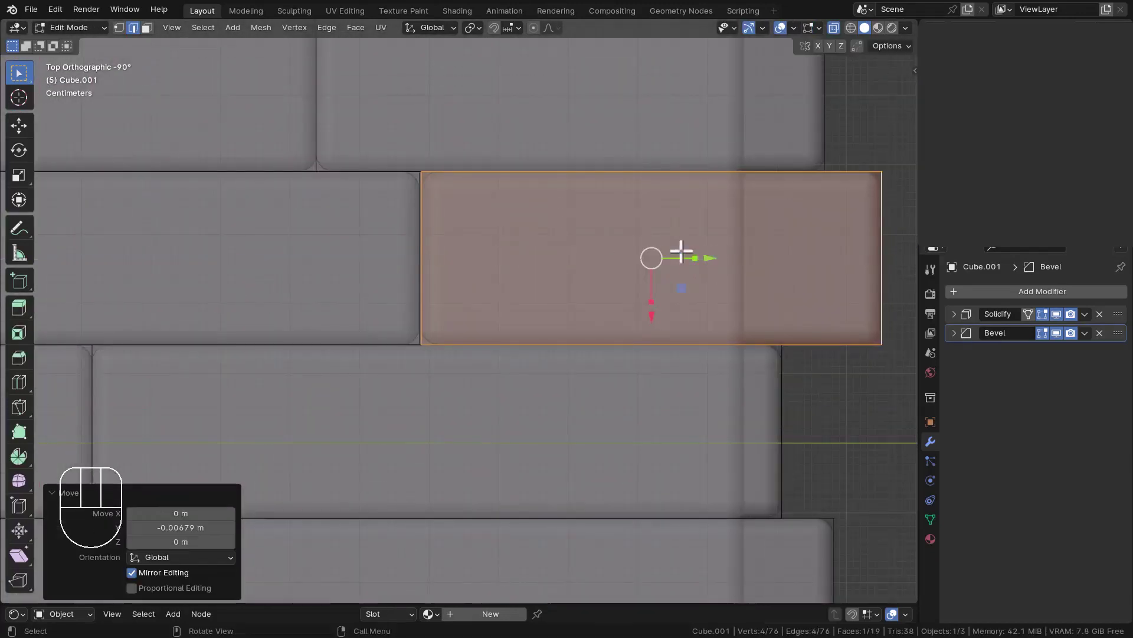
key(Tab)
key(alt+z)
drag(758, 298, 702, 236)
drag(652, 253, 652, 304)
drag(646, 301, 610, 280)
key(ctrl+s)
drag(614, 283, 605, 317)
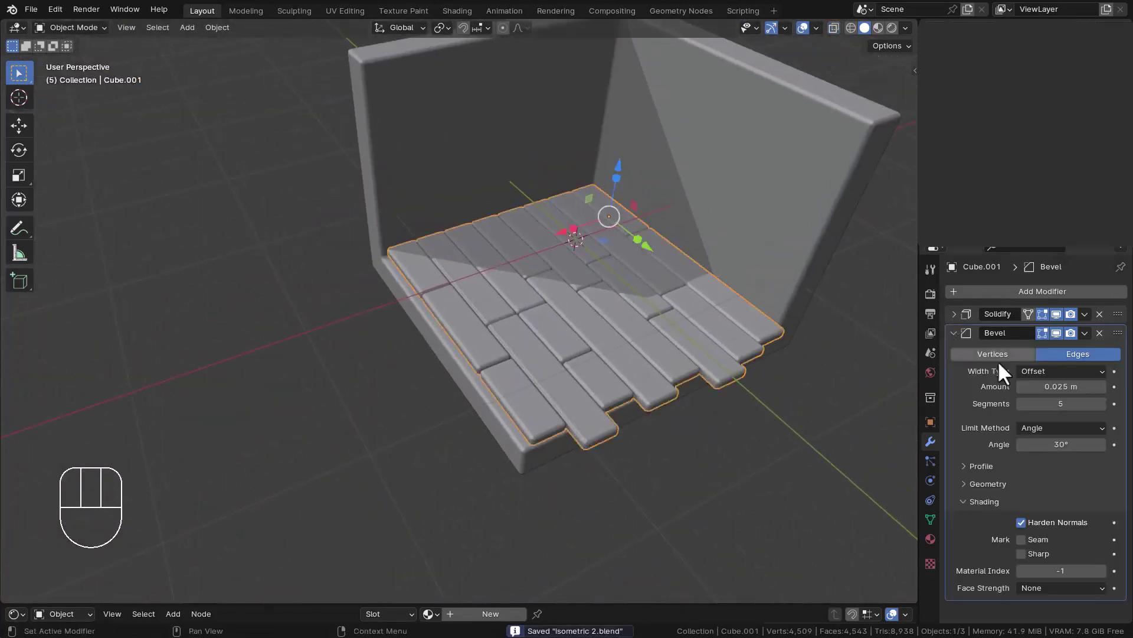
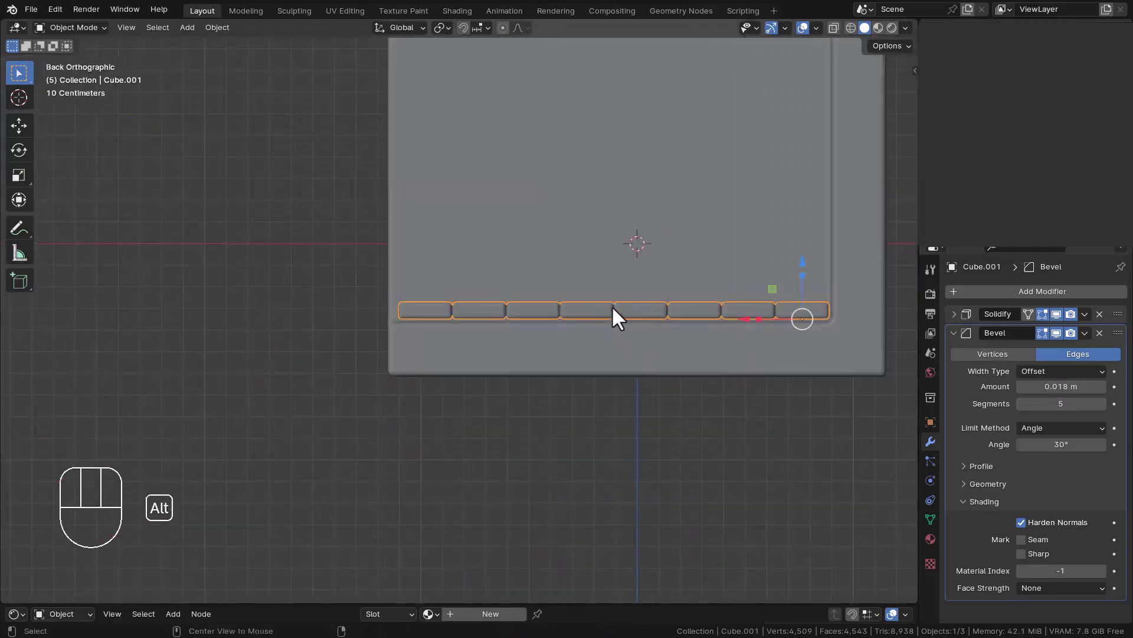
Step: Slide a few more board ends to new lengths and save
key(Tab)
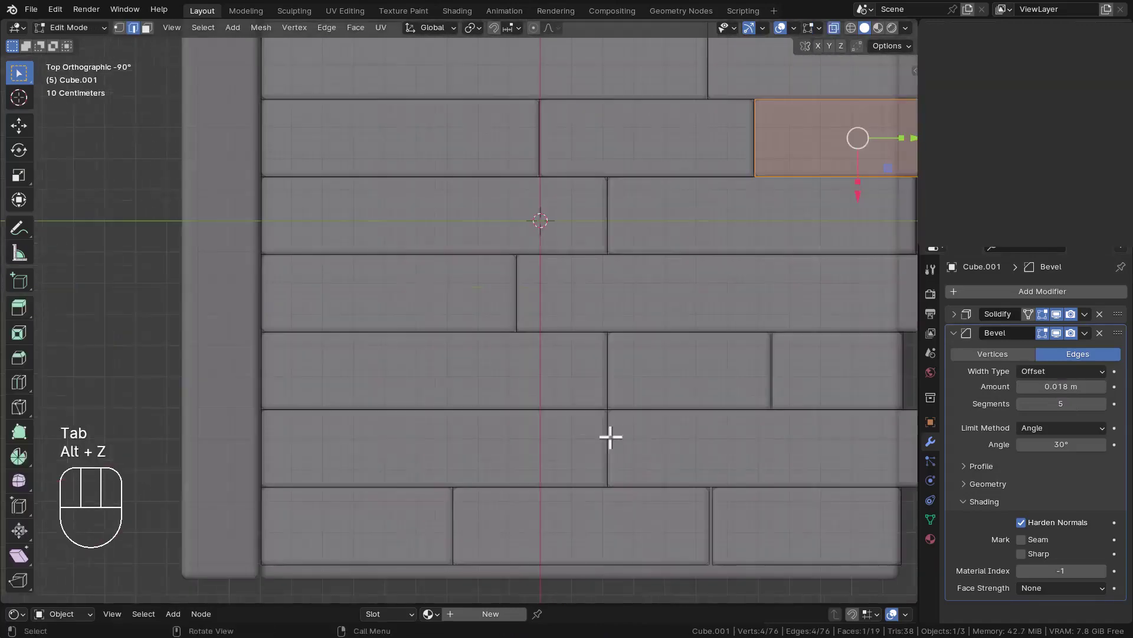
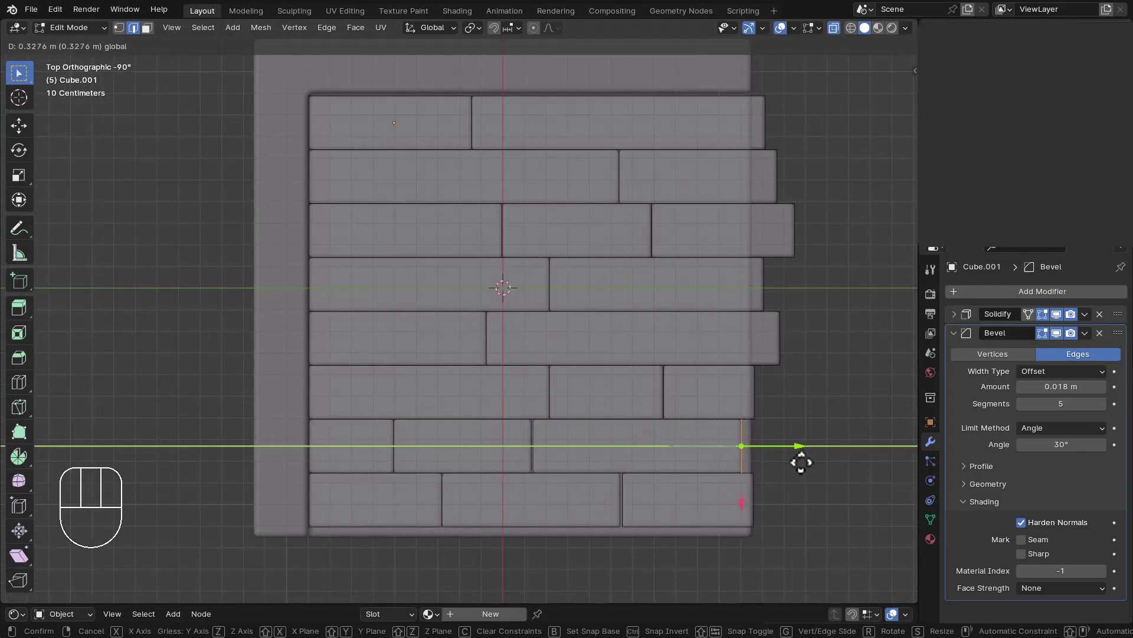
key(Tab)
key(ctrl+s)
key(alt+z)
drag(794, 436, 717, 331)
drag(689, 349, 673, 401)
Step: Save again and switch to editing the room mesh
key(ctrl+s)
key(ctrl+z)
key(Tab)
middle_click(447, 264)
key(Tab)
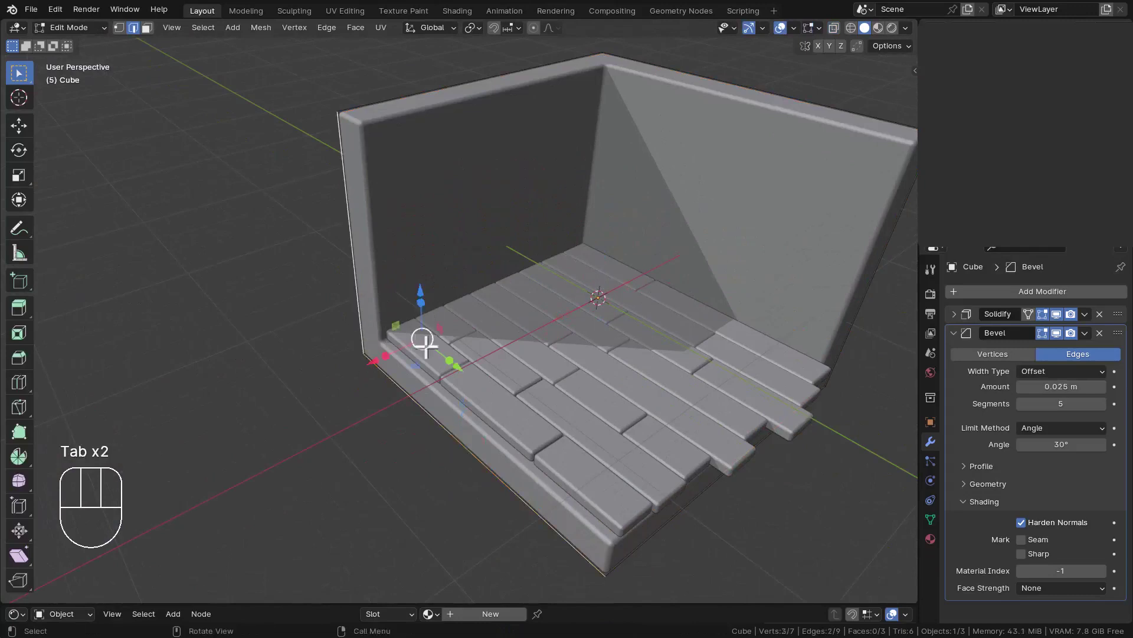
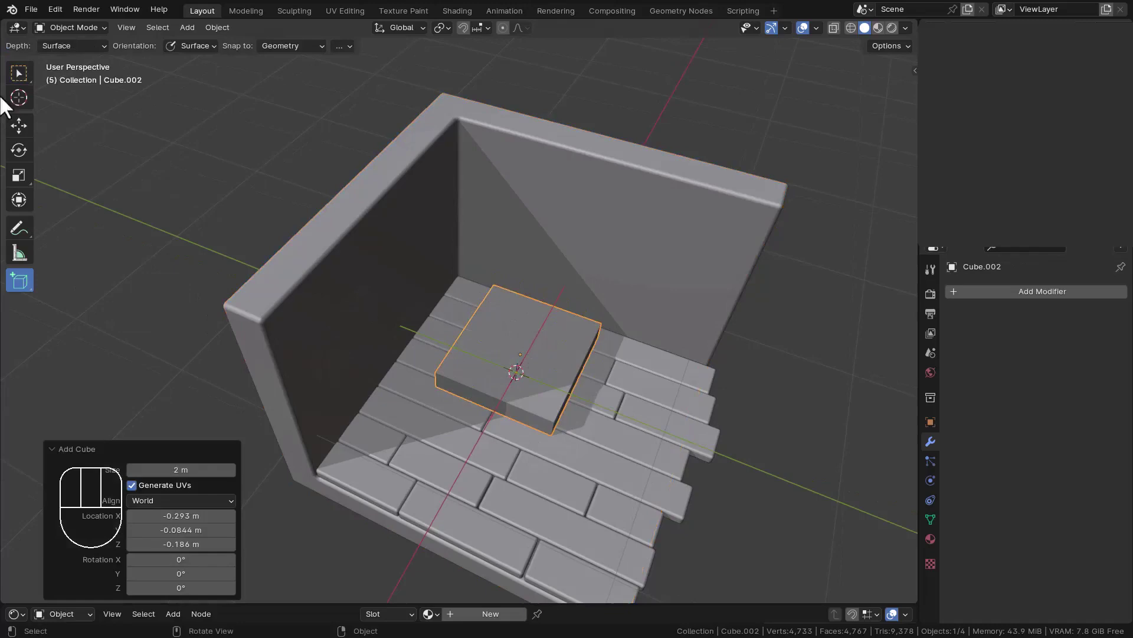
Step: Draw the bed base, a tall headboard block against the back wall and a side block, then save
click(34, 138)
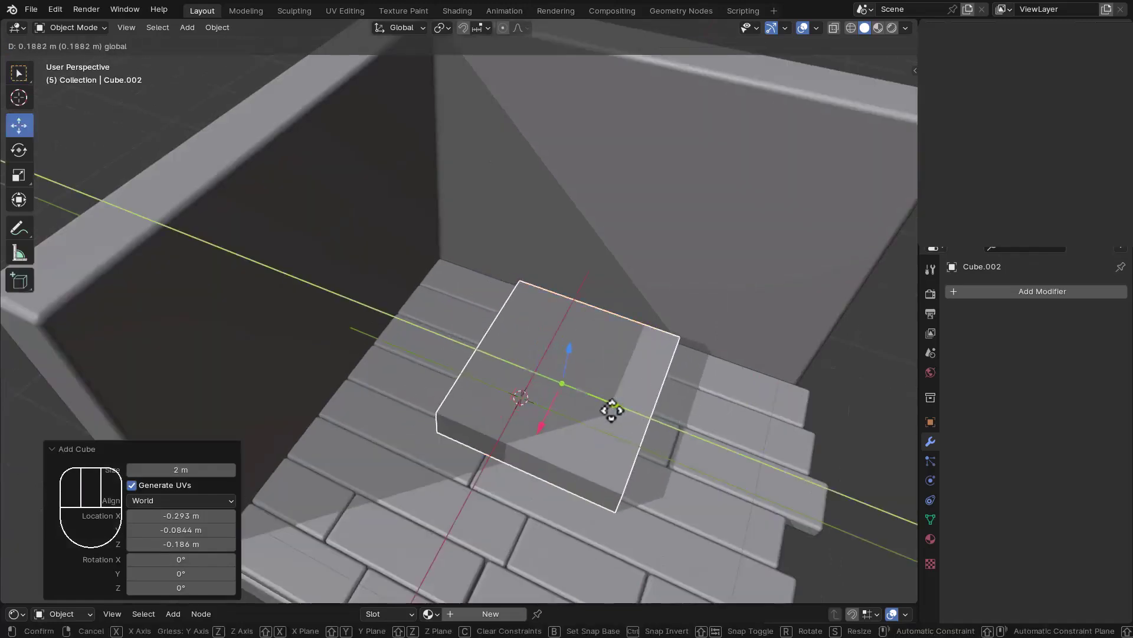
scroll(up, 3)
middle_click(549, 352)
scroll(down, 3)
key(ctrl+a)
drag(586, 369, 593, 401)
click(29, 289)
drag(492, 277, 404, 242)
drag(378, 374, 329, 383)
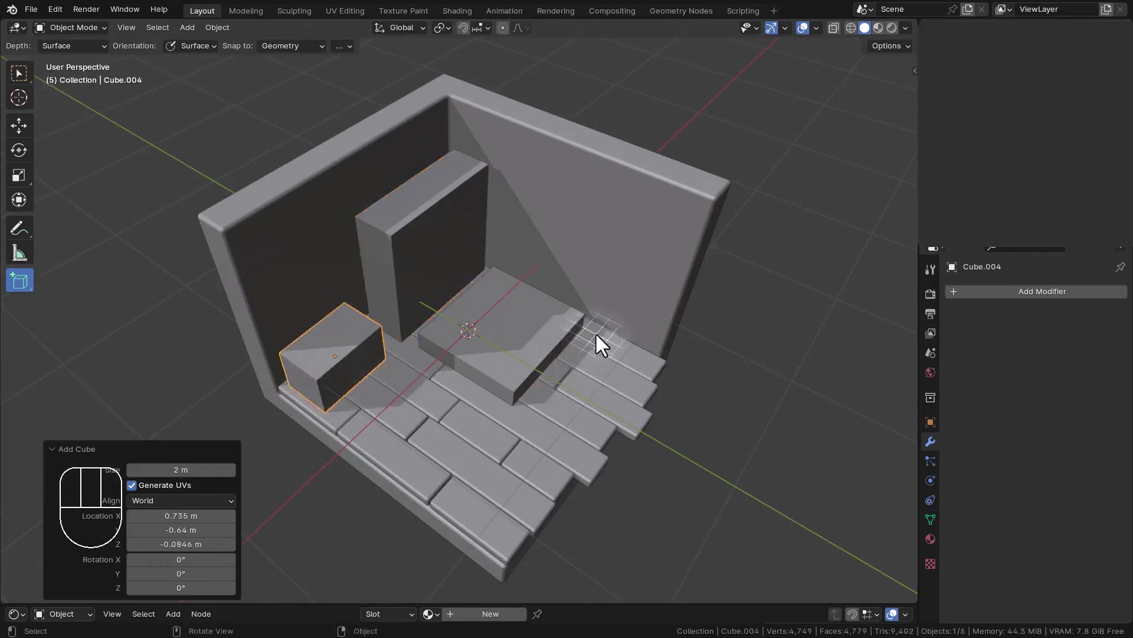
drag(605, 343, 592, 373)
key(ctrl+s)
Step: Draw a small cube, a thin mattress slab on the base and a narrow side block, centring the slab from top view
drag(529, 313, 481, 271)
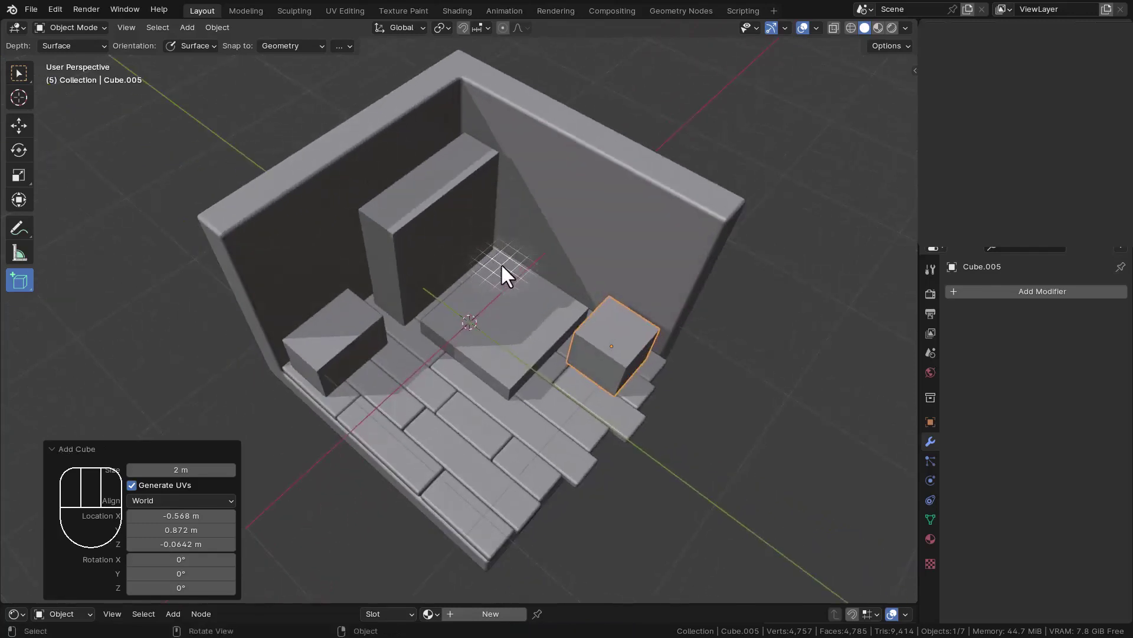
drag(507, 268, 511, 370)
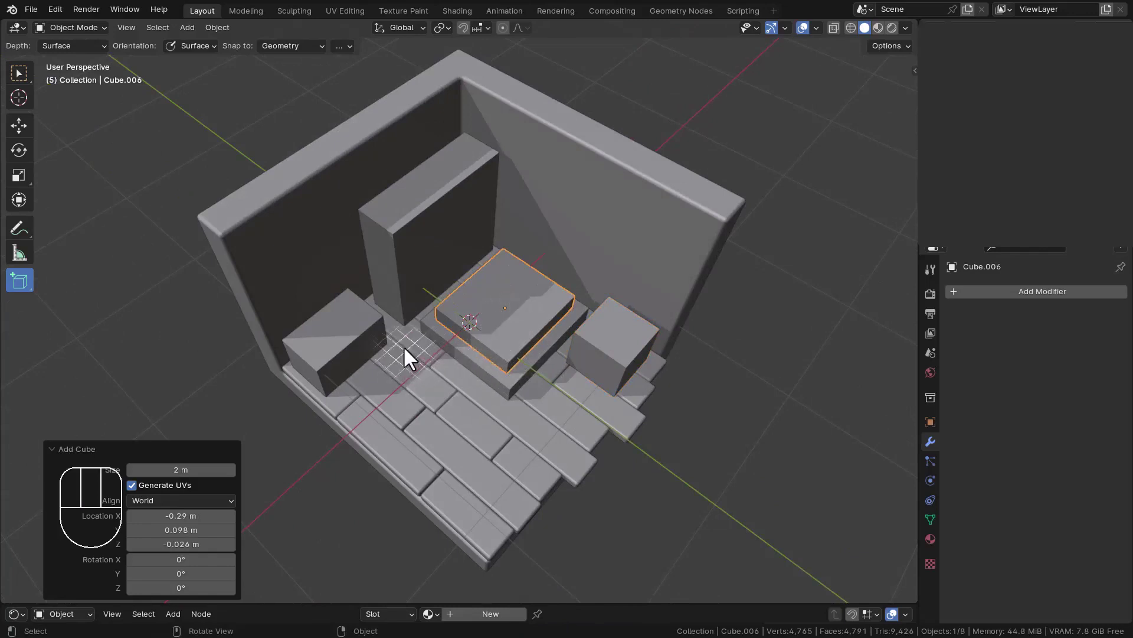
drag(452, 371, 471, 416)
key(ctrl+s)
middle_click(619, 401)
drag(582, 424, 439, 413)
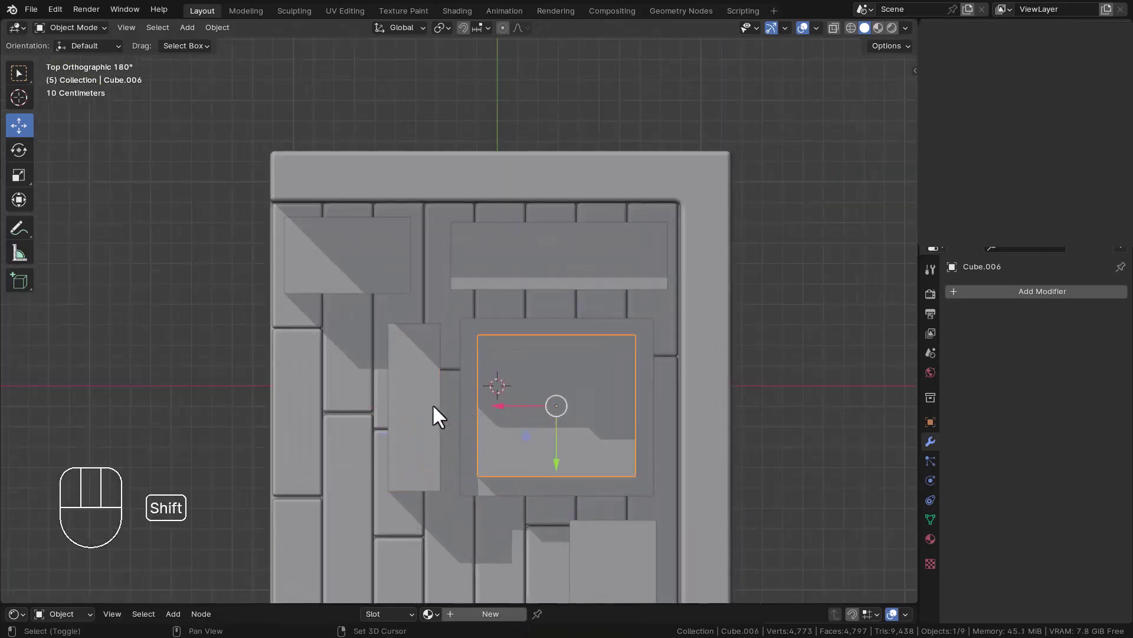
click(508, 418)
click(503, 414)
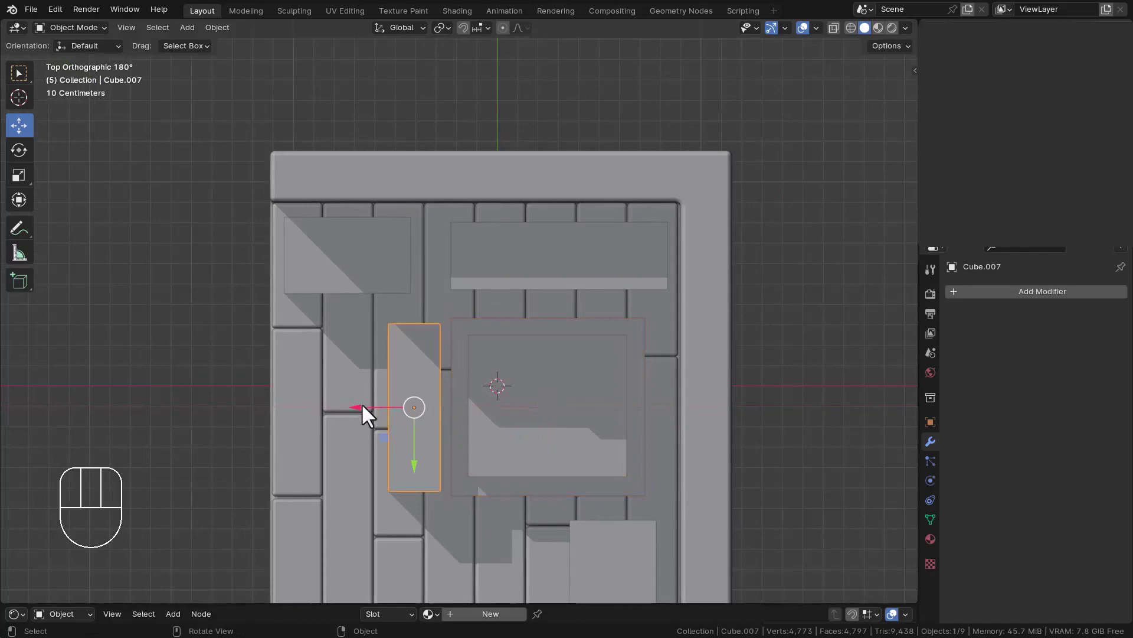
click(366, 416)
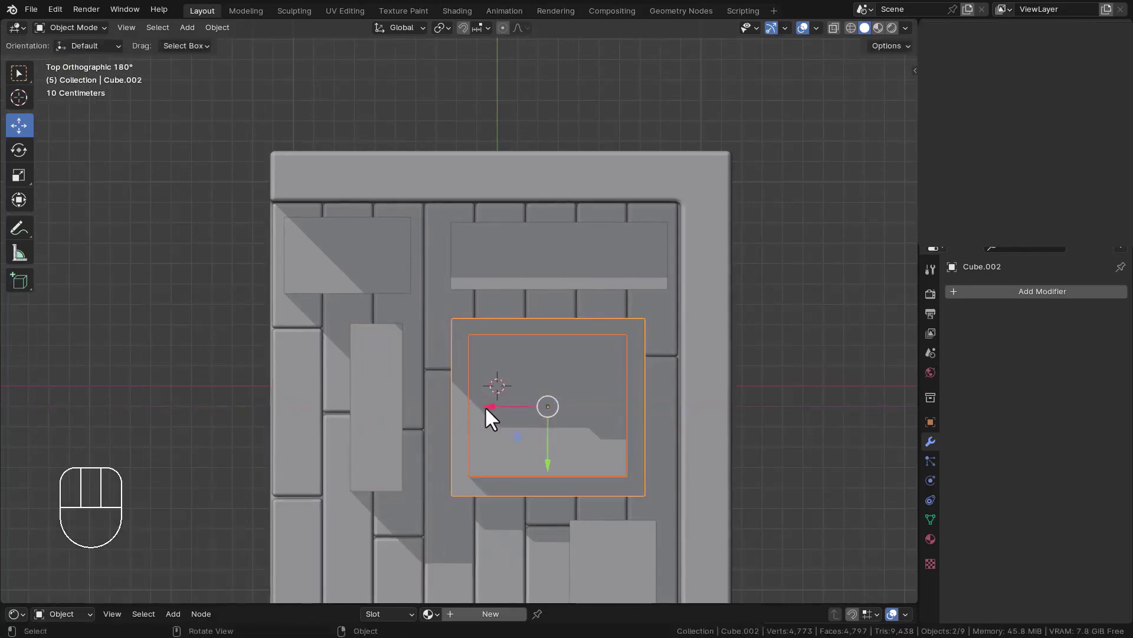
click(496, 409)
Step: Lower the slab onto the base and stretch it wider, then save
scroll(up, 3)
middle_click(568, 401)
key(s)
key(z)
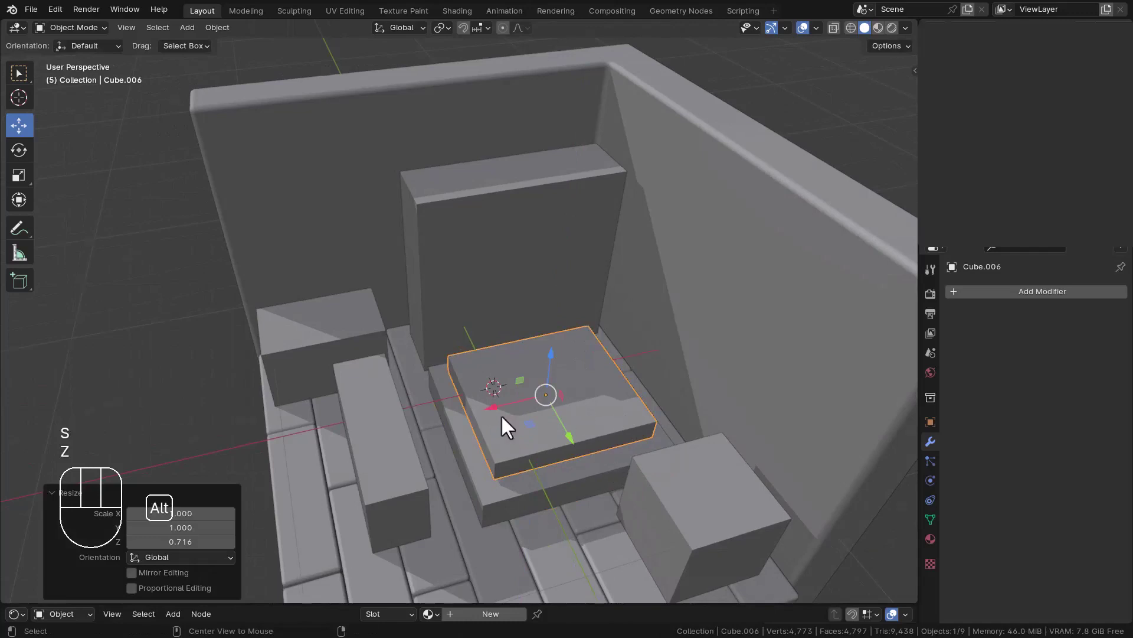
key(g)
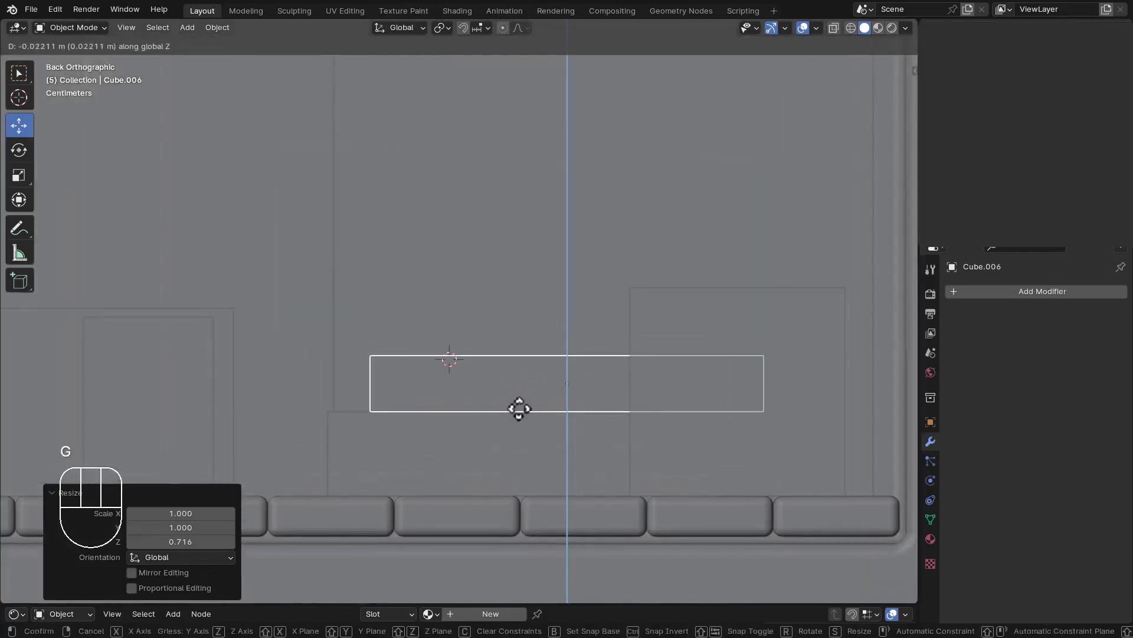
key(s)
key(x)
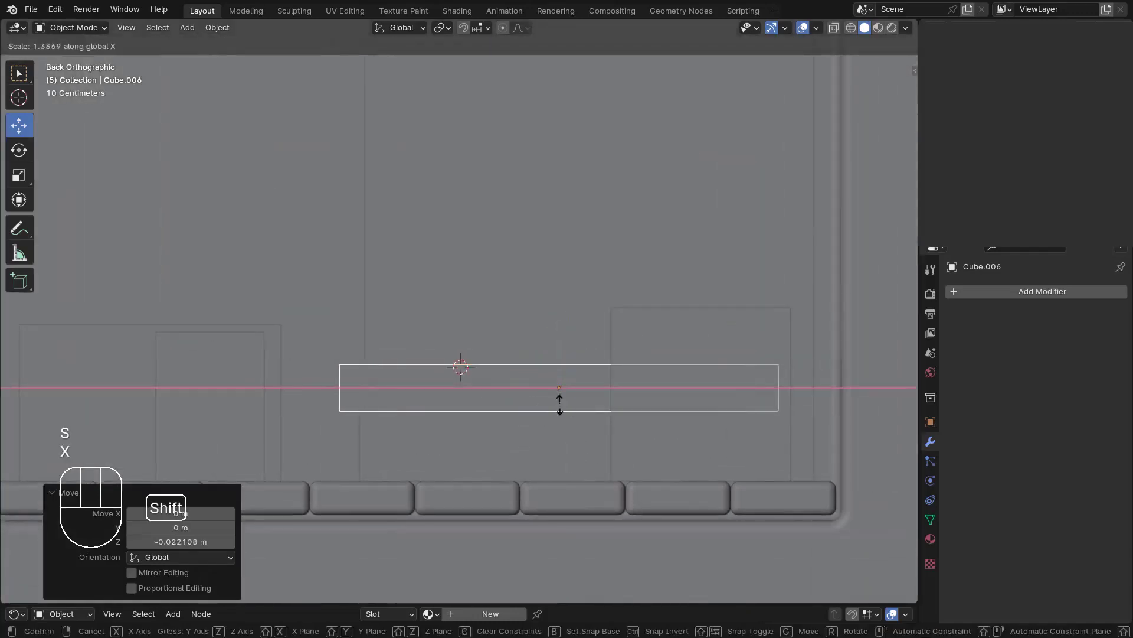
click(607, 423)
drag(583, 413, 608, 431)
key(ctrl+s)
drag(586, 345, 602, 465)
drag(602, 466, 623, 469)
key(ctrl+a)
drag(604, 427, 623, 442)
Step: Give the slab a Bevel modifier (0.025 m, 5 segments) and stretch it along its depth
key(Tab)
key(Tab)
click(707, 332)
drag(1093, 336, 1043, 384)
click(880, 440)
key(ctrl+s)
middle_click(629, 404)
click(550, 400)
key(shift+s)
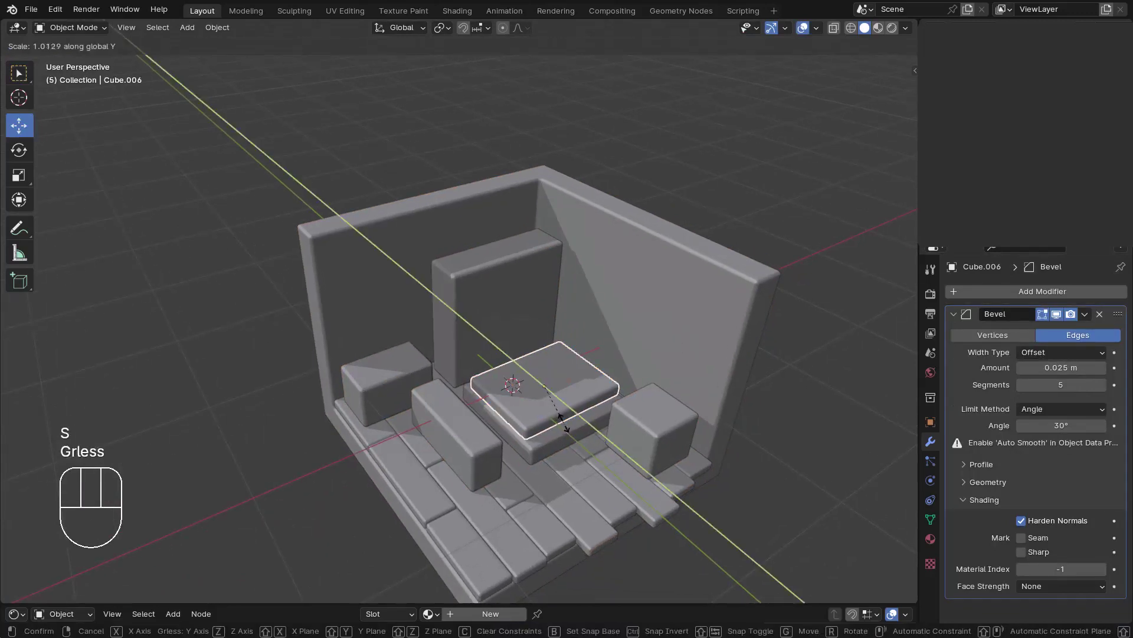
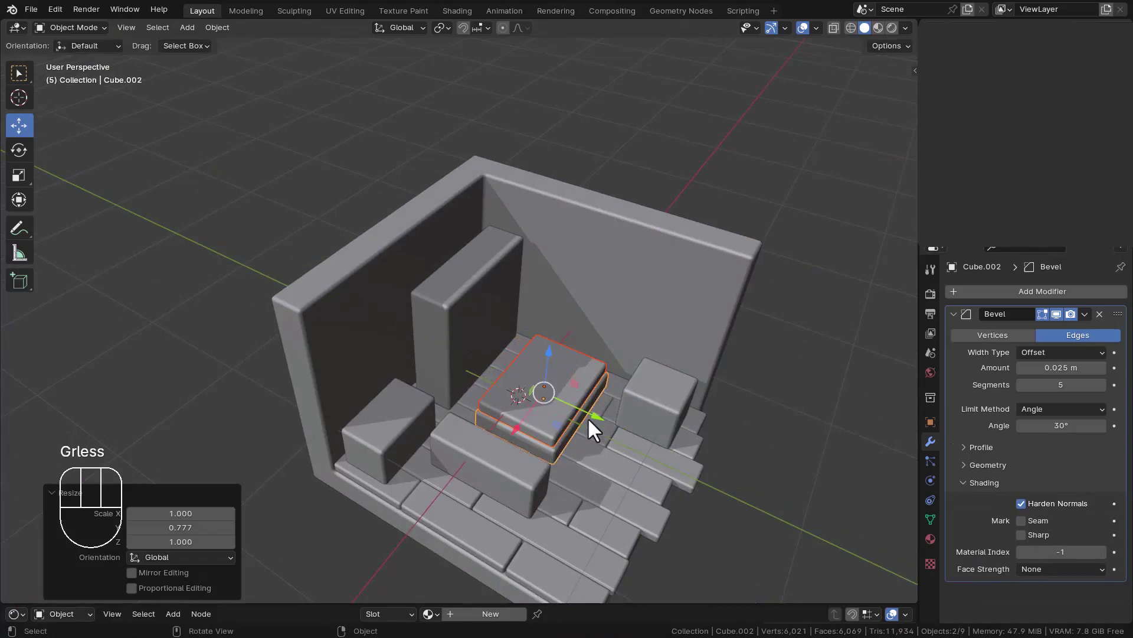
Step: Bring the mattress slab up close and clear the selection around it
key(ctrl+a)
drag(572, 411, 545, 389)
key(Tab)
key(Tab)
drag(580, 399, 555, 389)
middle_click(522, 415)
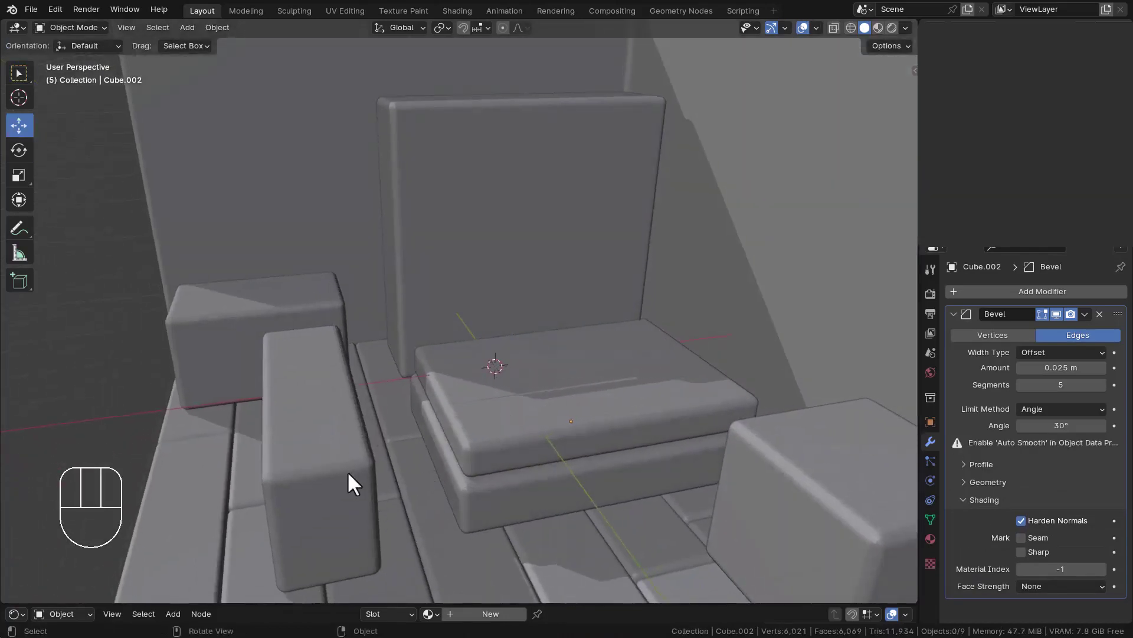
click(316, 302)
drag(792, 460, 766, 387)
middle_click(603, 394)
Step: Edit the mattress mesh and start a loop cut across it near one end
key(Tab)
key(Tab)
click(581, 465)
middle_click(647, 395)
middle_click(567, 397)
key(ctrl+r)
key(Tab)
key(ctrl+r)
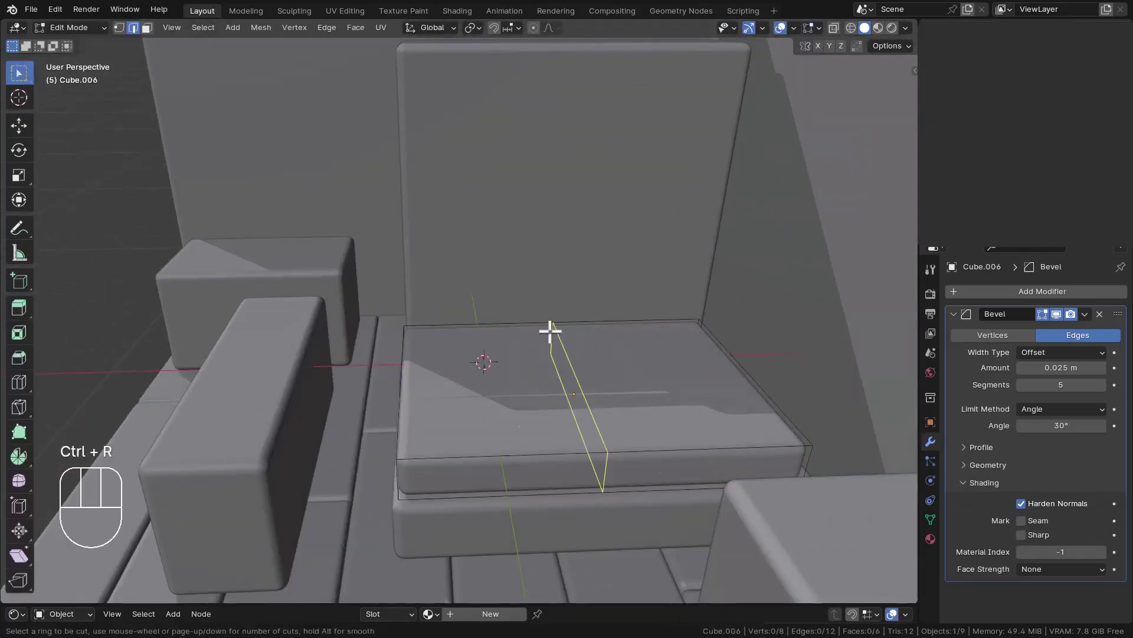
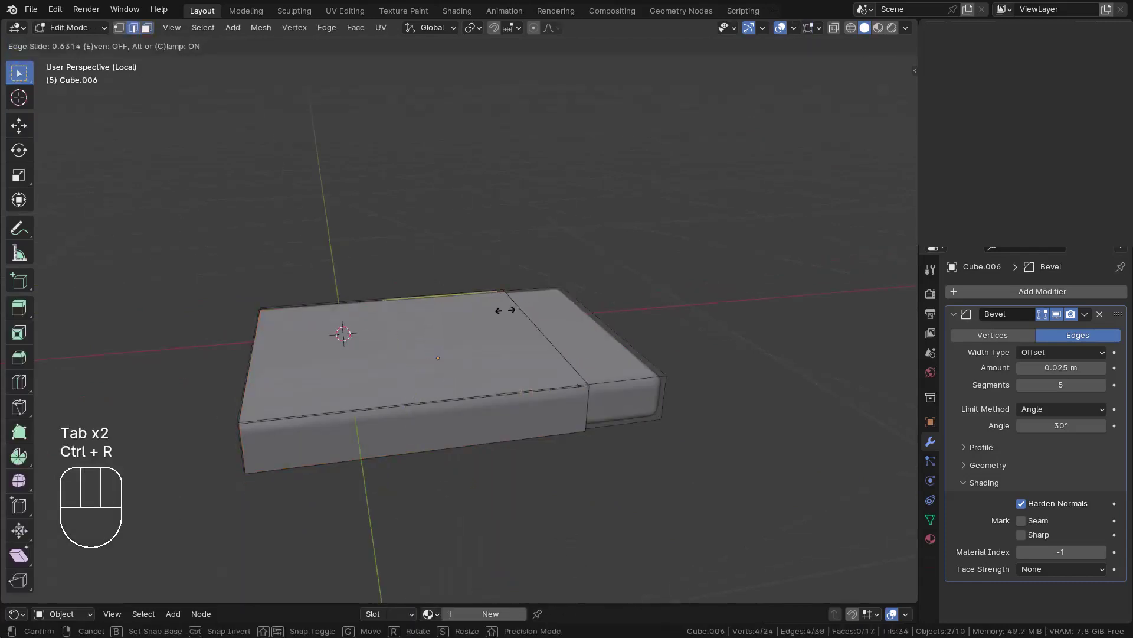
Step: Isolate the mattress and split its top into a separate cover piece
key(3)
key(Tab)
key(Tab)
key(Tab)
key(Tab)
key(ctrl+r)
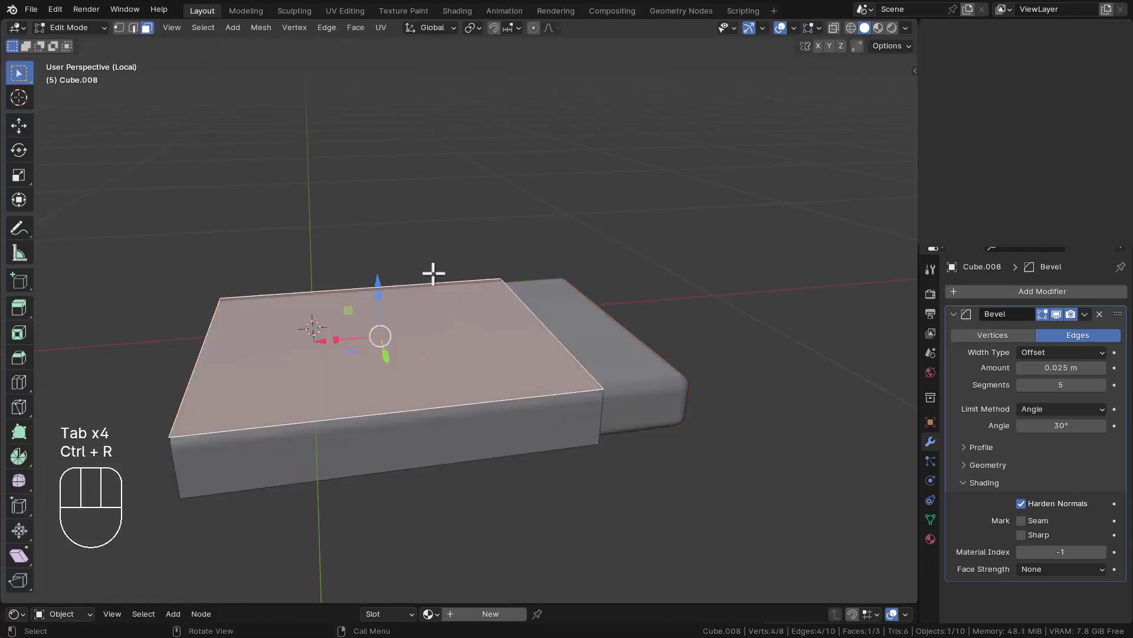
Step: Loop cut the cover near the head end and slide the new edge toward the end
key(ctrl+z)
key(ctrl+z)
drag(569, 354, 267, 88)
middle_click(557, 280)
click(499, 350)
key(Tab)
key(ctrl+r)
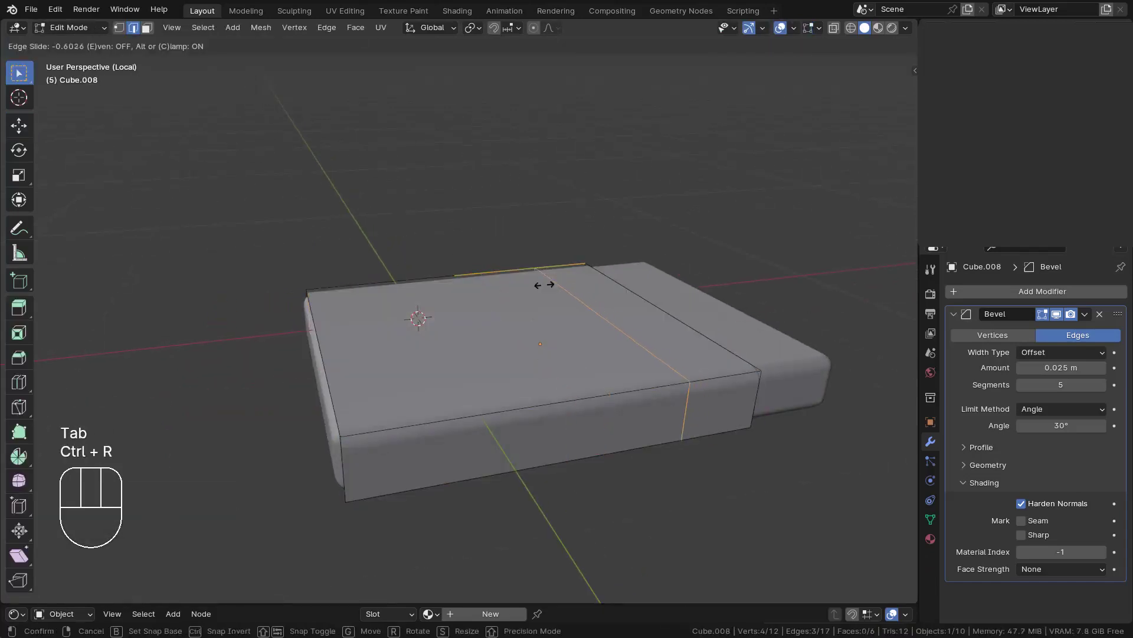
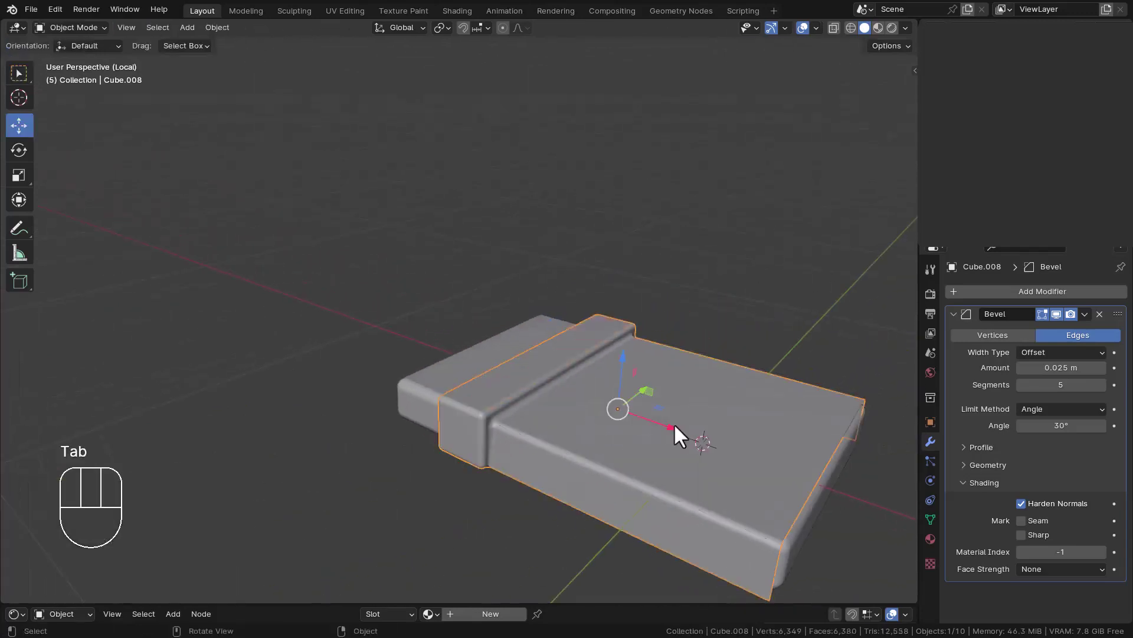
Step: Add Subdivision smoothing at level 3 to the cover and slide an edge loop toward the head
drag(992, 294, 842, 478)
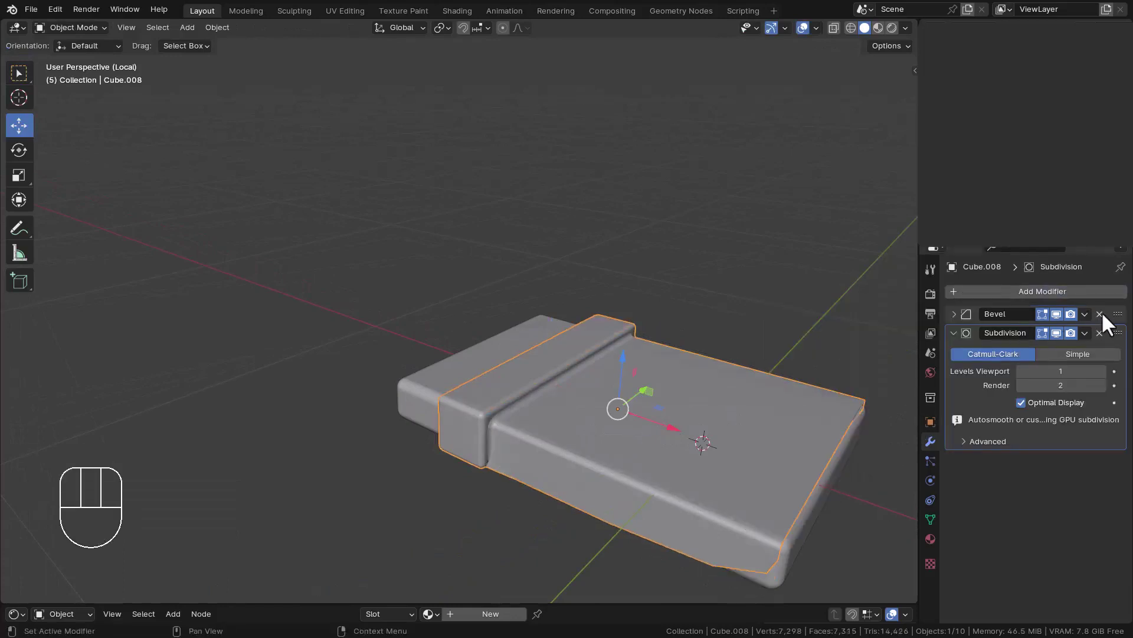
click(1111, 356)
middle_click(595, 393)
key(g)
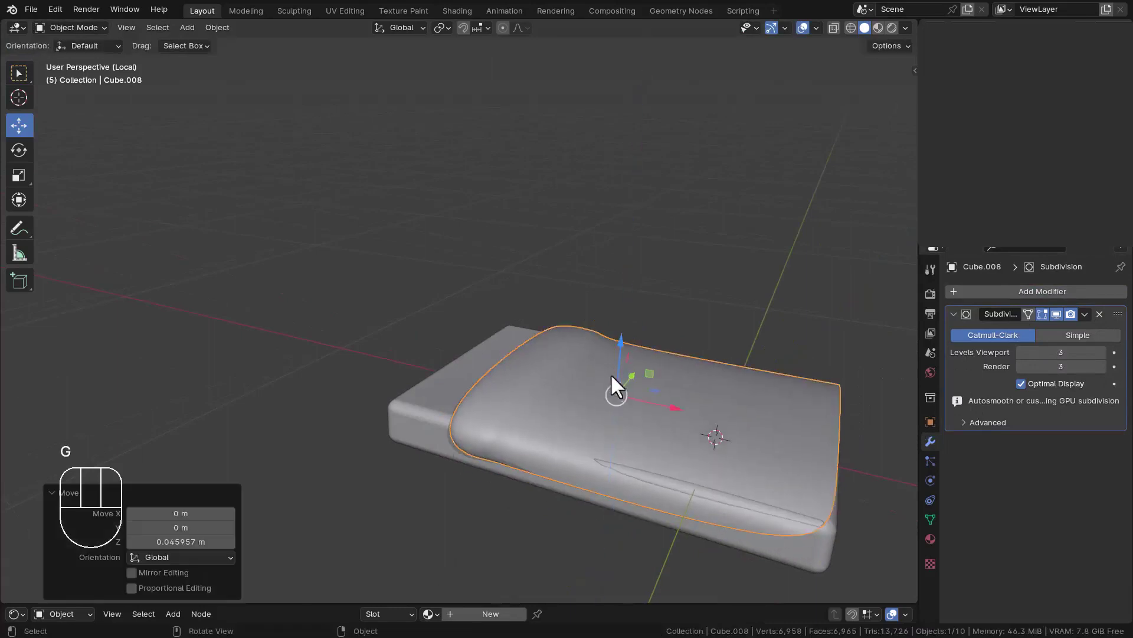
key(Tab)
key(ctrl+r)
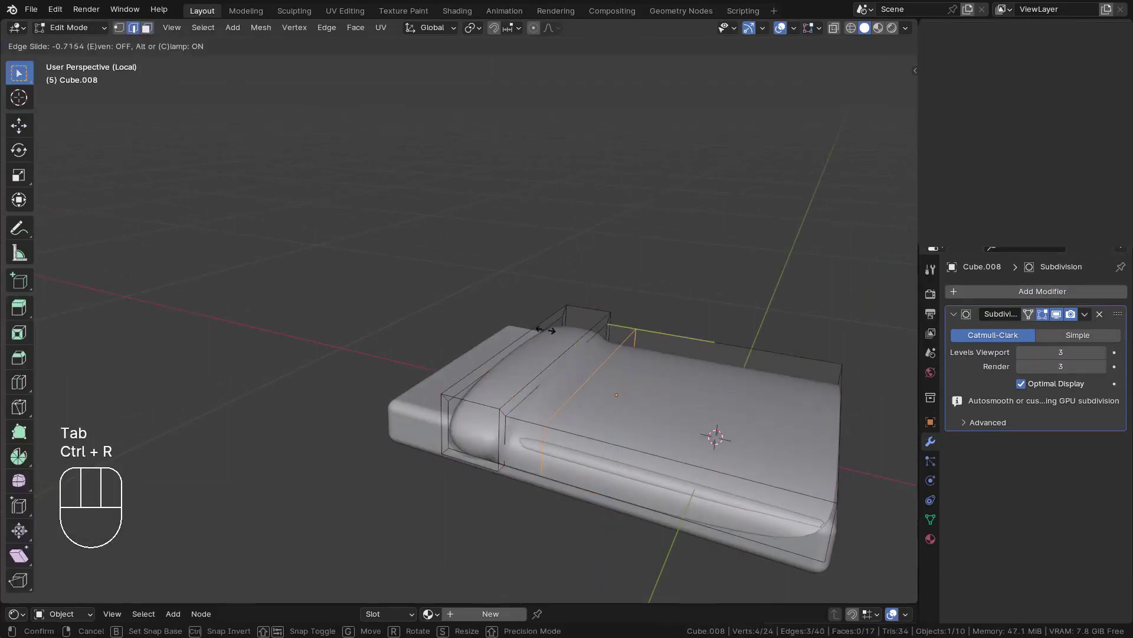
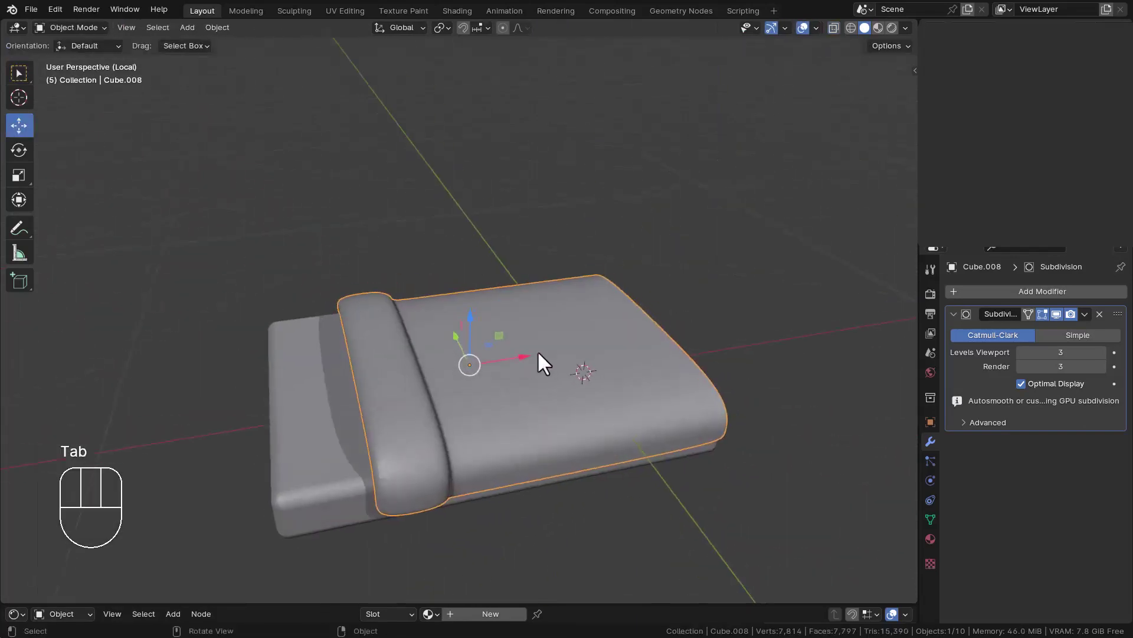
Step: Shape the raised fold from side view and scale the cover along Y to fit the mattress
key(g)
key(z)
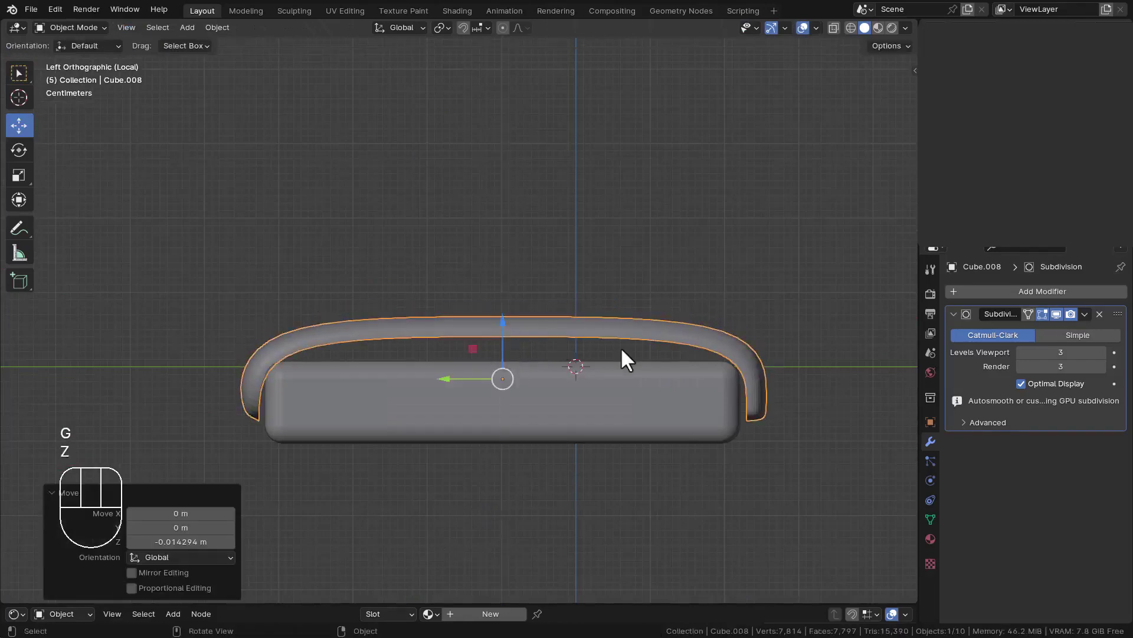
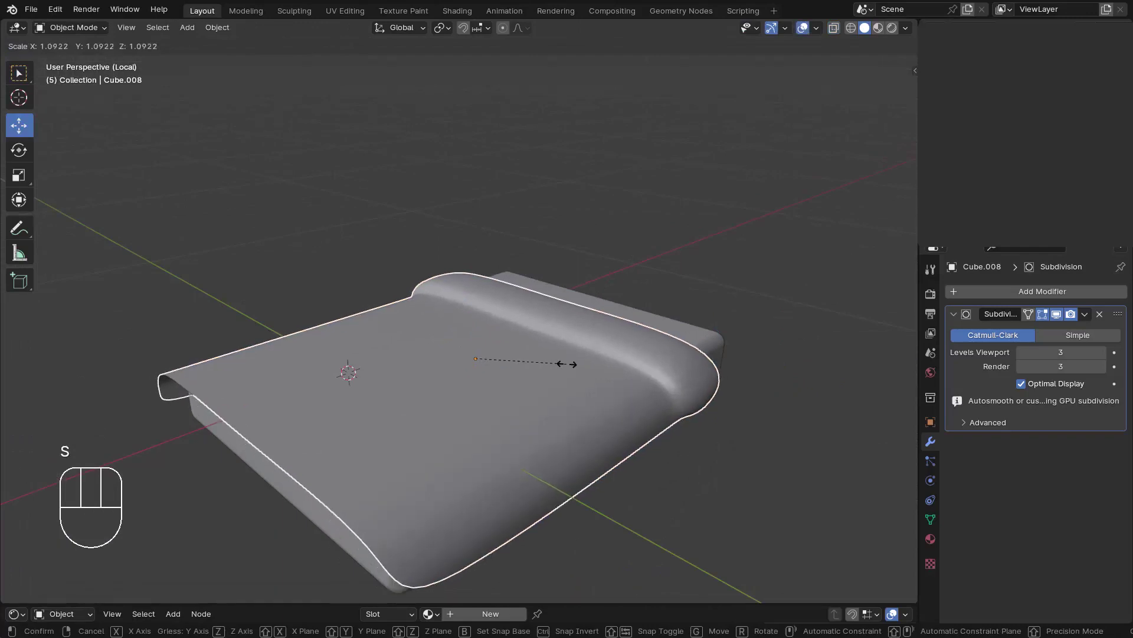
key(s)
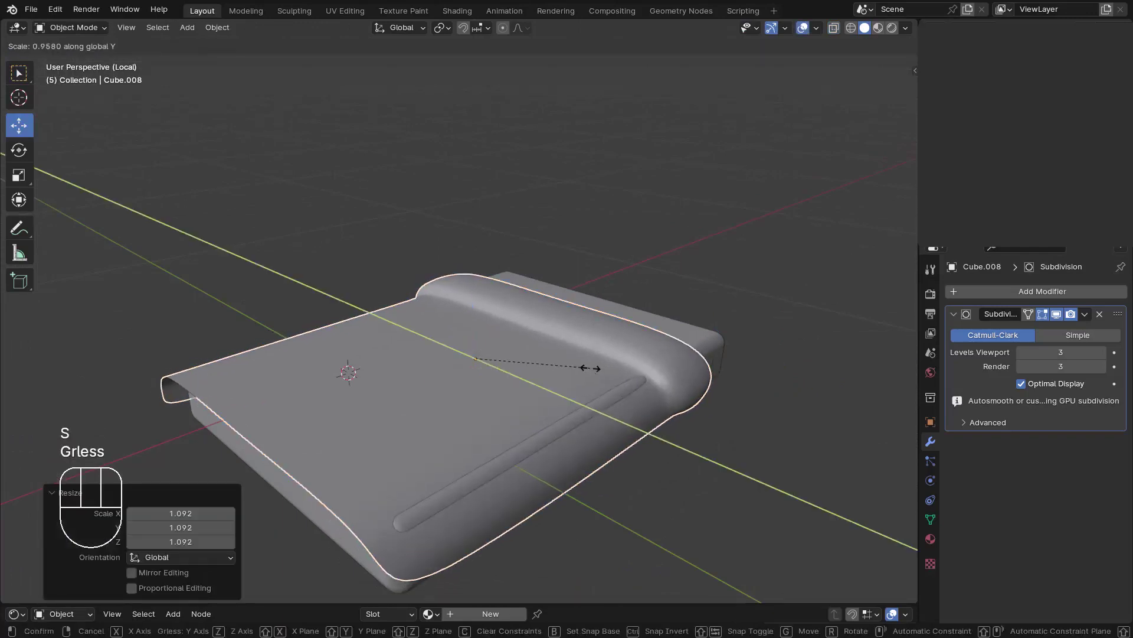
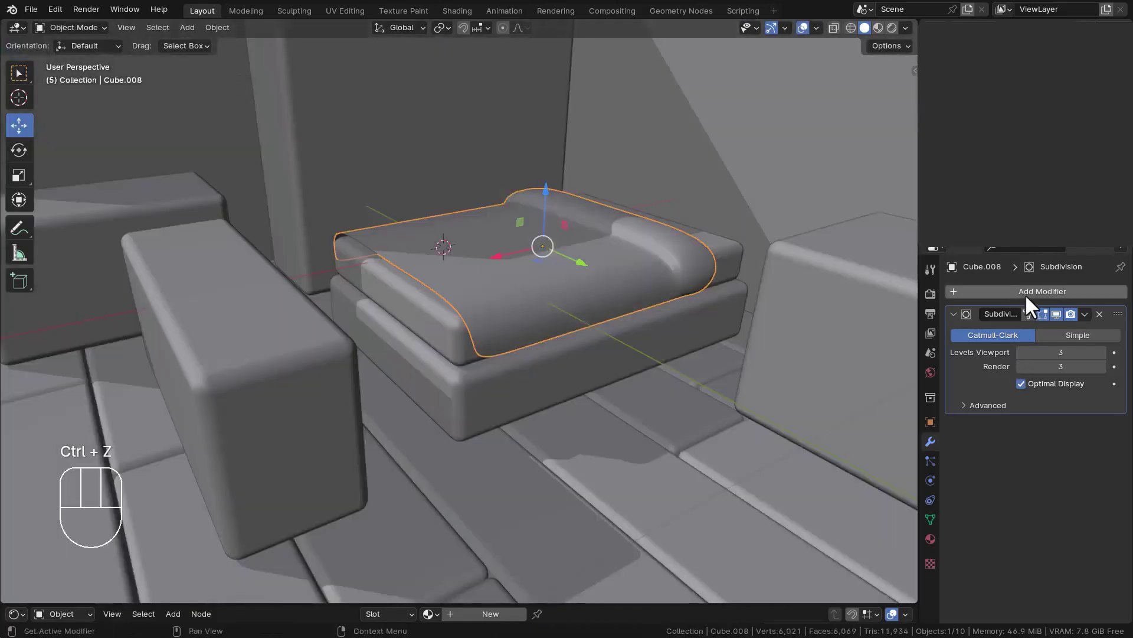
Step: Add a Solidify modifier to the mattress cover with Thickness 0.008 m
drag(1031, 303, 861, 489)
key(ctrl+z)
drag(1033, 297, 889, 472)
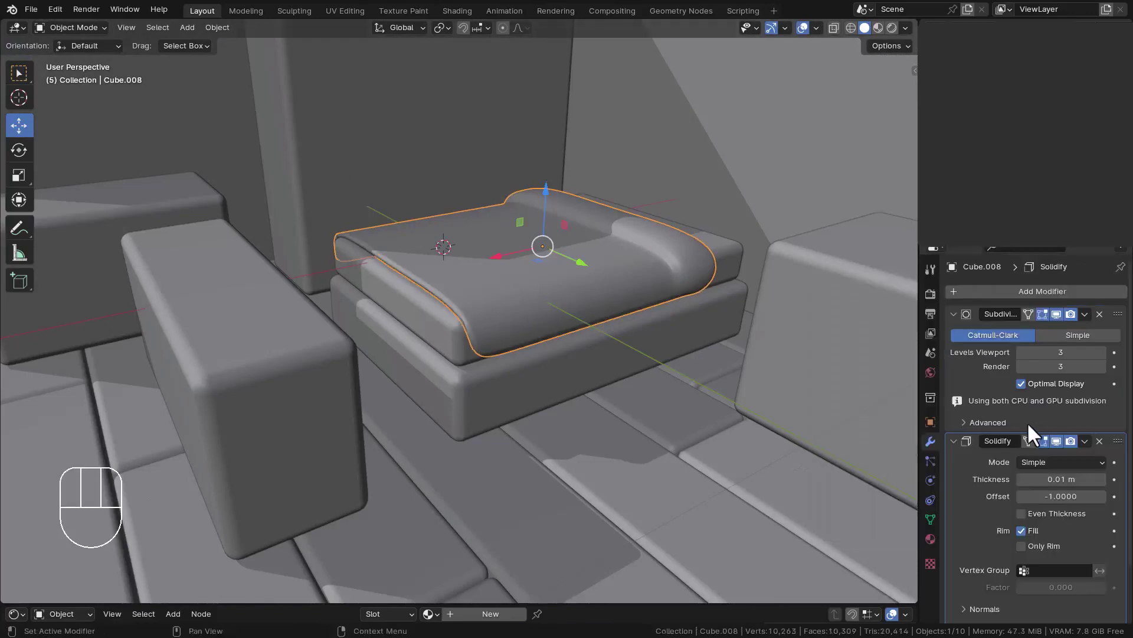
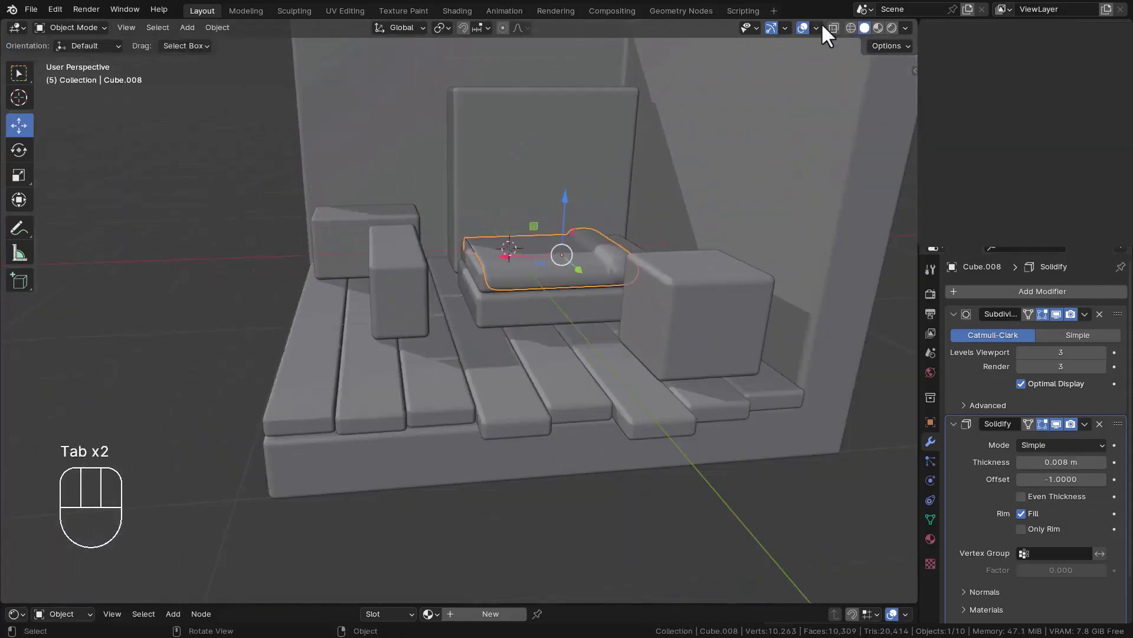
drag(813, 99, 670, 282)
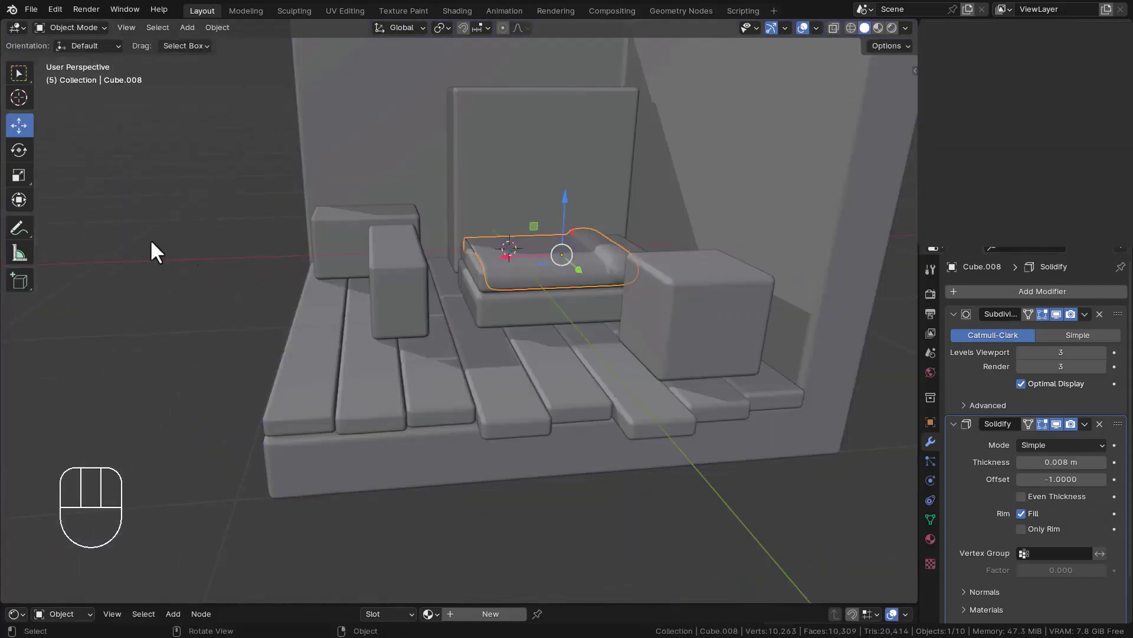
Step: Save the file and orbit around the bed to check the solidified cover
drag(529, 268, 572, 275)
key(ctrl+s)
drag(578, 299, 592, 342)
drag(624, 333, 578, 331)
middle_click(489, 268)
Step: Shrink the spare box into a slim rounded bar beside the bed and duplicate it into a second rail
drag(459, 302, 396, 294)
key(shift+d)
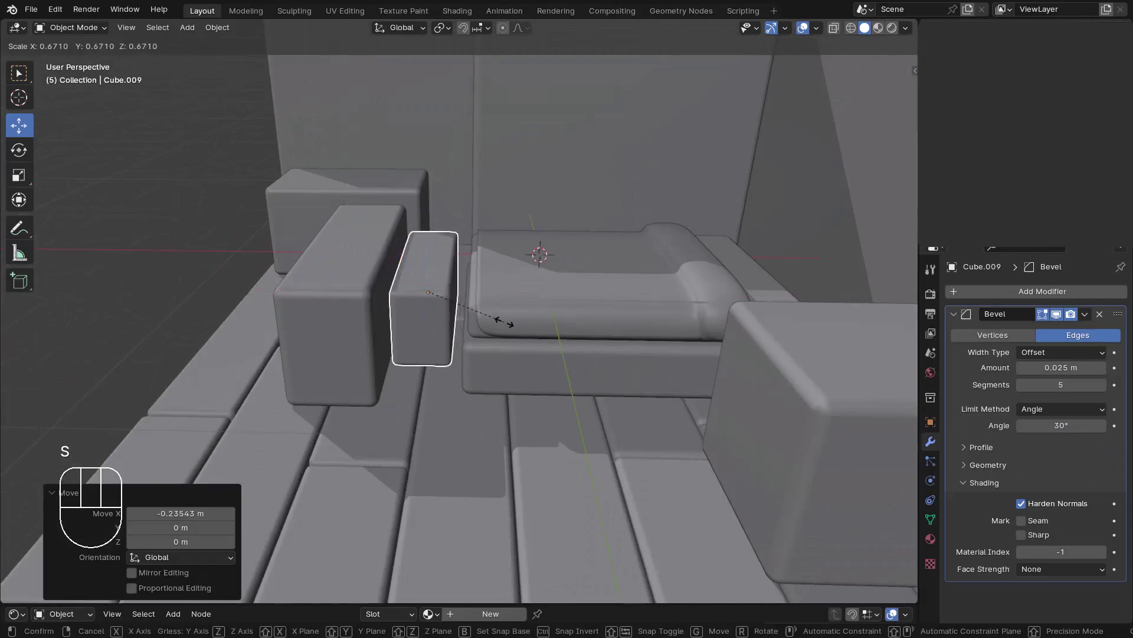
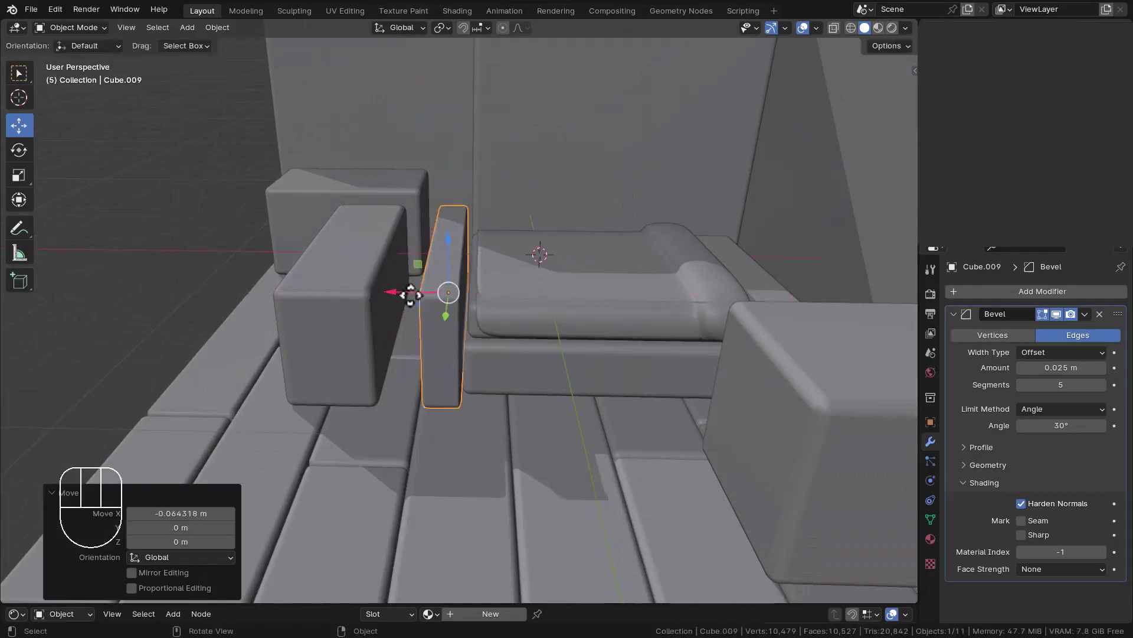
key(ctrl+a)
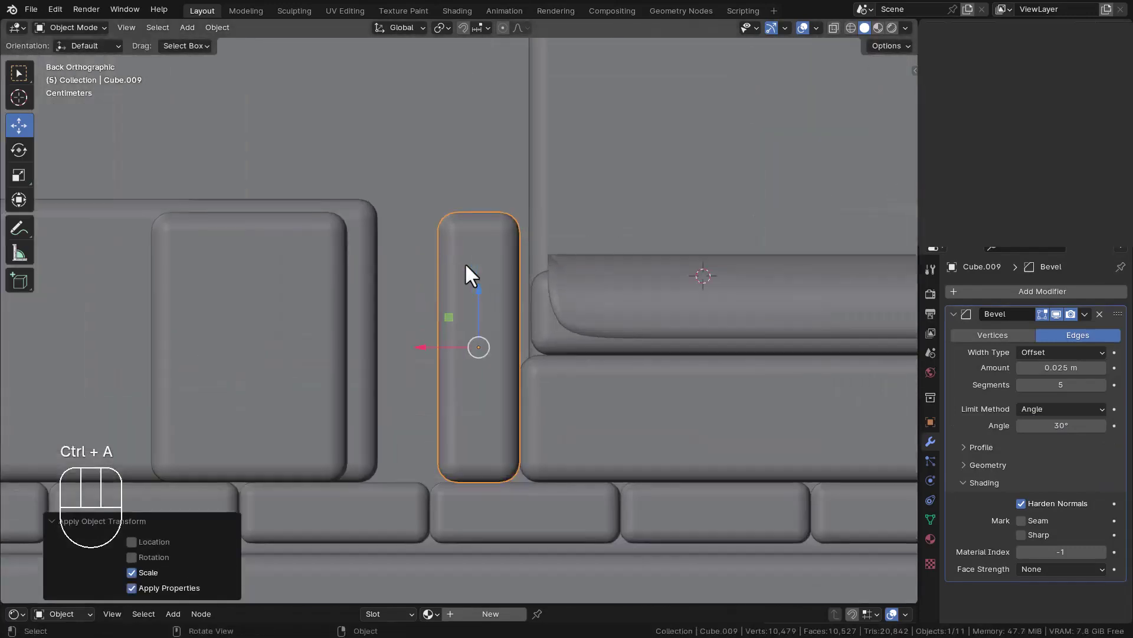
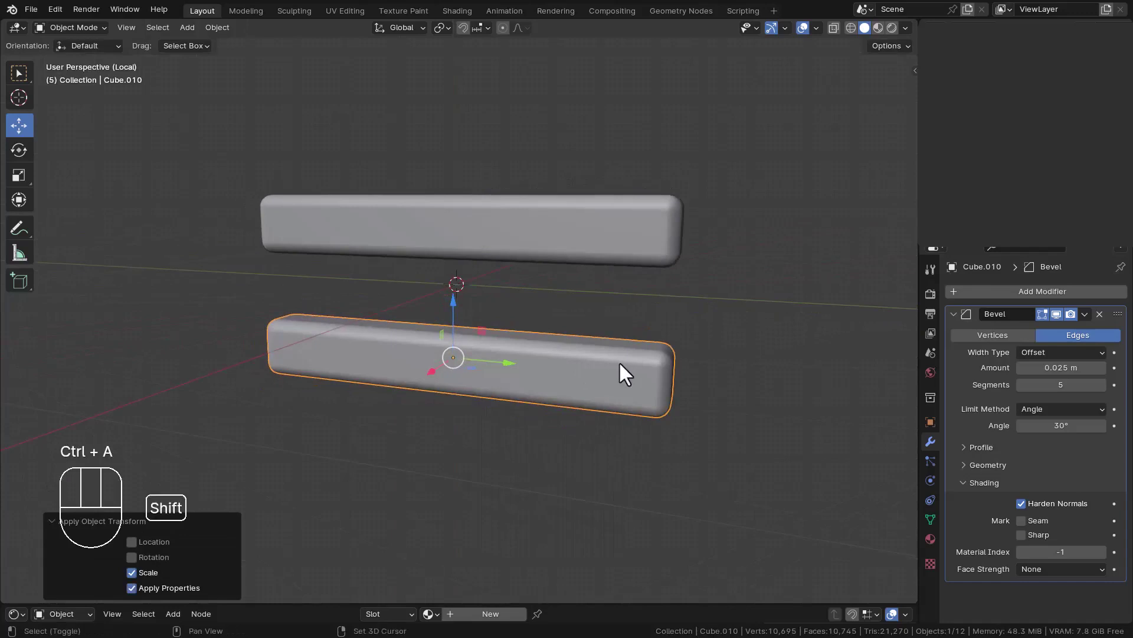
Step: Add a cylinder scaled to about 0.15 and move it along Z between the two rails as a slat
key(shift+a)
key(s)
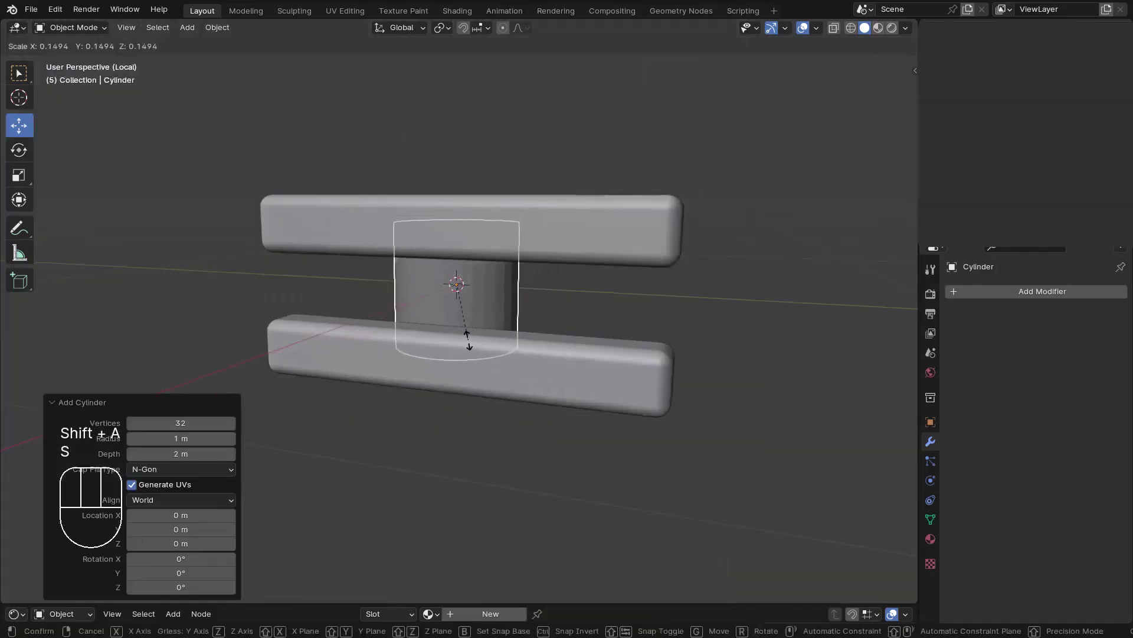
key(s)
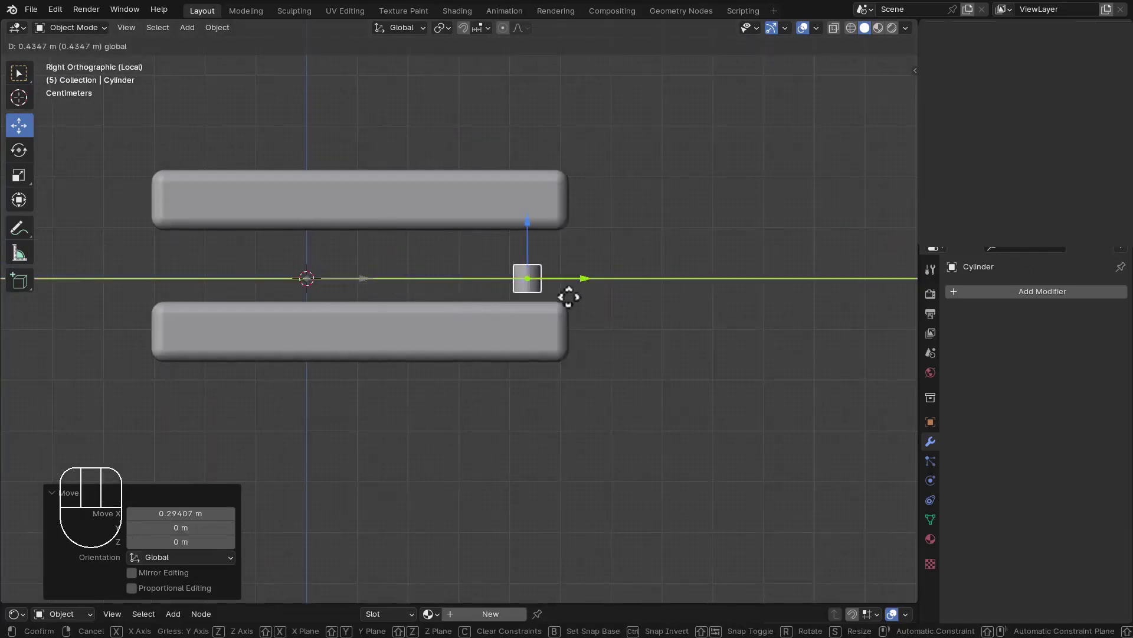
key(s)
key(z)
key(ctrl+a)
Step: Exit local view and orbit around the rails to check the slat's placement
middle_click(536, 312)
right_click(609, 263)
drag(580, 276, 552, 313)
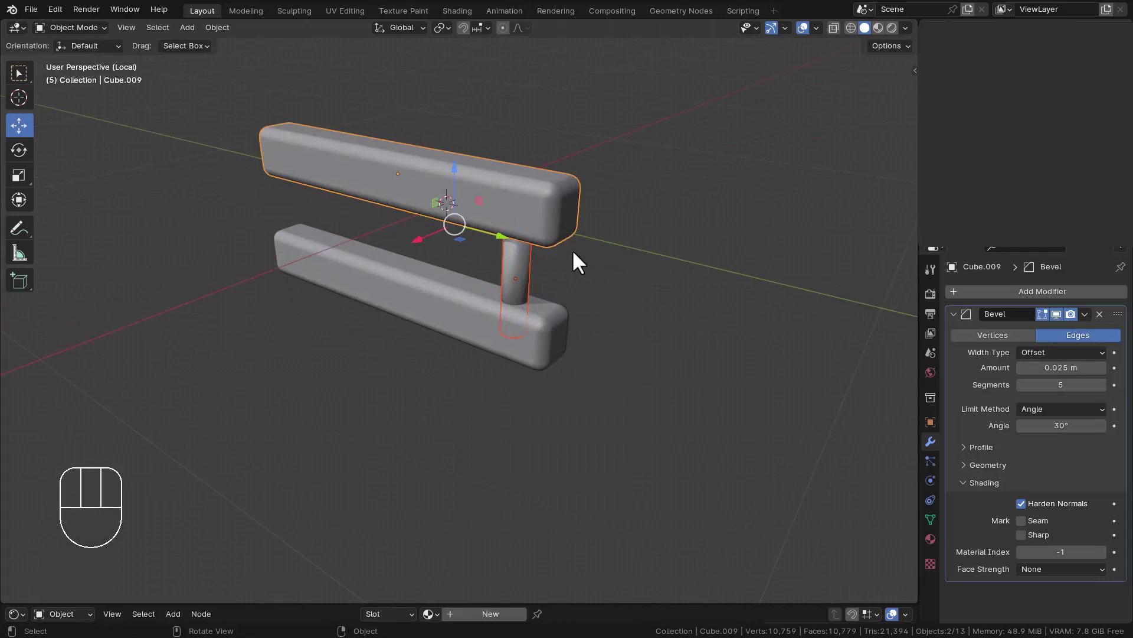
drag(538, 275, 528, 288)
middle_click(579, 283)
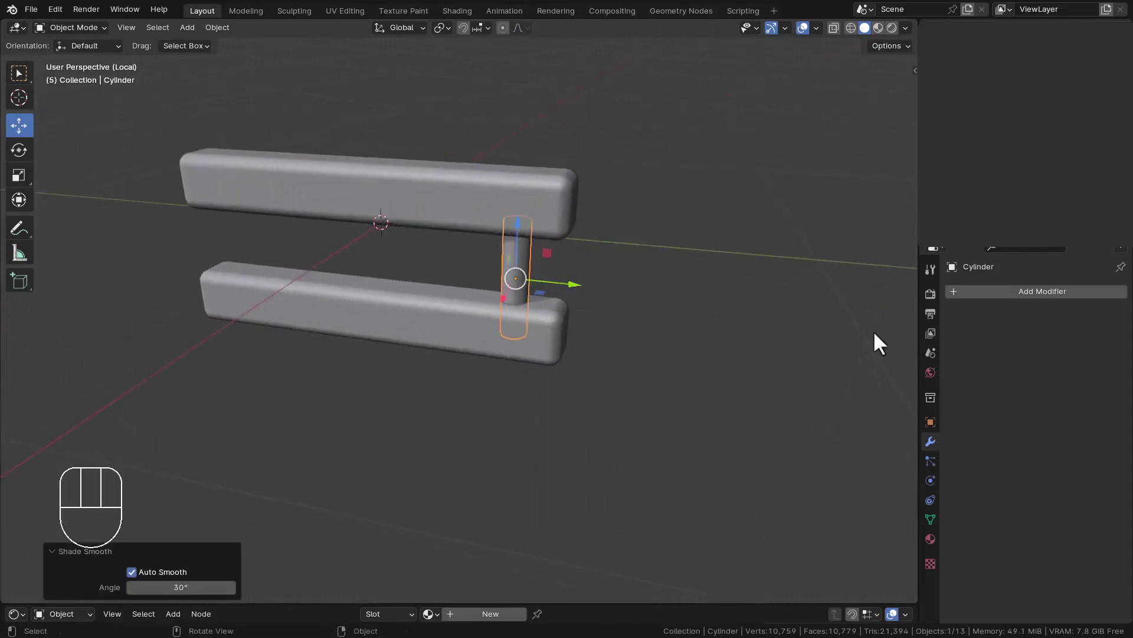
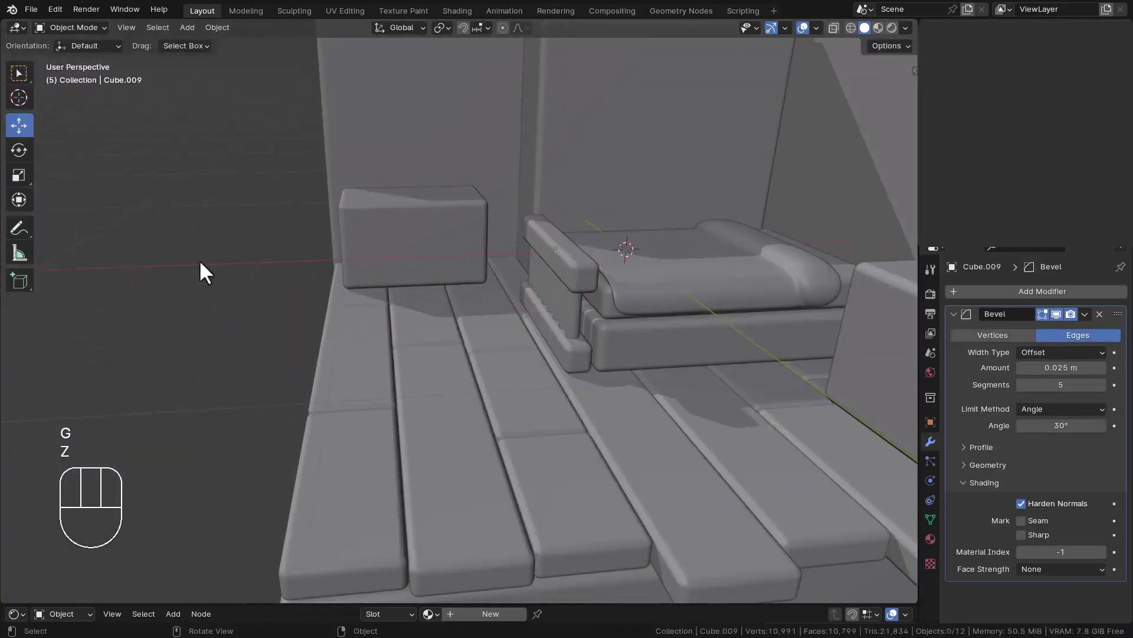
Step: Duplicate the top rail and place the copy at the bed's far end
drag(688, 265, 683, 268)
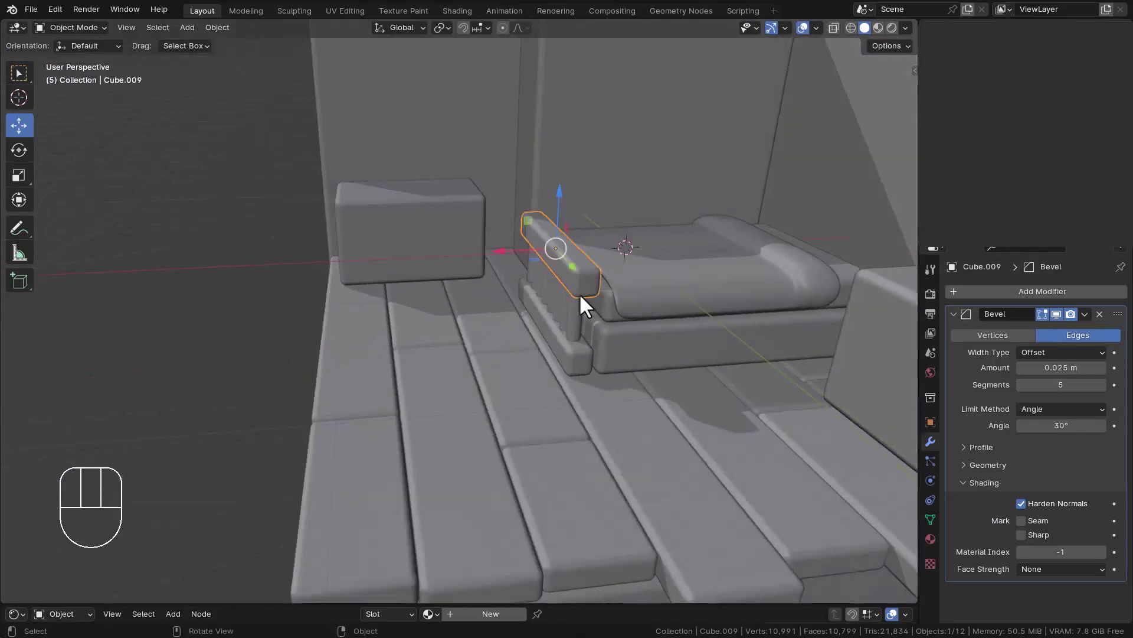
key(shift+d)
right_click(641, 255)
click(513, 258)
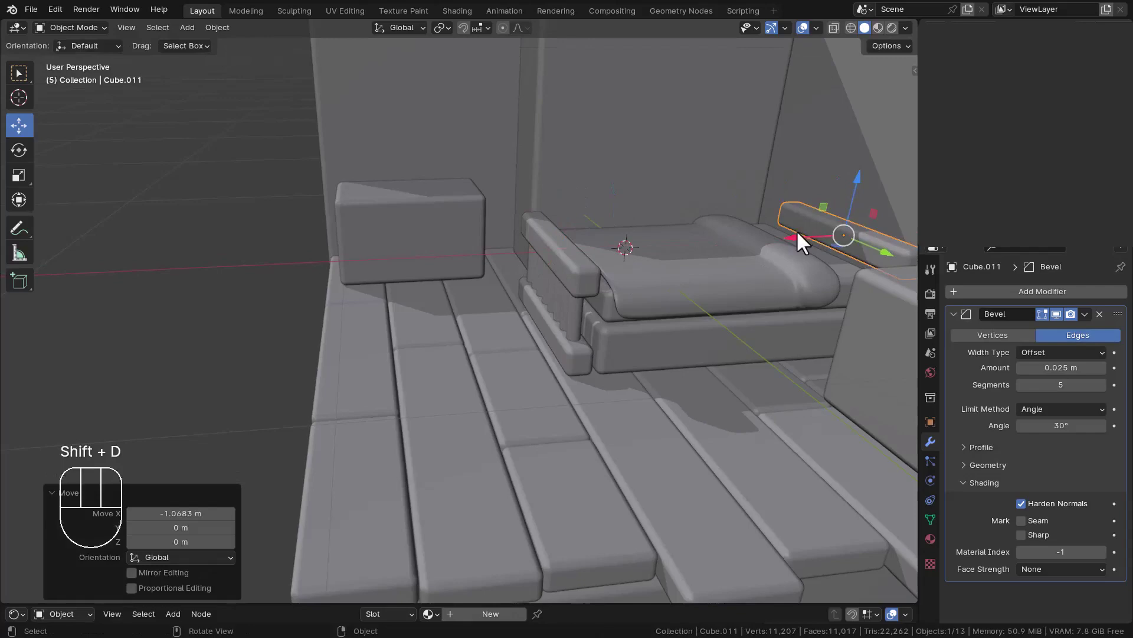
drag(793, 277, 691, 312)
scroll(down, 3)
scroll(up, 3)
Step: Isolate the copied rail, duplicate it again and move the new copy down along Z
middle_click(702, 366)
scroll(down, 3)
drag(701, 368, 729, 343)
key(KP_Divide)
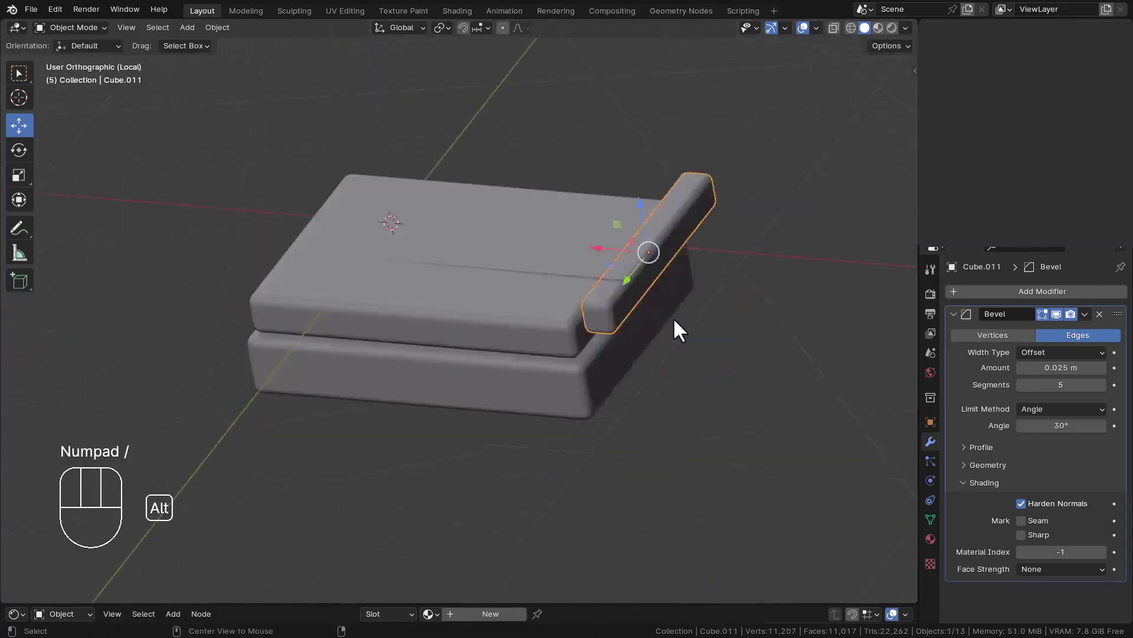
key(shift+d)
key(g)
key(z)
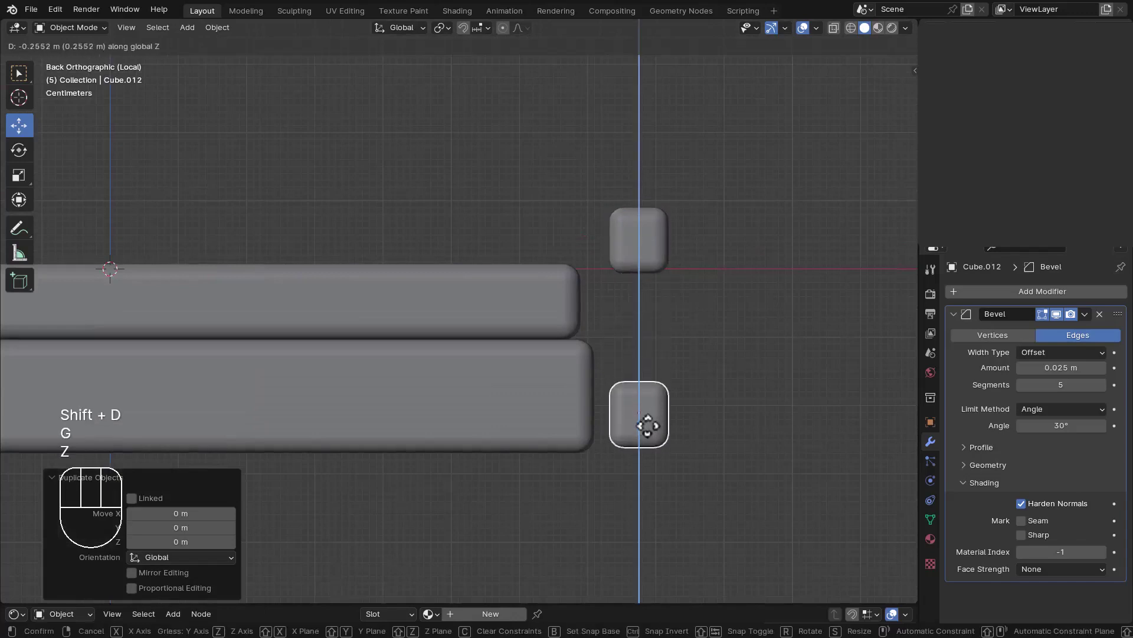
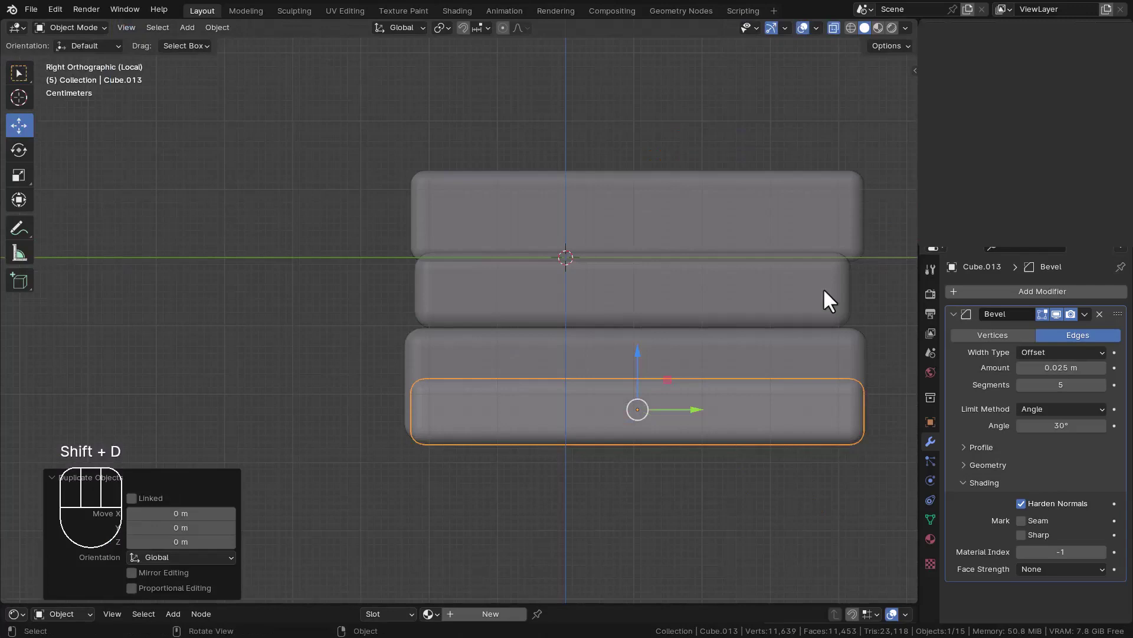
Step: Rotate a rail copy 90 degrees and scale it into an upright headboard slat
key(r)
key(KP_9)
key(KP_0)
key(KP_3)
key(KP_Enter)
key(Escape)
key(ctrl+z)
key(r)
key(KP_9)
key(KP_0)
key(KP_Enter)
key(s)
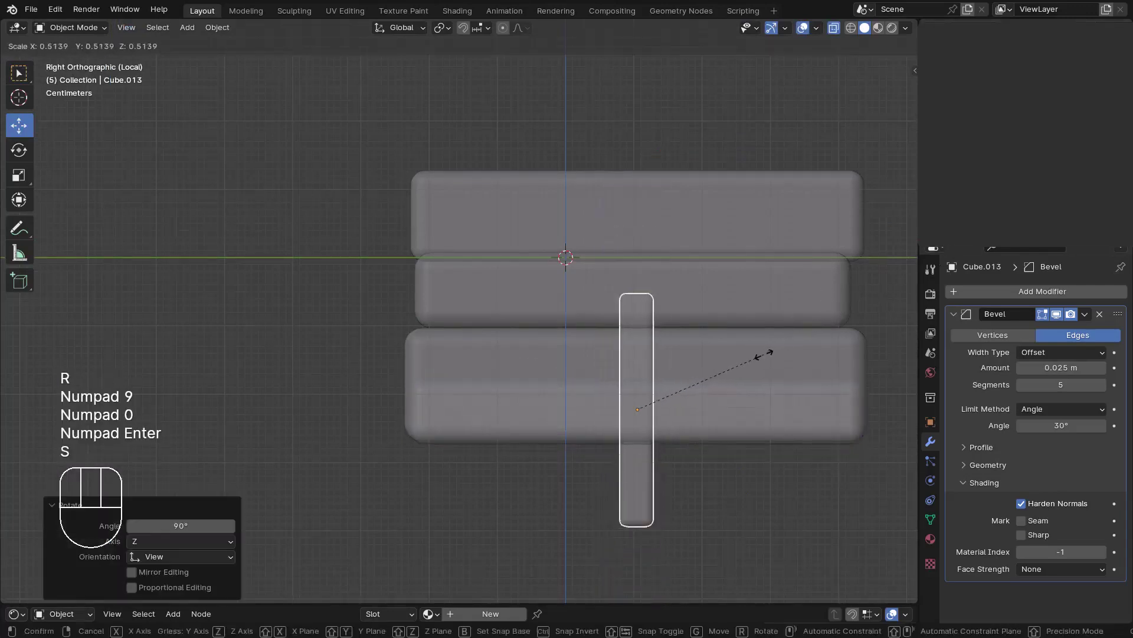
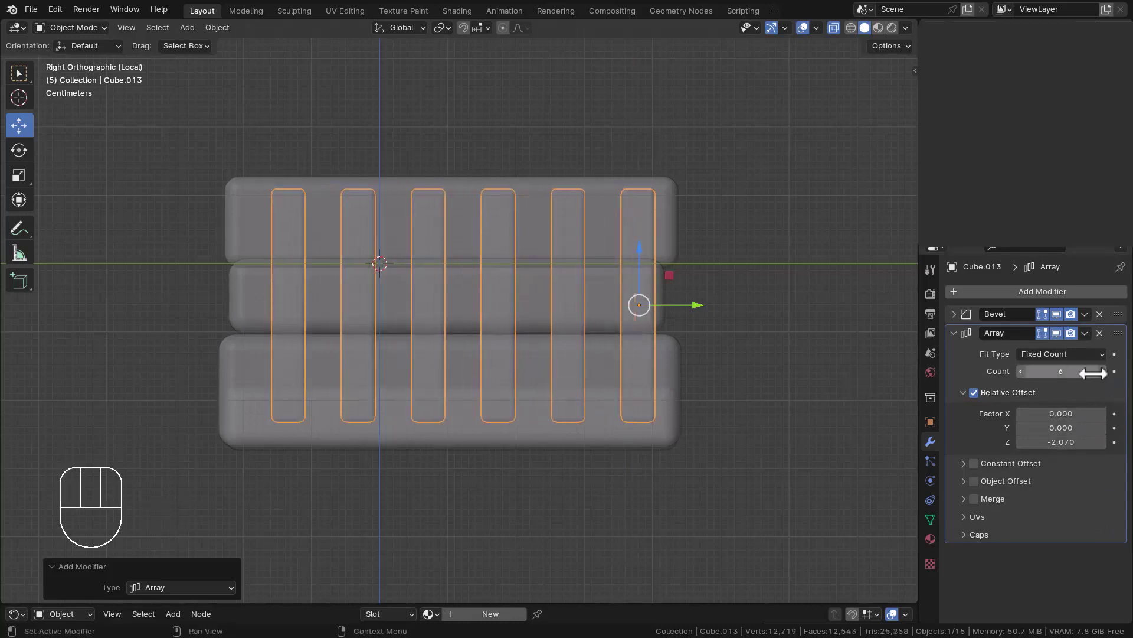
Step: Array the upright slat with Count 6 to fill the headboard
click(694, 313)
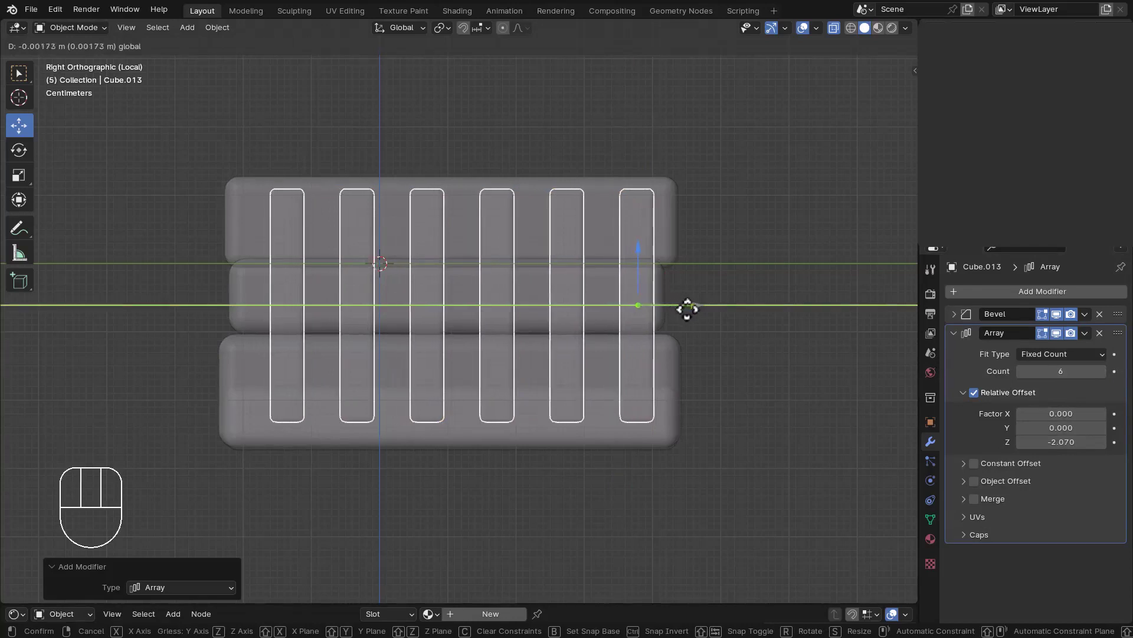
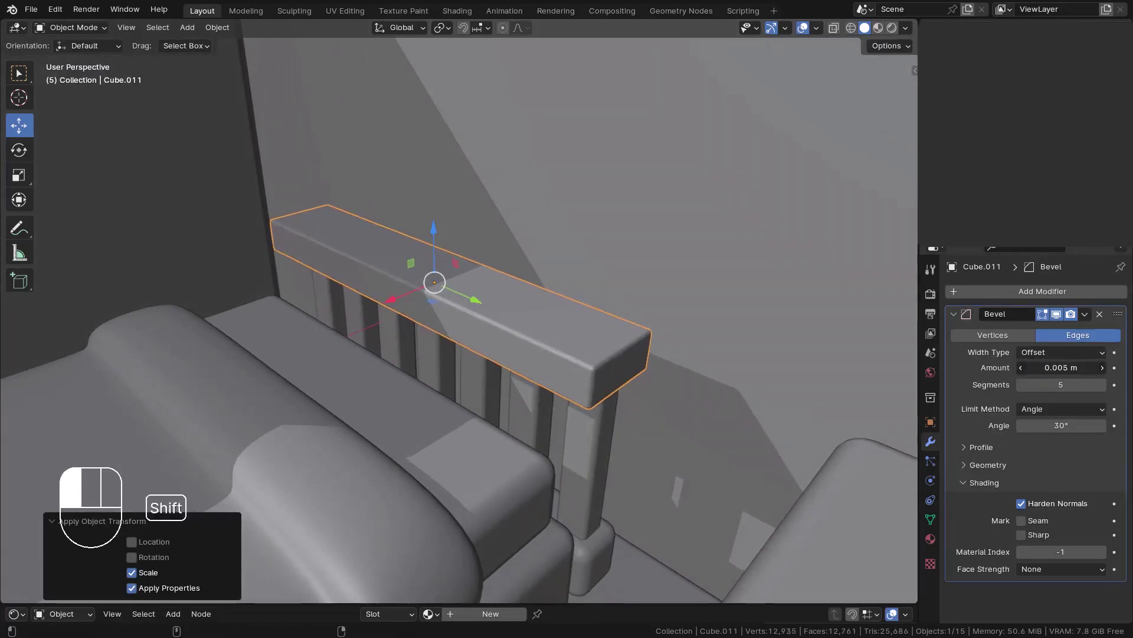
Step: Save, then select the footboard rail Cube.009 and isolate it in local view
key(ctrl+s)
middle_click(678, 337)
drag(834, 381, 594, 337)
click(595, 338)
key(KP_Divide)
Step: Set the footboard rail's Bevel Amount to 0.004 m and save the file
click(458, 244)
click(473, 233)
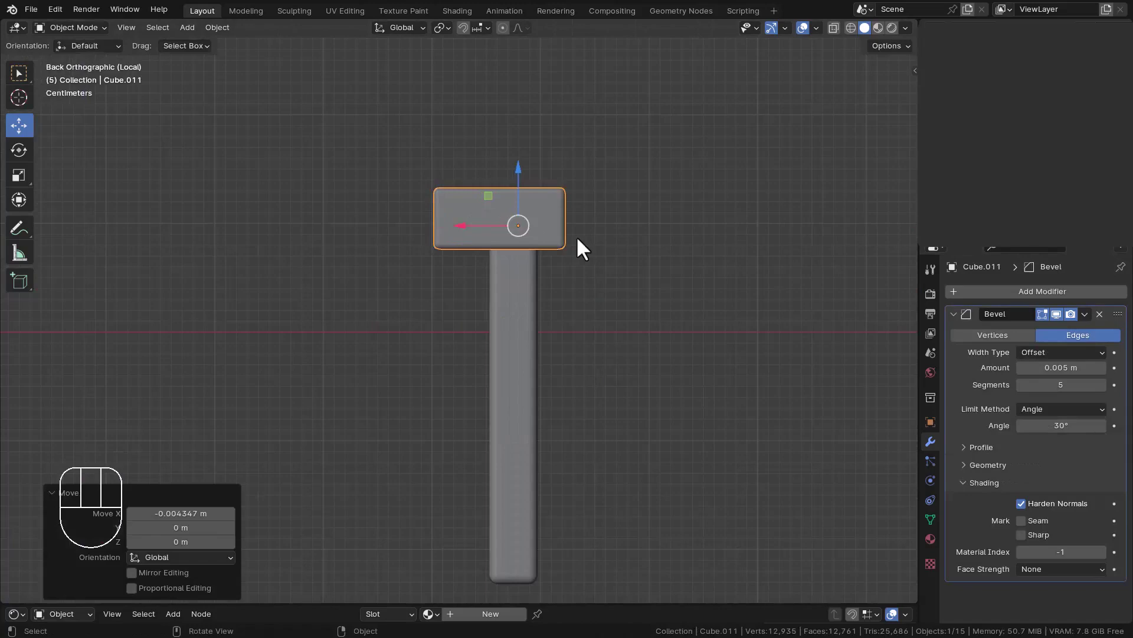
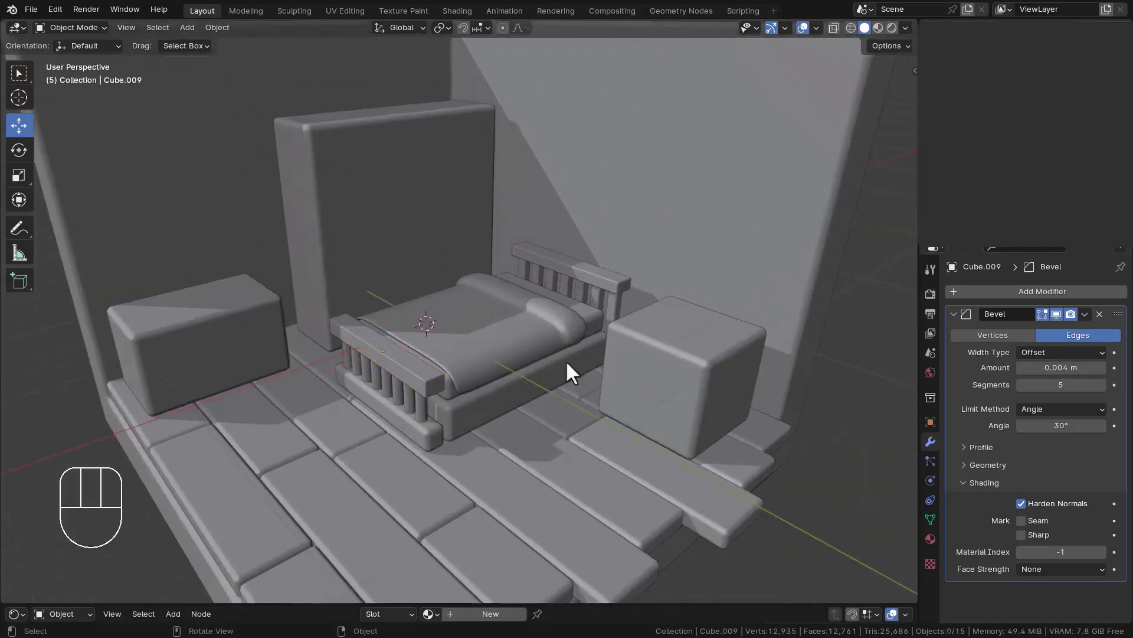
drag(518, 351, 508, 353)
key(ctrl+s)
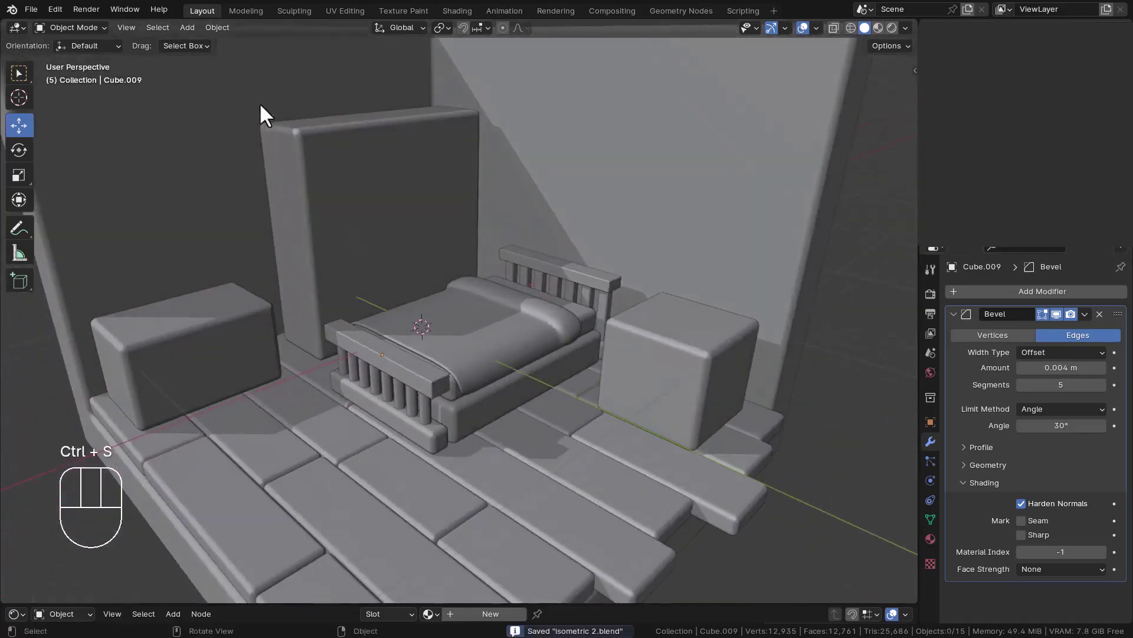
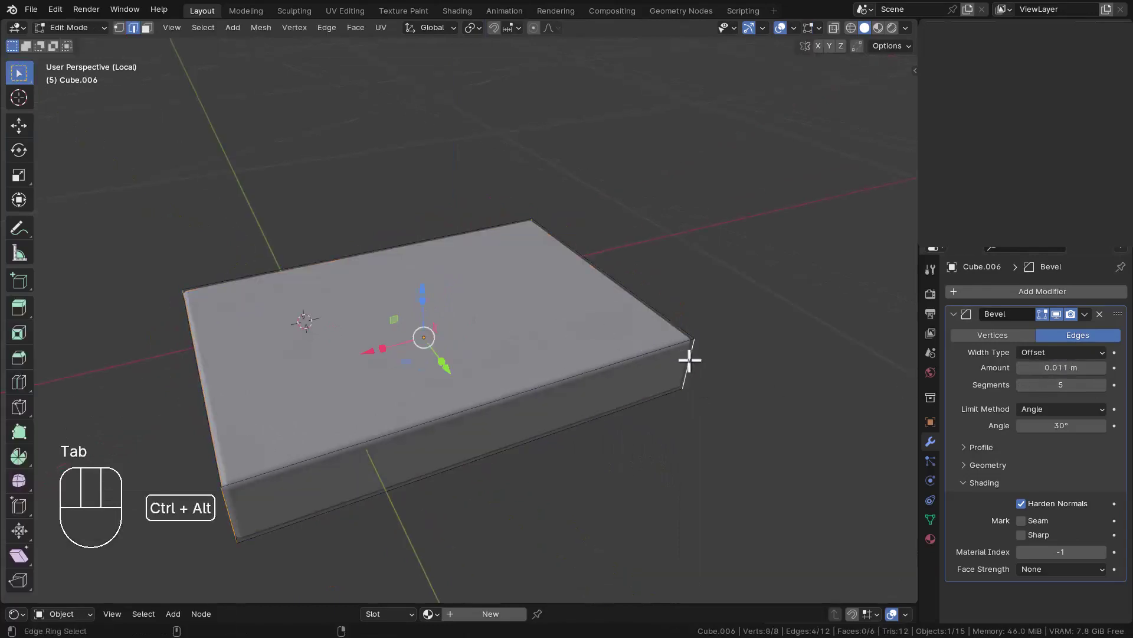
Step: Bevel the base slab's vertical corner edges and scale it horizontally with Shift+Z
key(ctrl+b)
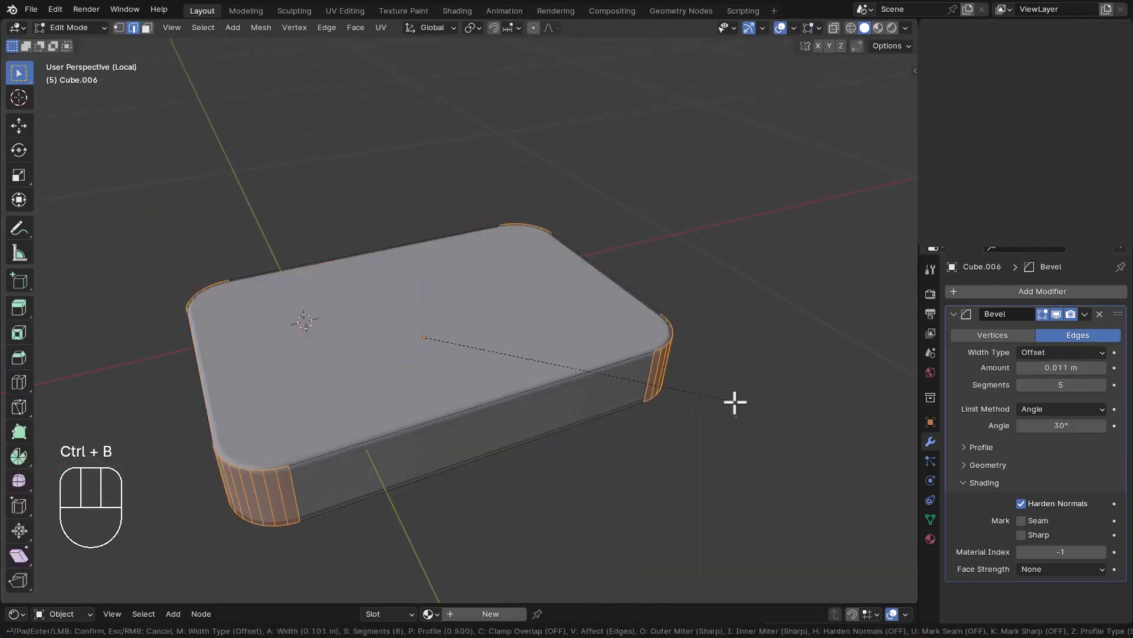
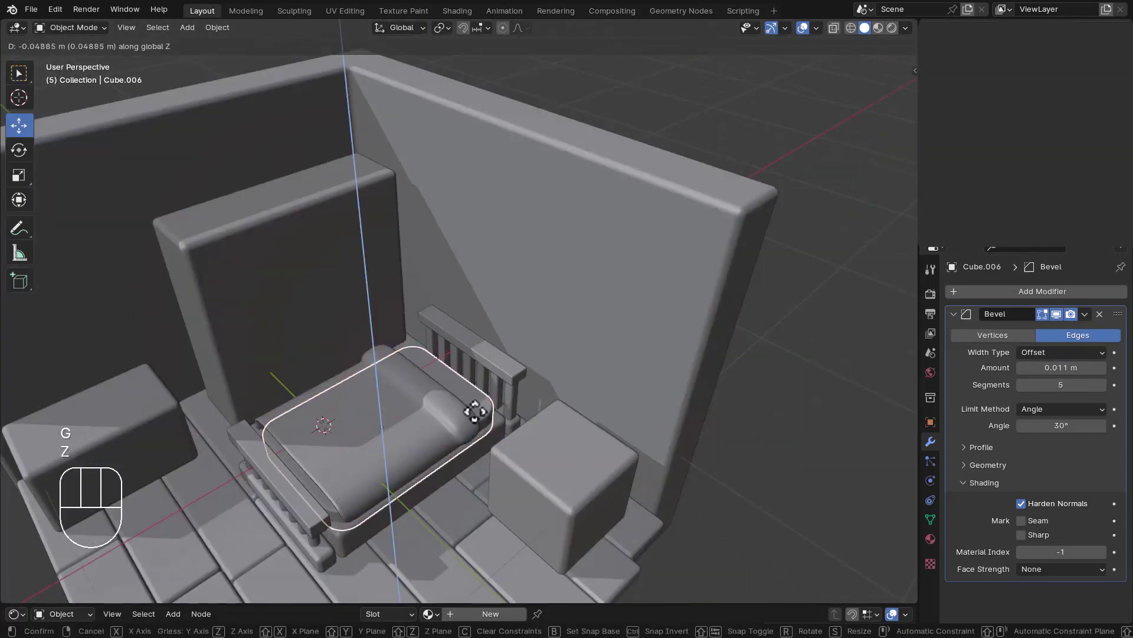
key(s)
key(shift+z)
drag(446, 418, 444, 410)
Step: Select another bed frame piece, save, and resize it without changing its height
click(363, 404)
scroll(up, 3)
middle_click(407, 409)
scroll(down, 3)
key(ctrl+s)
middle_click(415, 416)
key(s)
key(shift+z)
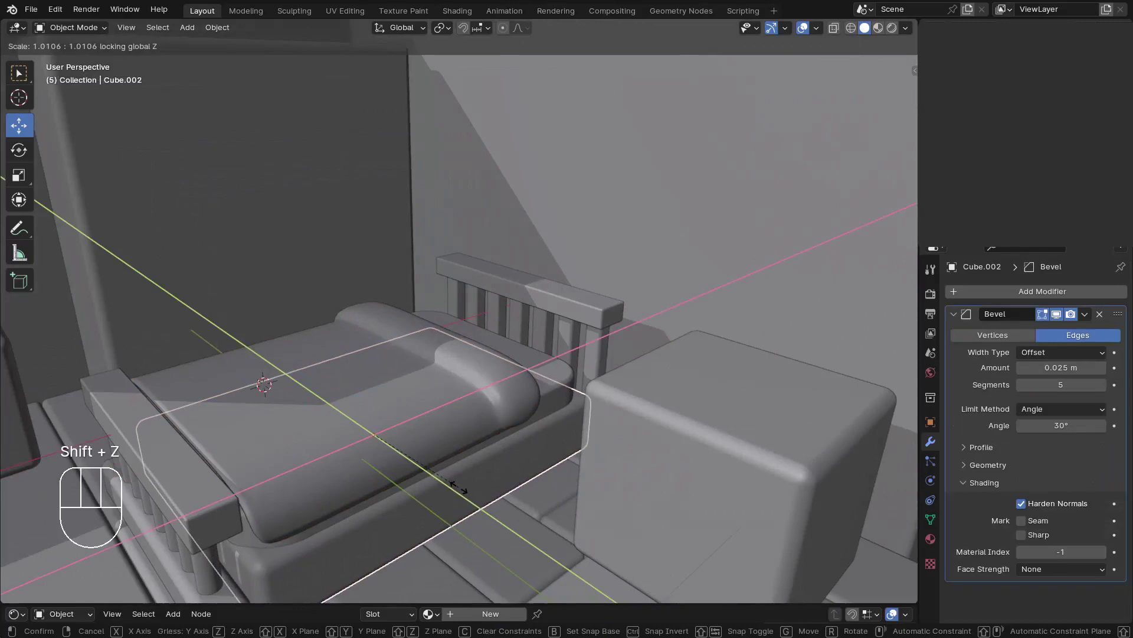
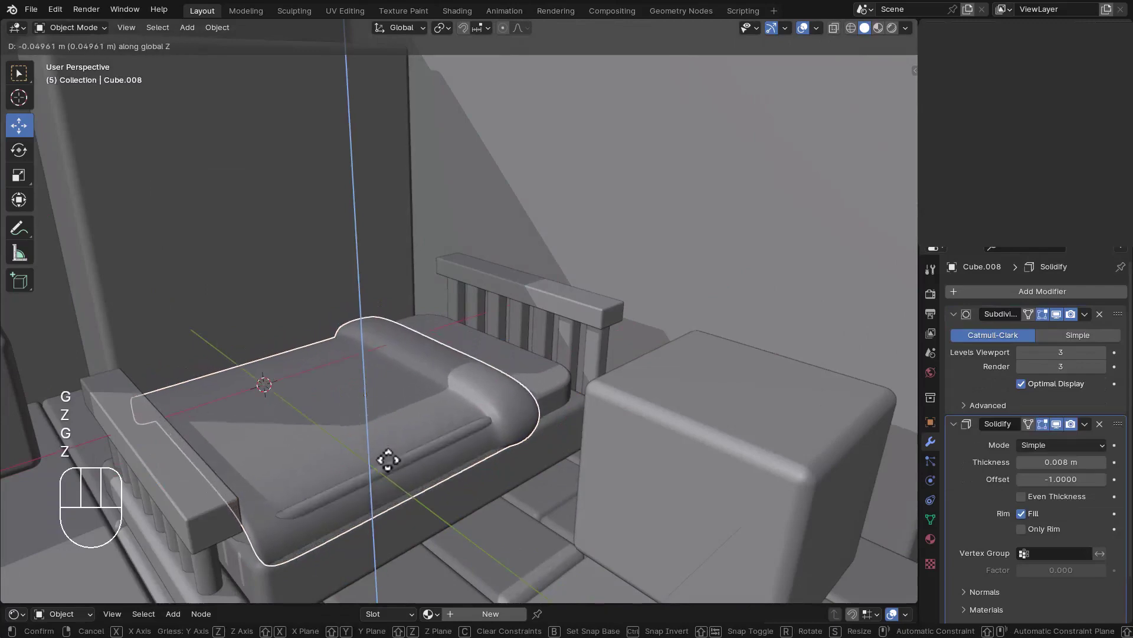
Step: Adjust the mattress cover's height and isolate it in local view from the side
drag(472, 422, 457, 425)
click(391, 441)
key(Tab)
key(Tab)
key(KP_Divide)
key(KP_Divide)
key(KP_Divide)
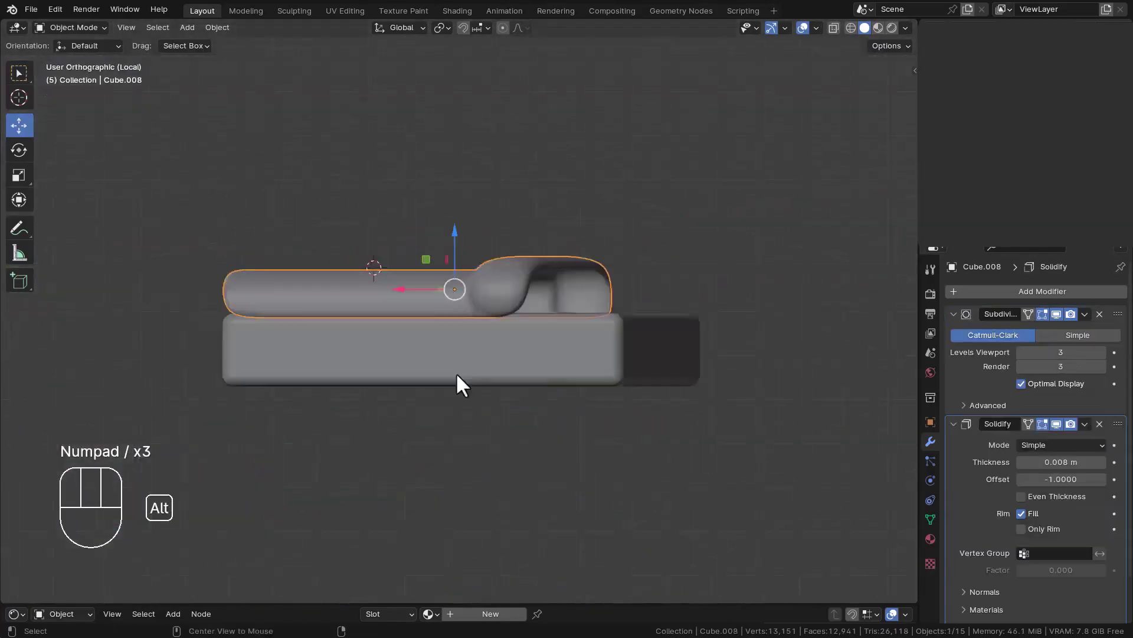
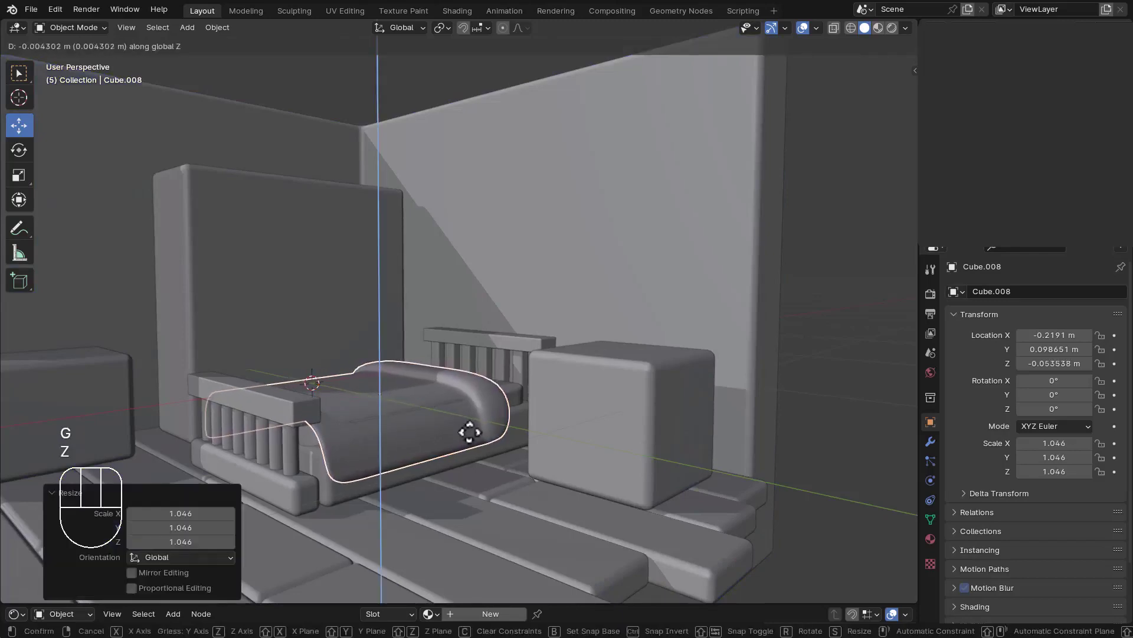
Step: Lower the cover slightly onto the bed and confirm its position
scroll(up, 3)
middle_click(433, 420)
scroll(down, 3)
key(ctrl+s)
click(649, 413)
middle_click(494, 428)
drag(463, 433, 429, 433)
Step: Apply the cover's scale, set its Solidify Thickness to -0.002 m and save
key(ctrl+a)
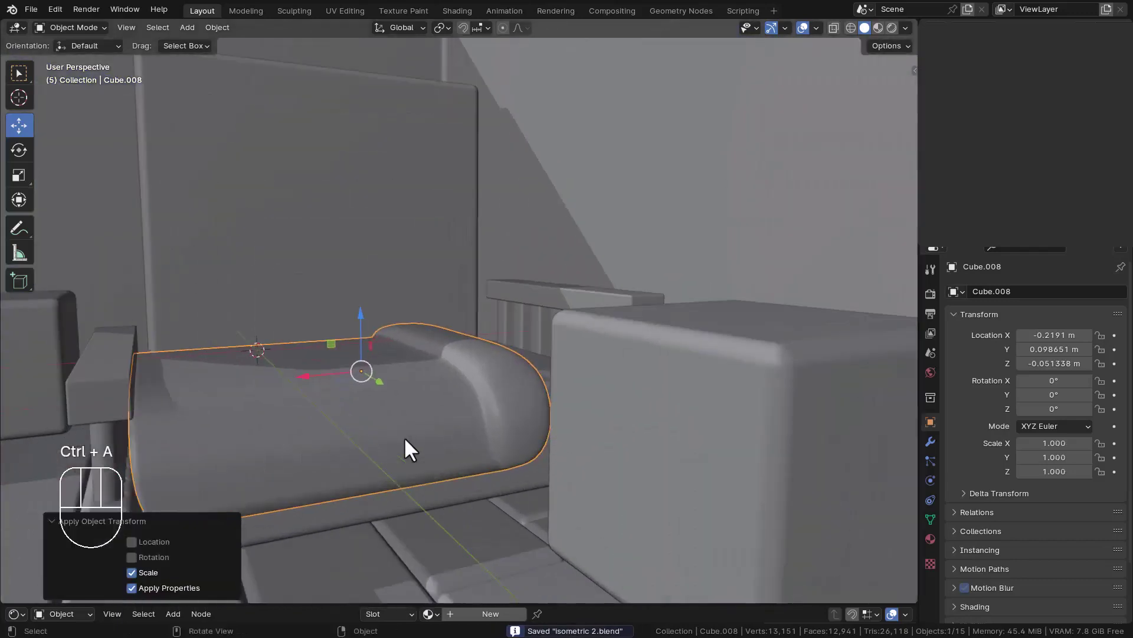
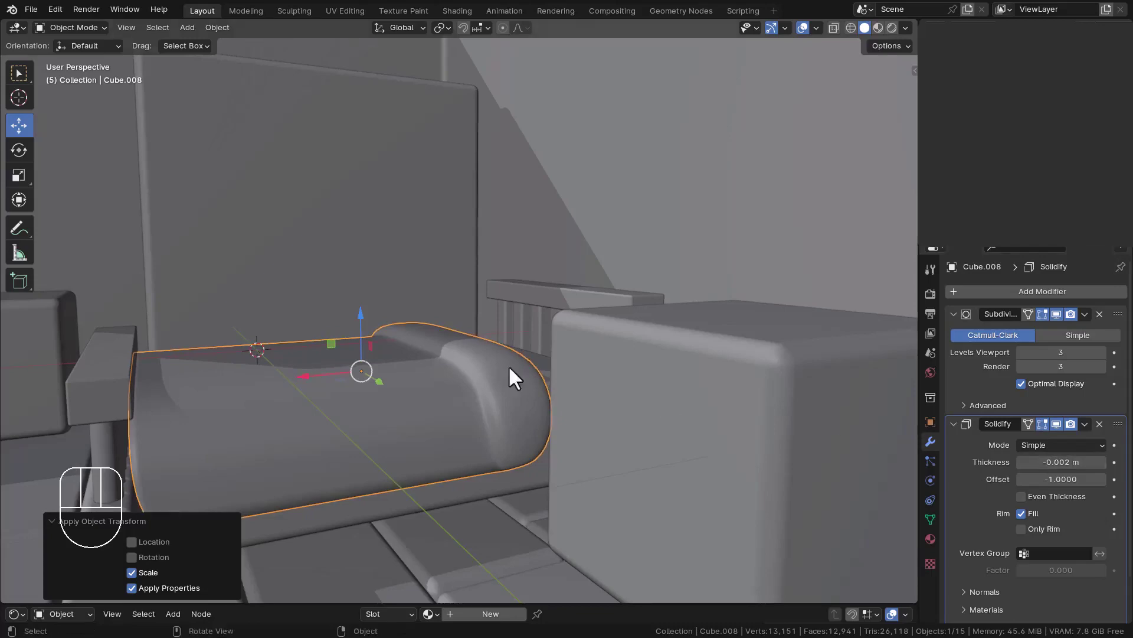
key(ctrl+s)
drag(487, 368, 505, 409)
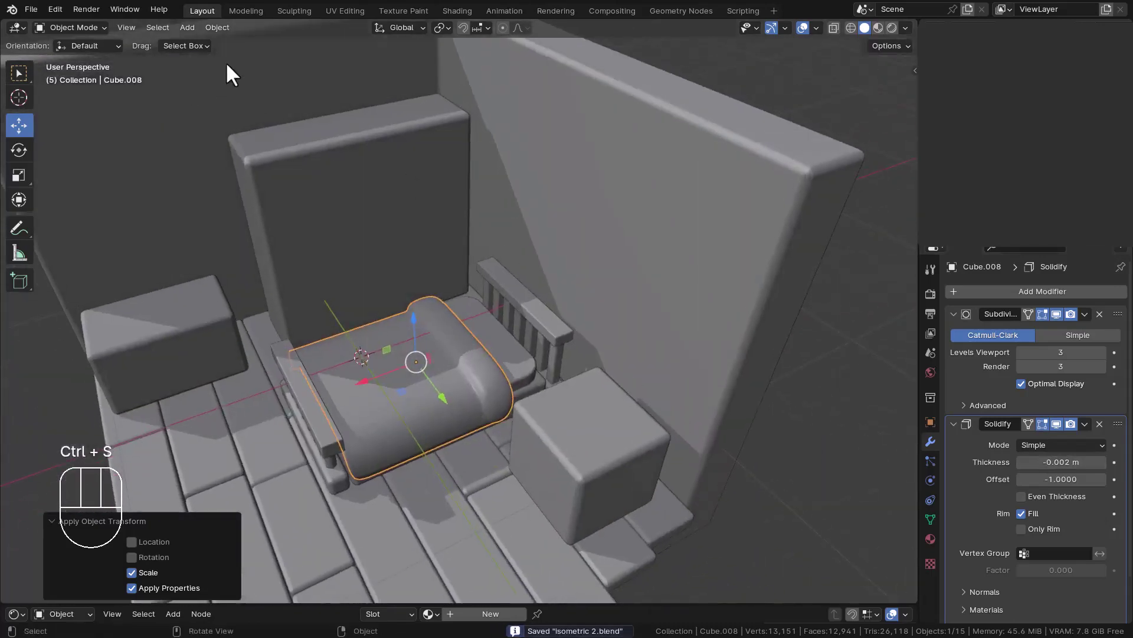
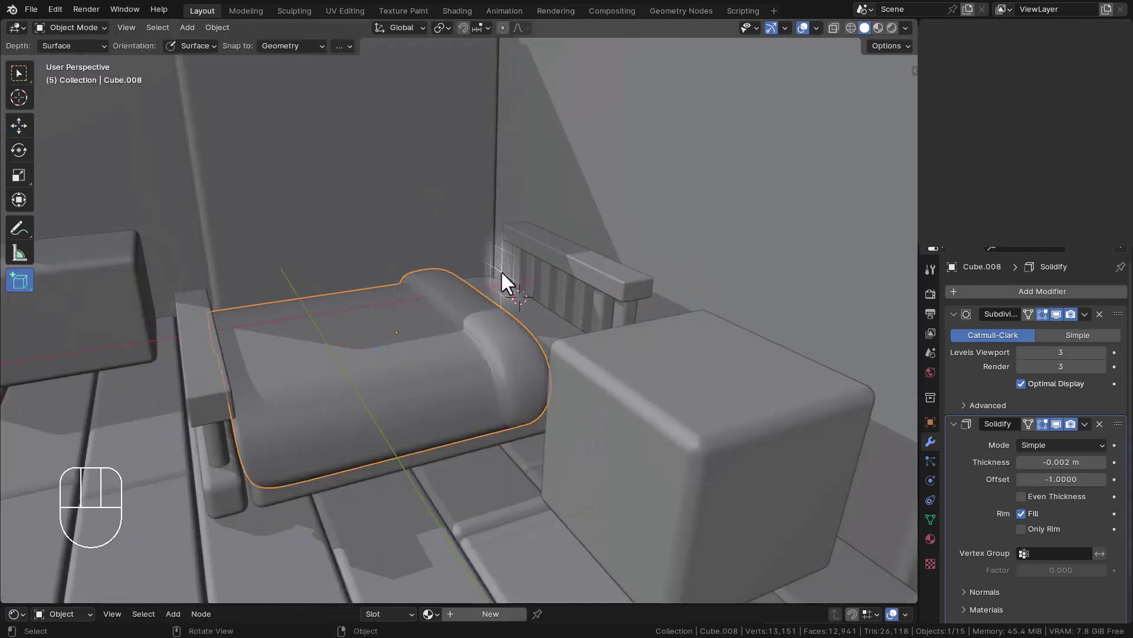
Step: Draw a thin flat cube above the bed for the blanket and apply its scale
drag(511, 301, 509, 340)
key(g)
click(510, 167)
key(ctrl+a)
middle_click(511, 197)
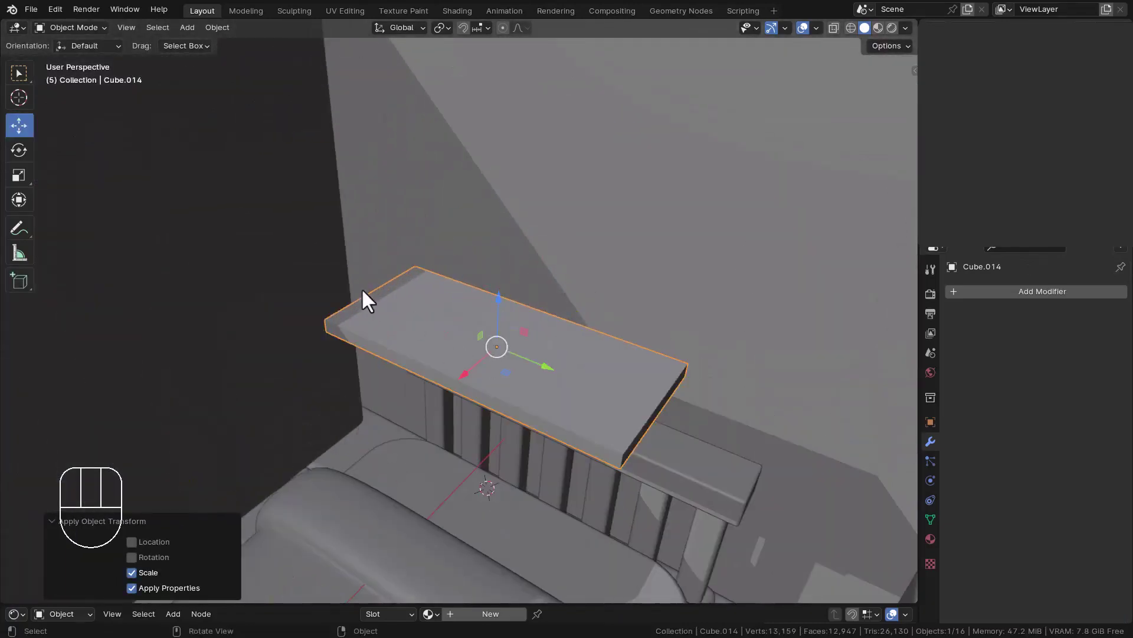
Step: In Edit Mode, loop-cut the slab into a dense grid of strips
key(Tab)
key(ctrl+r)
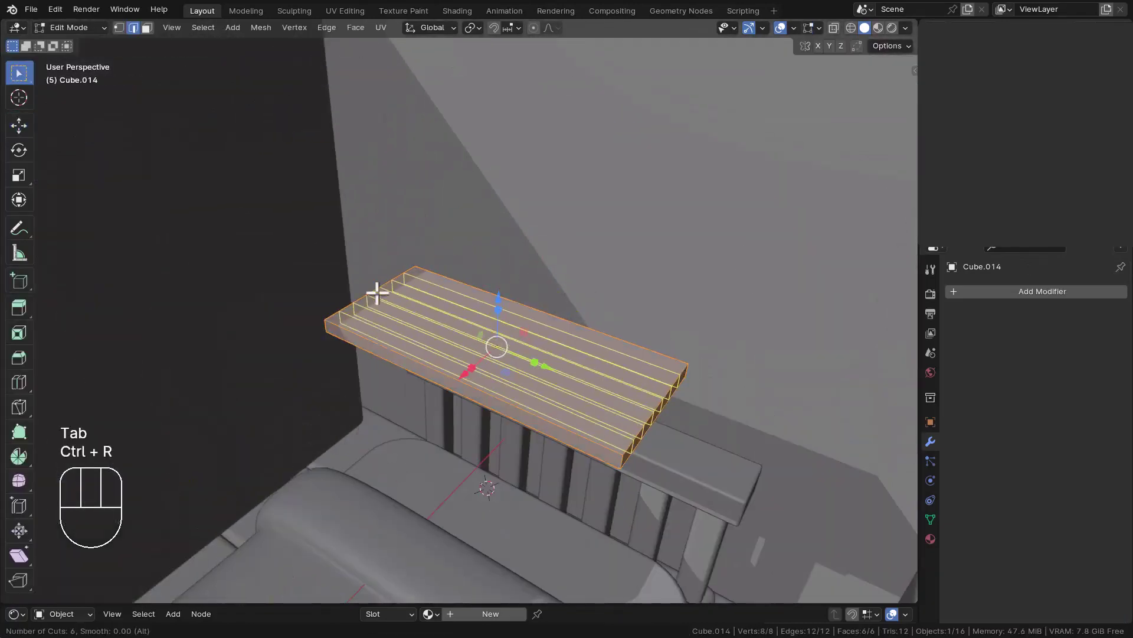
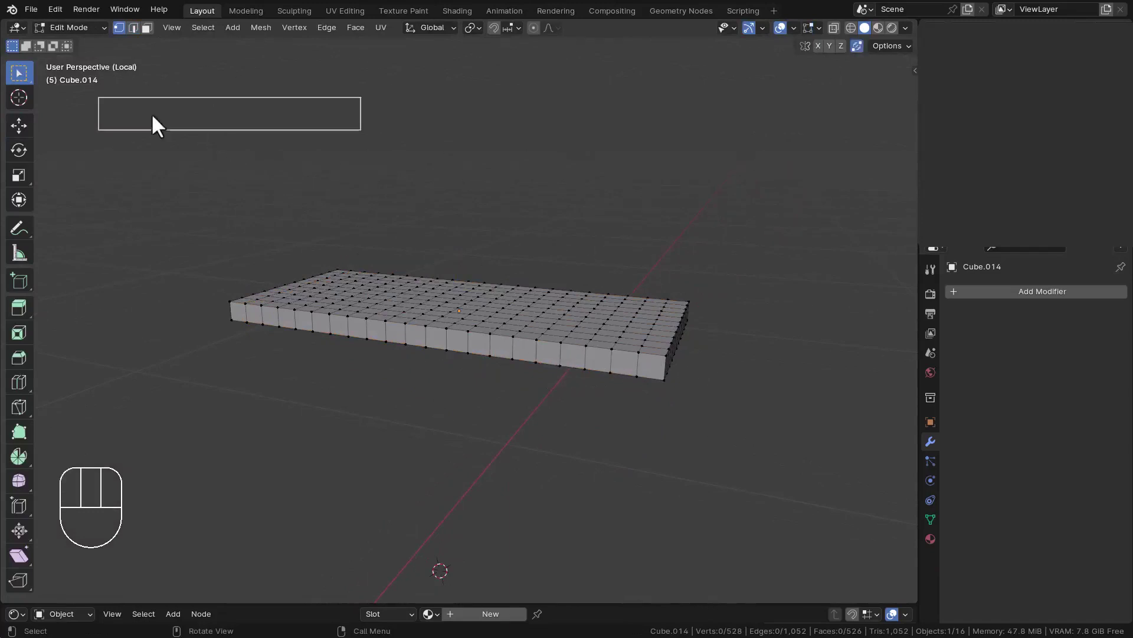
Step: Select the sheet's lower rim vertices and scale them to 0 along Z, flattening the edges
drag(208, 38, 122, 151)
drag(215, 69, 292, 180)
key(s)
key(z)
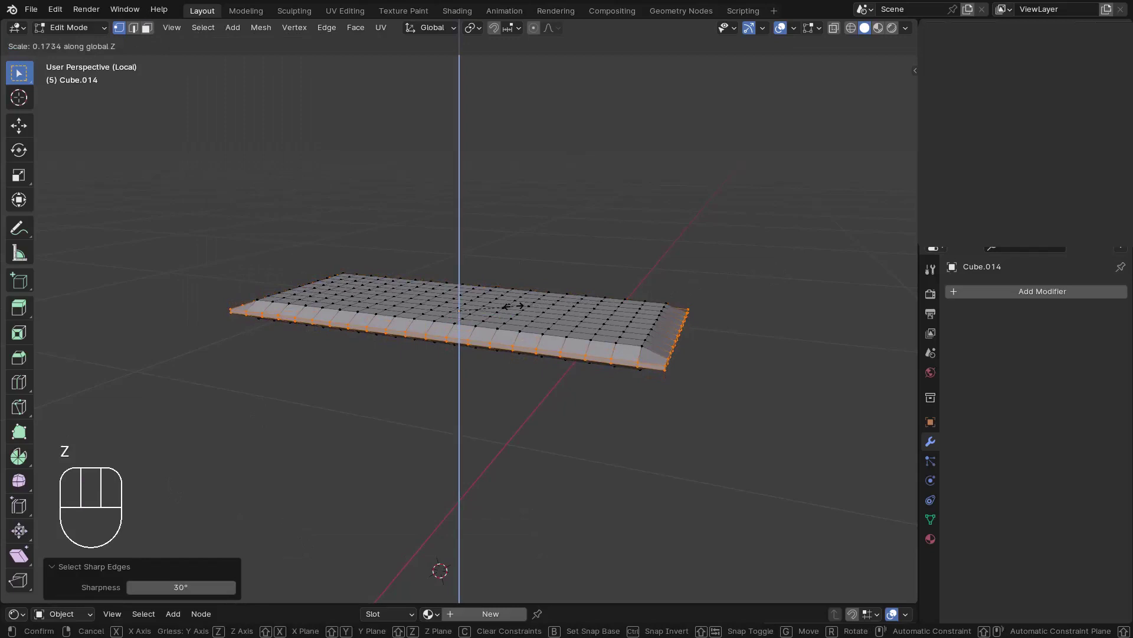
key(KP_0)
key(KP_Enter)
key(Tab)
middle_click(513, 292)
drag(515, 304, 499, 319)
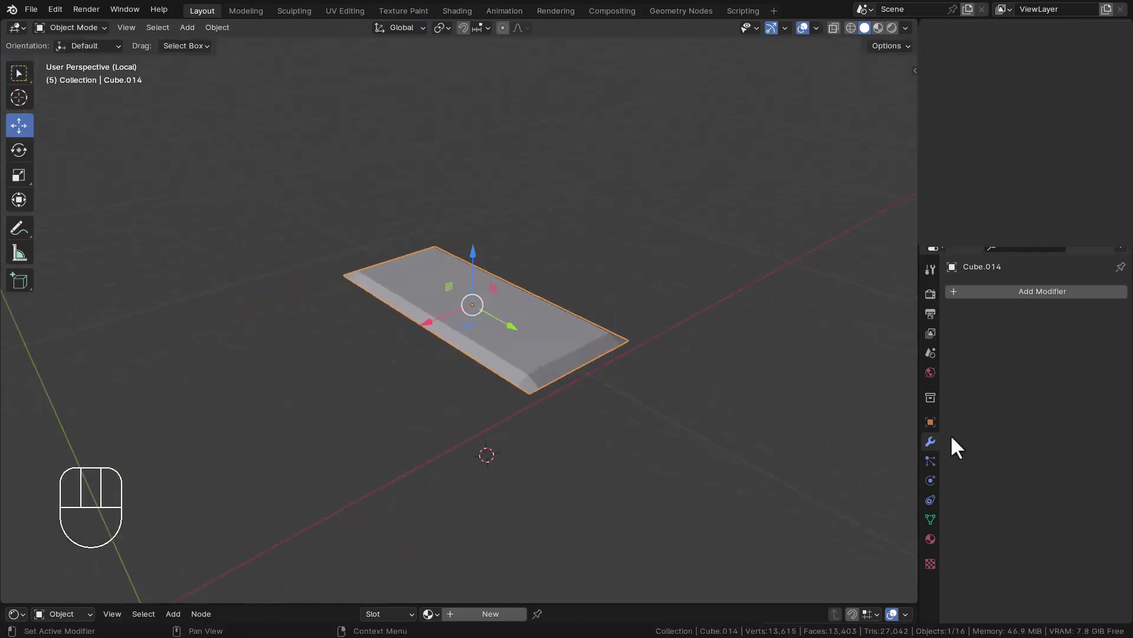
Step: Give the blanket sheet Cloth physics with Pressure enabled at 20
click(937, 448)
click(997, 305)
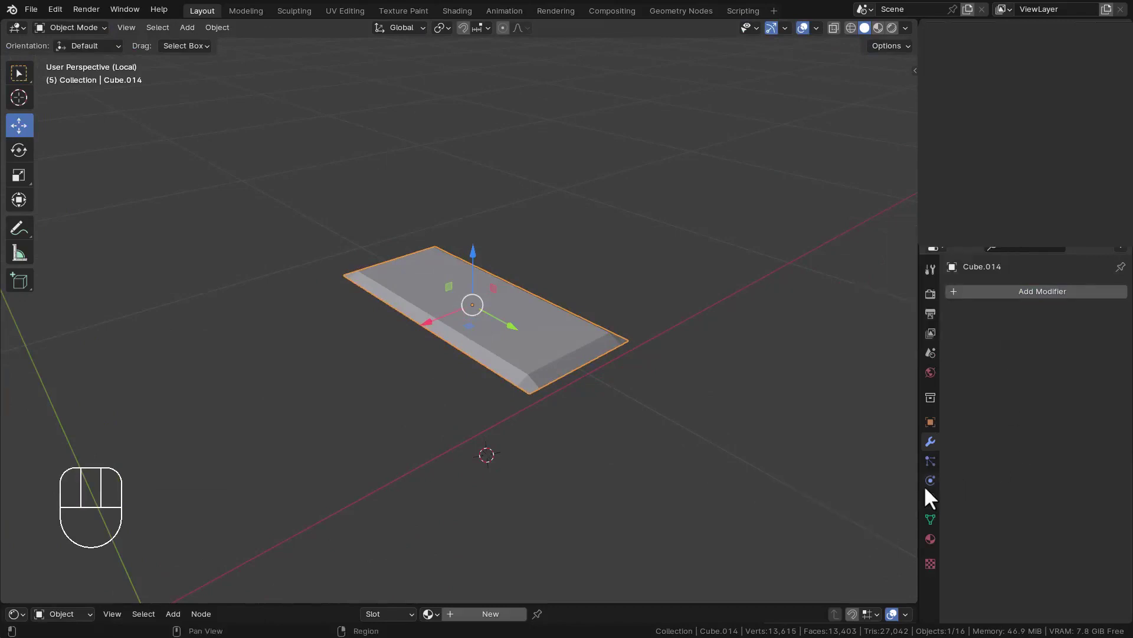
click(930, 494)
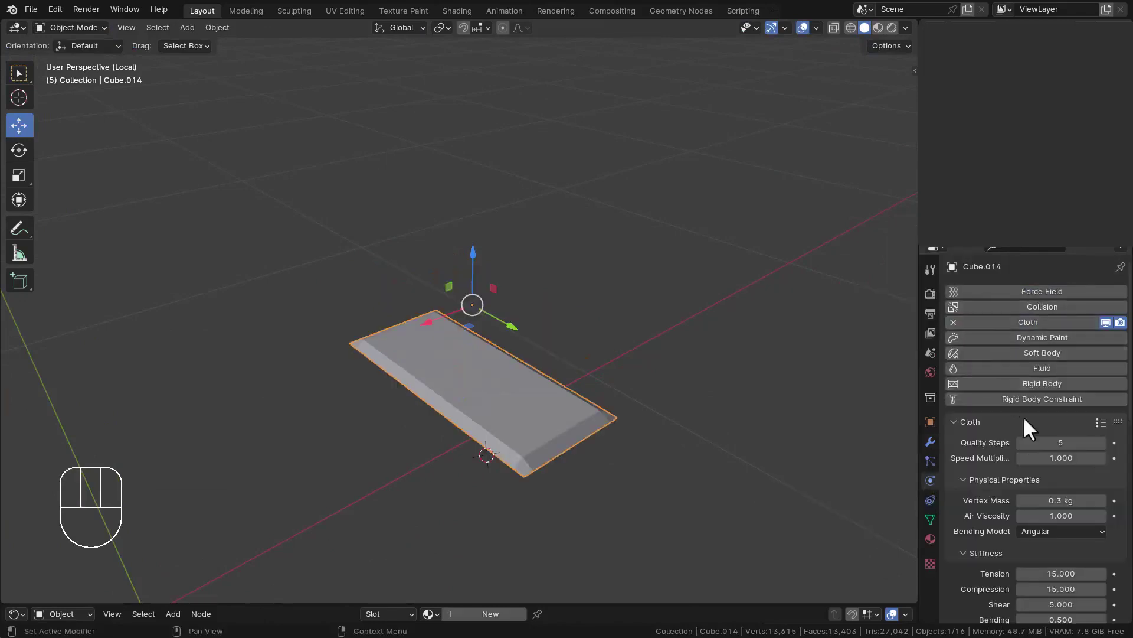
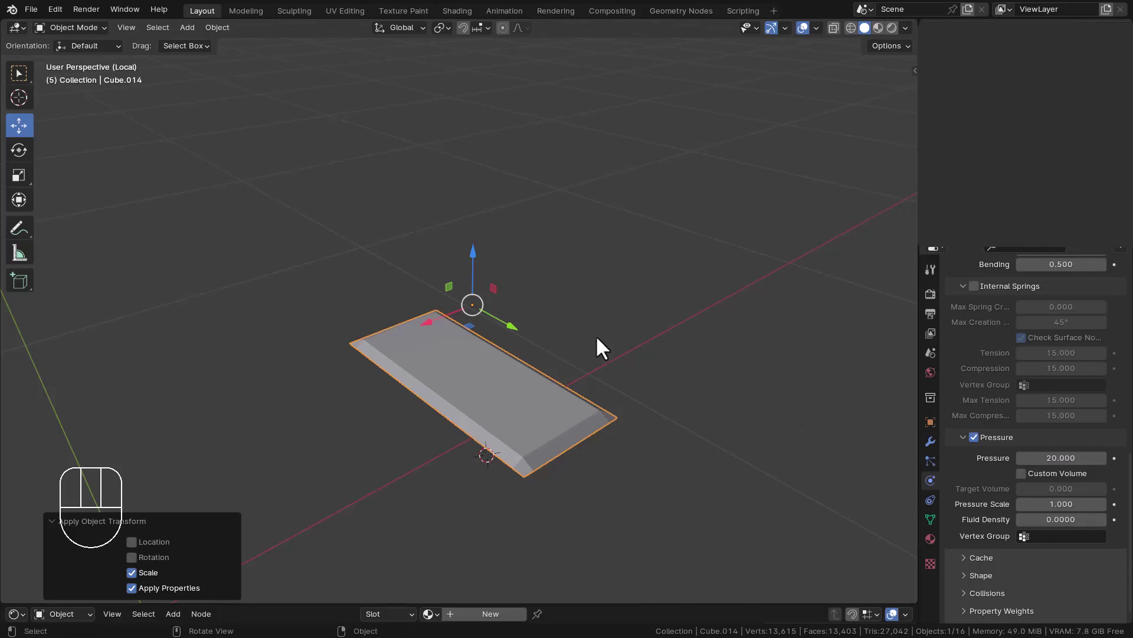
key(KP_Divide)
drag(615, 401, 606, 393)
click(598, 535)
middle_click(685, 429)
click(617, 457)
Step: Play and replay the cloth simulation to watch the blanket drape over the pillow and bed
drag(636, 378, 636, 292)
key(space)
key(space)
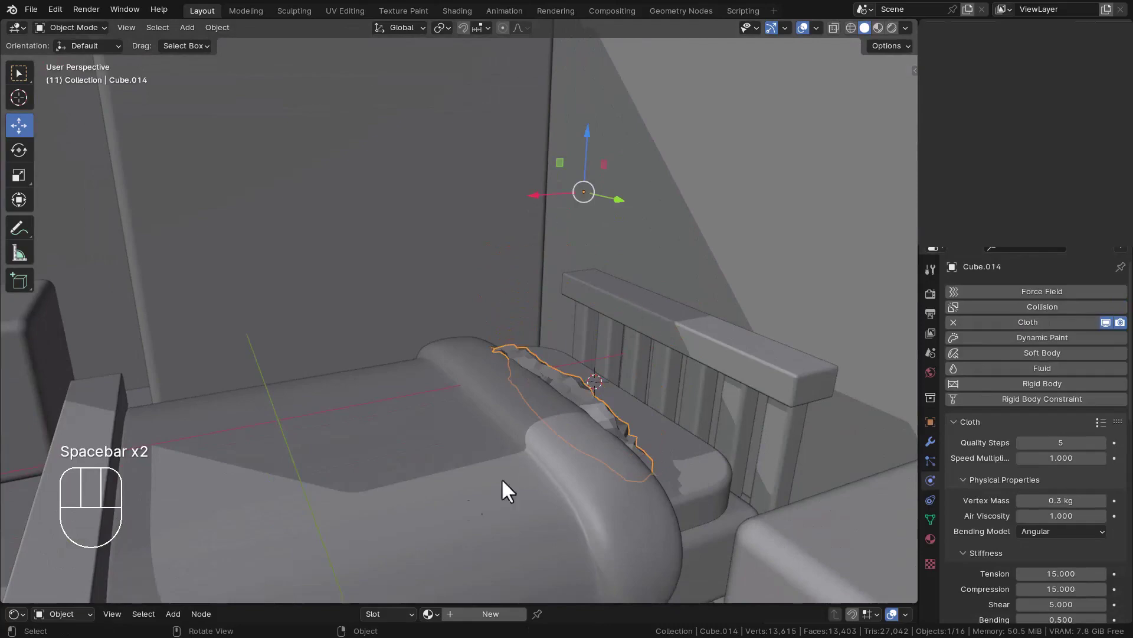
click(596, 175)
drag(638, 301, 572, 294)
key(space)
key(space)
key(space)
key(space)
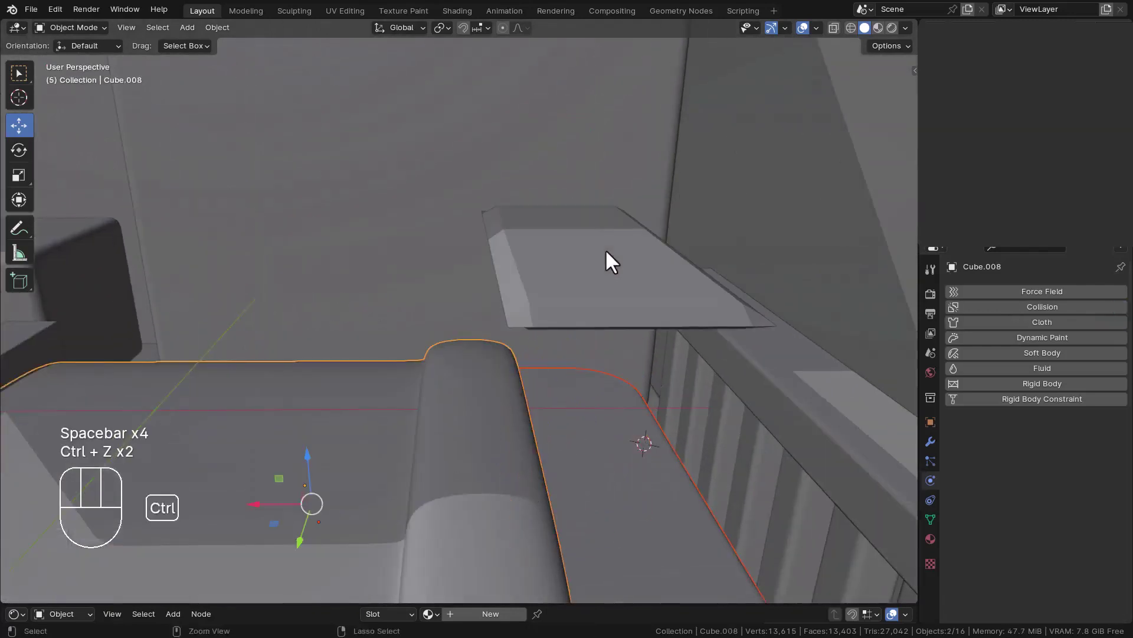